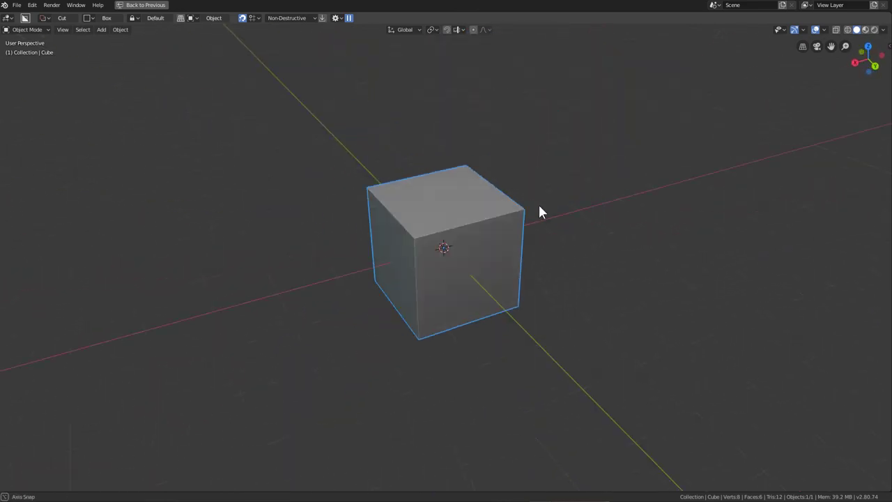
Scale the default cube along X into a thin slab.
scroll(down, 3)
middle_click(510, 228)
scroll(up, 3)
scroll(up, 3)
middle_click(531, 230)
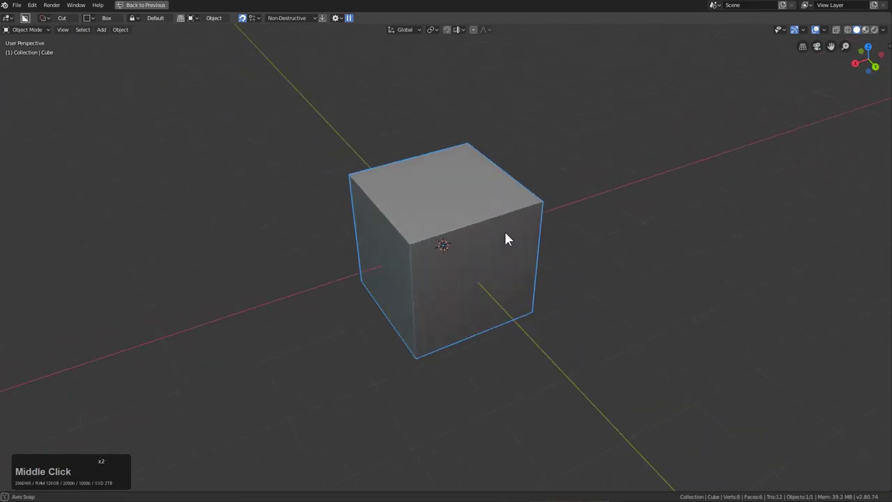
key(s)
key(x)
click(485, 245)
Rotate the slab about Z from front orthographic view and apply its transforms.
middle_click(499, 246)
key(KP_1)
key(KP_5)
key(r)
key(z)
key(KP_9)
key(KP_Enter)
scroll(up, 3)
middle_click(450, 208)
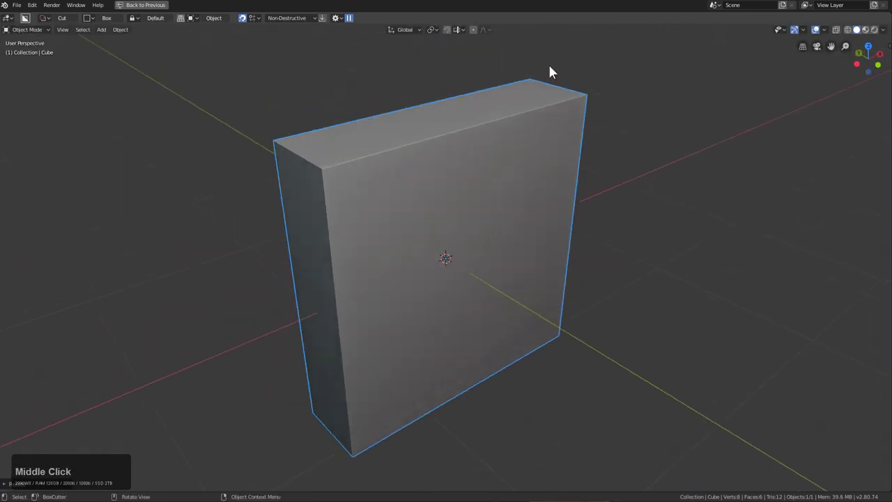
key(ctrl+a)
click(482, 245)
Inspect the slab from the front and begin scaling its thickness along X.
middle_click(500, 293)
key(KP_1)
key(KP_5)
key(KP_5)
middle_click(448, 228)
middle_click(441, 256)
middle_click(479, 240)
middle_click(567, 290)
key(s)
key(x)
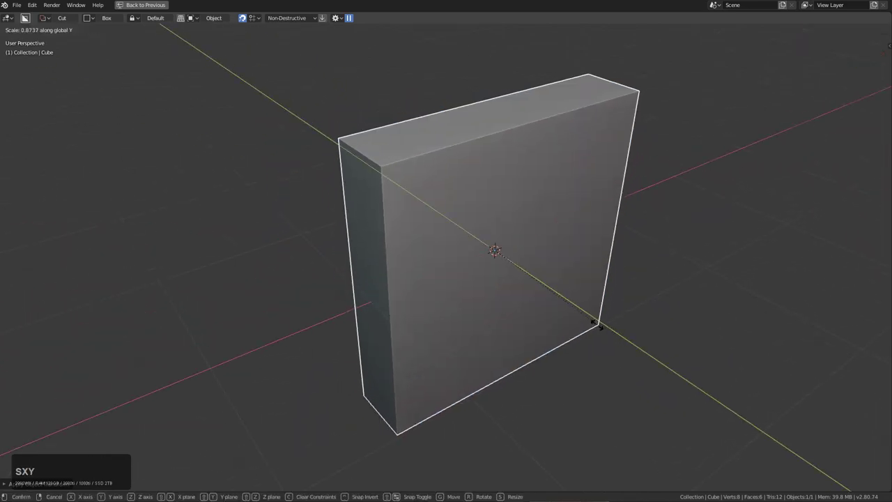
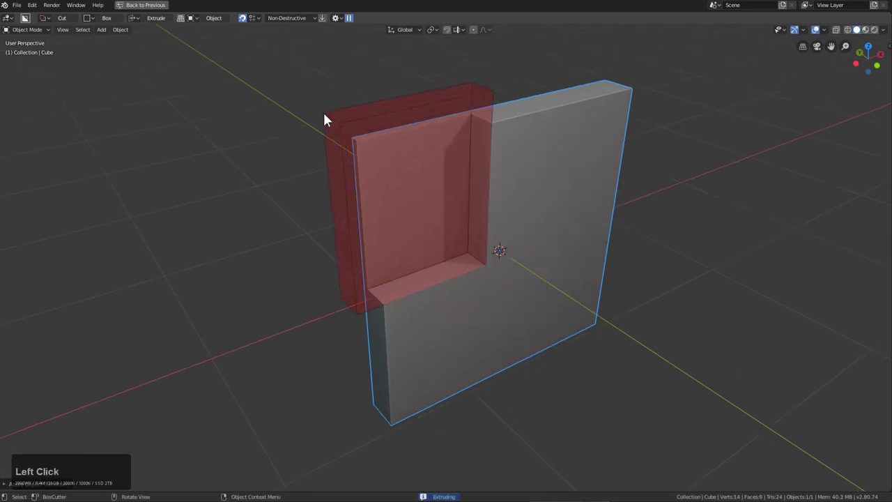
Finish the upper-left recess cut and set its bevel width with Hard Ops.
click(328, 119)
middle_click(453, 206)
key(Tab)
key(3)
click(469, 253)
middle_click(509, 257)
key(q)
click(621, 278)
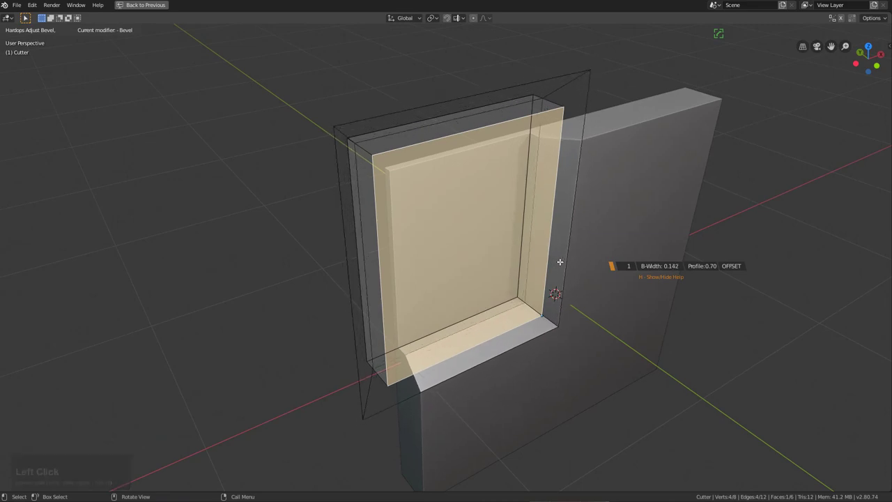
Mirror the recess across X for a symmetric groove and review the BoxCutter settings popover.
key(Tab)
middle_click(596, 278)
middle_click(569, 277)
middle_click(562, 285)
click(575, 263)
scroll(down, 3)
middle_click(511, 278)
scroll(up, 3)
key(alt+x)
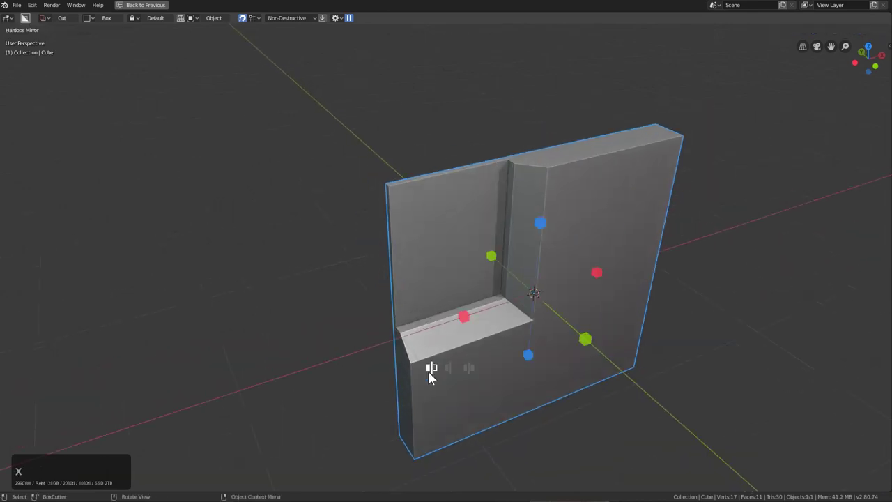
click(466, 323)
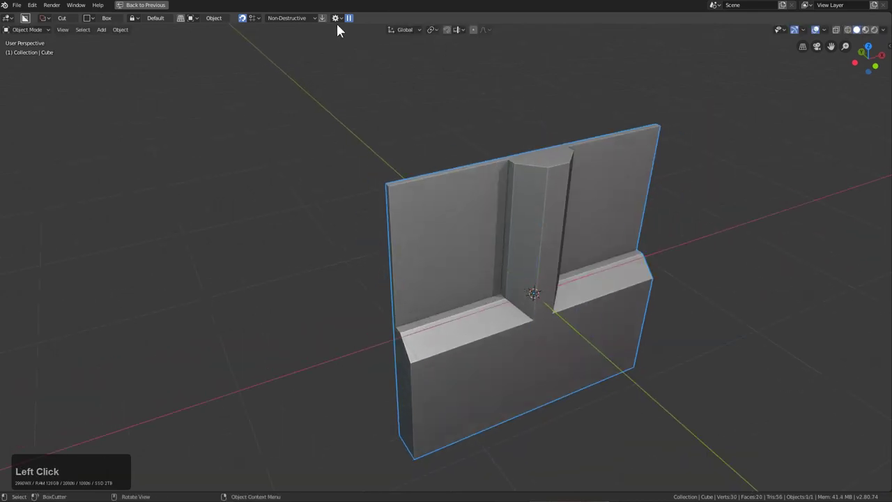
click(337, 23)
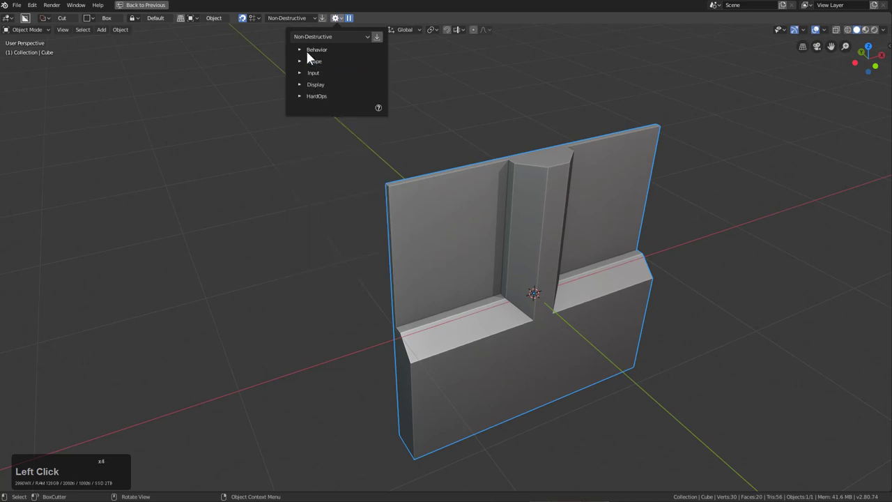
click(413, 137)
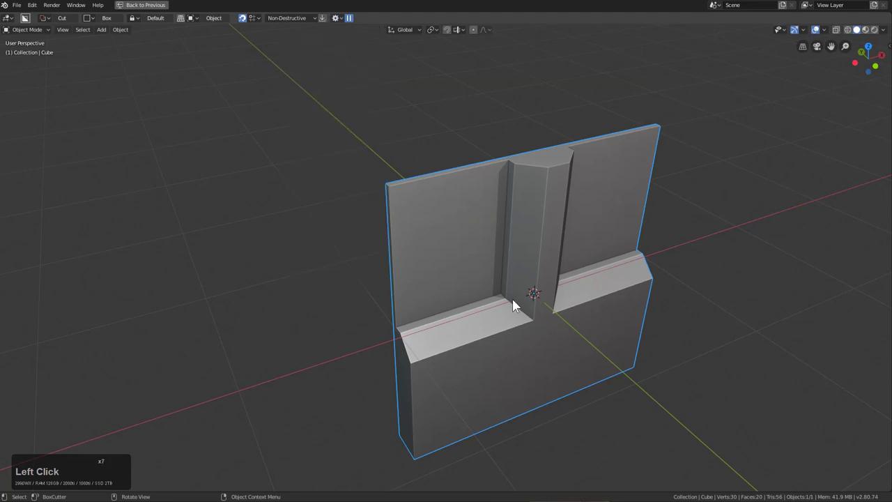
Cut a corner-bevelled inset window into the upper left section, mirrored to the right.
middle_click(531, 328)
middle_click(519, 314)
scroll(up, 3)
key(Escape)
click(516, 267)
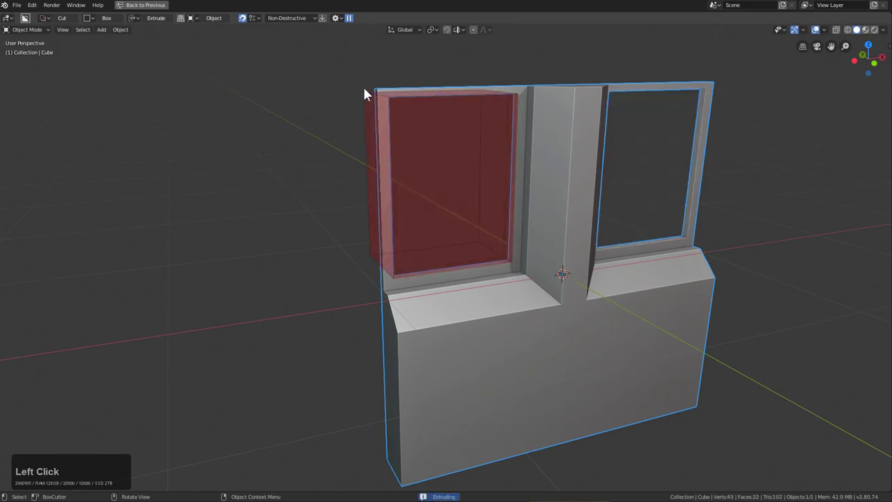
key(b)
scroll(down, 3)
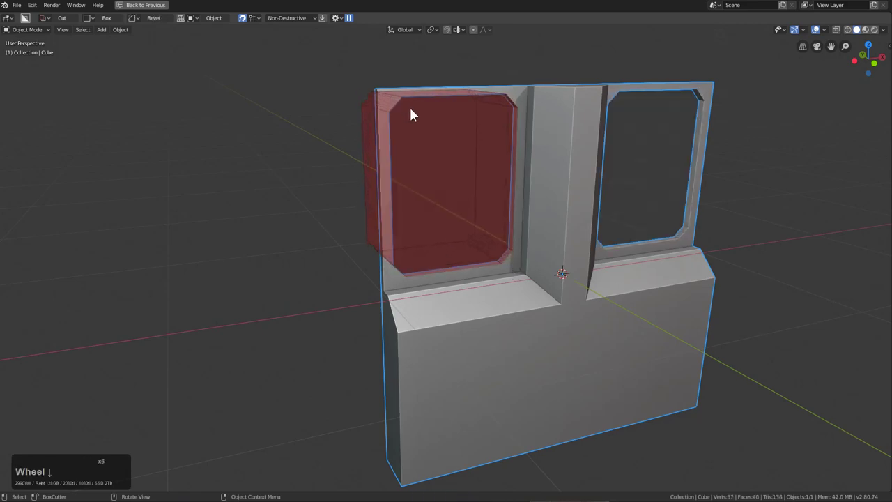
key(t)
click(402, 109)
double_click(402, 109)
middle_click(549, 143)
click(571, 145)
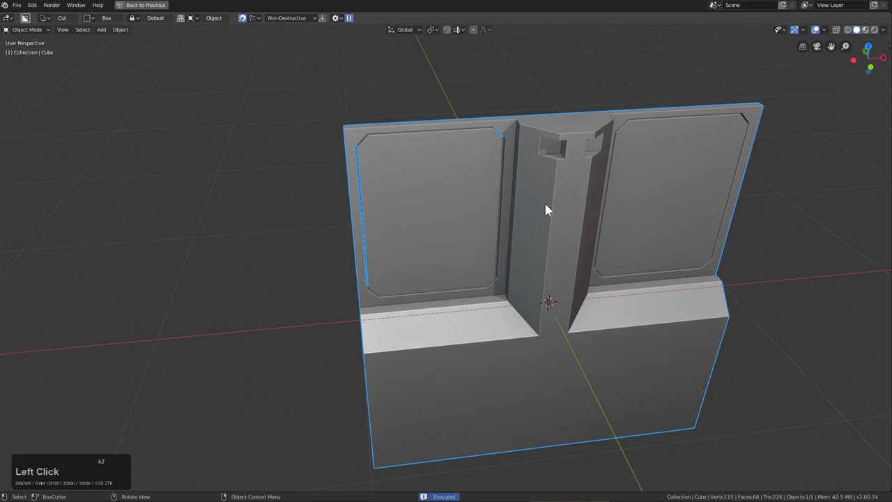
Cut slots on the central pillar and a recessed tray into the lower left, setting its depth.
click(523, 306)
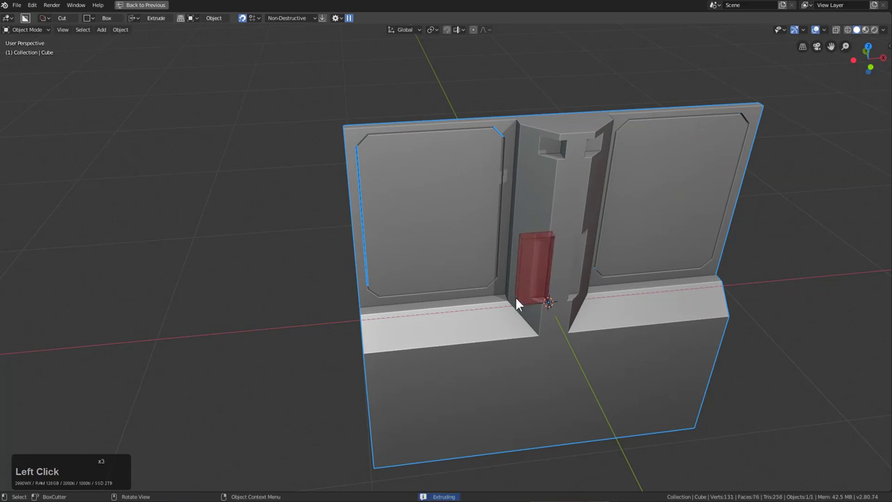
scroll(up, 3)
middle_click(510, 325)
click(548, 334)
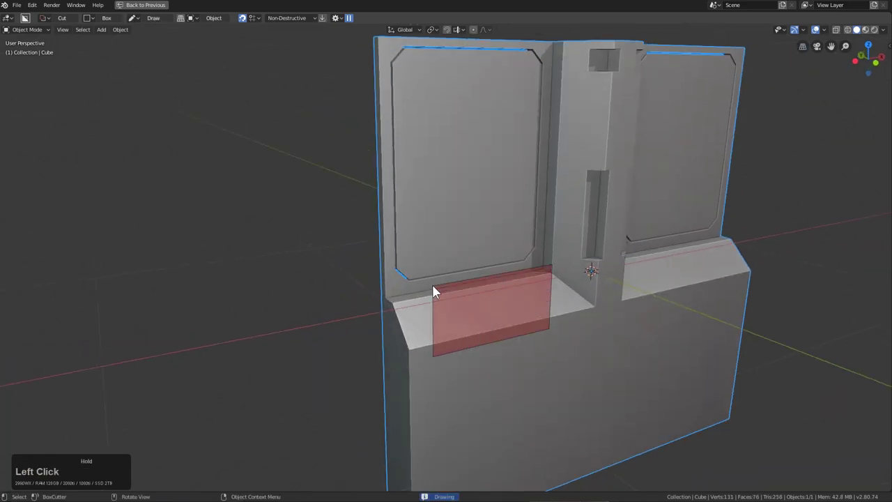
middle_click(487, 313)
scroll(down, 3)
middle_click(508, 307)
scroll(up, 3)
middle_click(490, 301)
drag(488, 305, 353, 209)
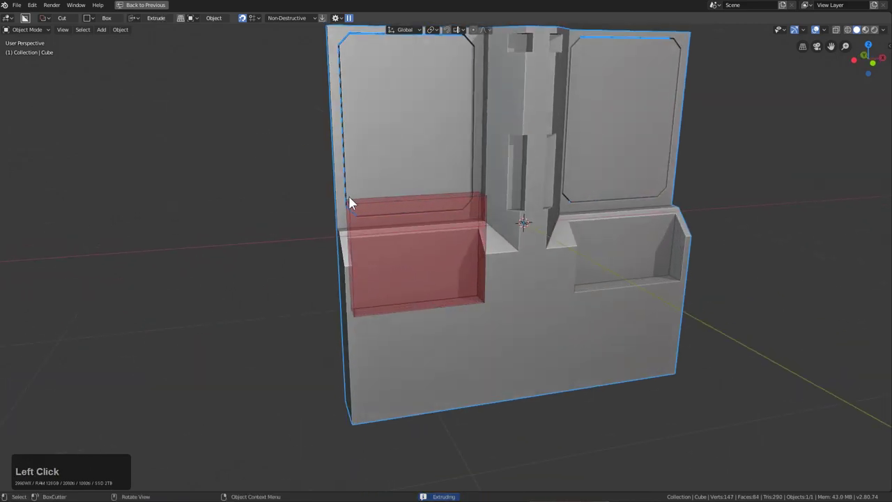
key(t)
click(354, 202)
double_click(354, 202)
Orbit to inspect the cuts and switch to front orthographic view.
drag(375, 314, 475, 309)
middle_click(496, 318)
scroll(down, 3)
middle_click(489, 308)
scroll(up, 3)
middle_click(458, 363)
key(KP_1)
key(KP_5)
middle_click(461, 360)
scroll(up, 3)
key(KP_8)
Cut two mirrored rectangular notches into the panel's bottom edge from front orthographic view.
key(KP_8)
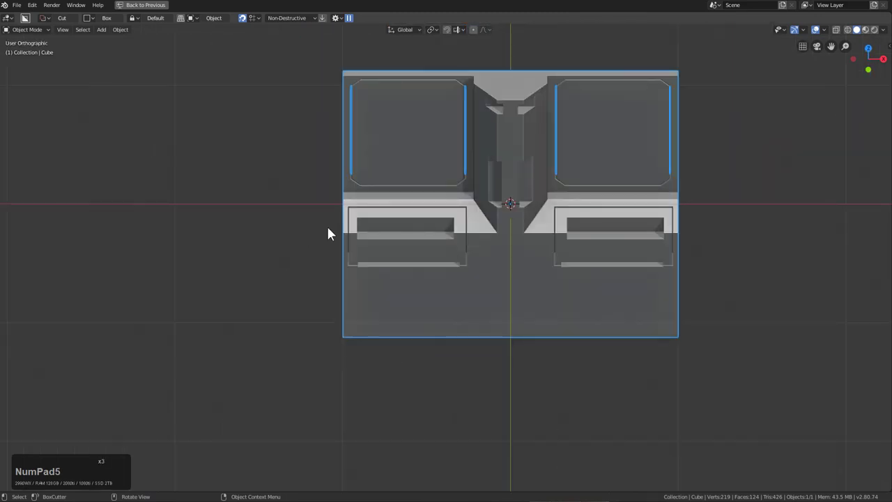
click(32, 10)
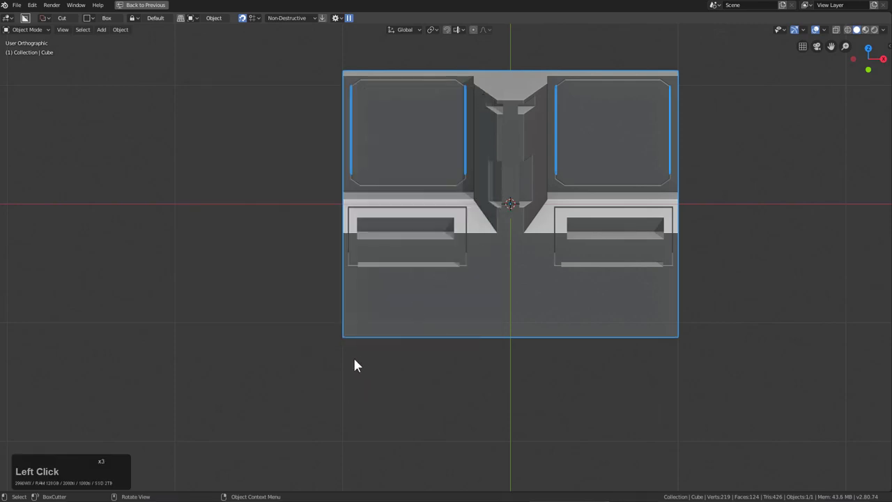
double_click(461, 332)
key(KP_1)
middle_click(461, 328)
Draw a stepped ngon cutout along the bottom edge and set its depth.
key(d)
click(493, 381)
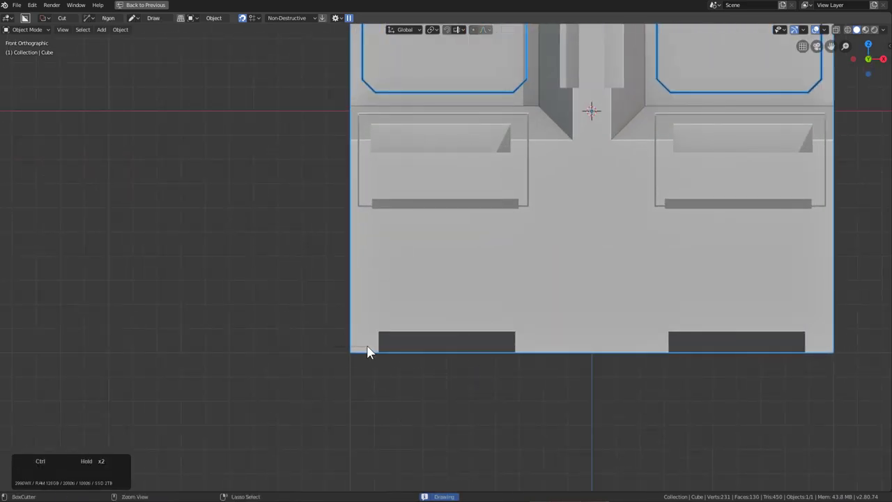
click(378, 331)
double_click(467, 332)
click(477, 326)
click(482, 227)
double_click(472, 219)
click(382, 221)
click(375, 230)
double_click(324, 230)
click(324, 231)
middle_click(337, 234)
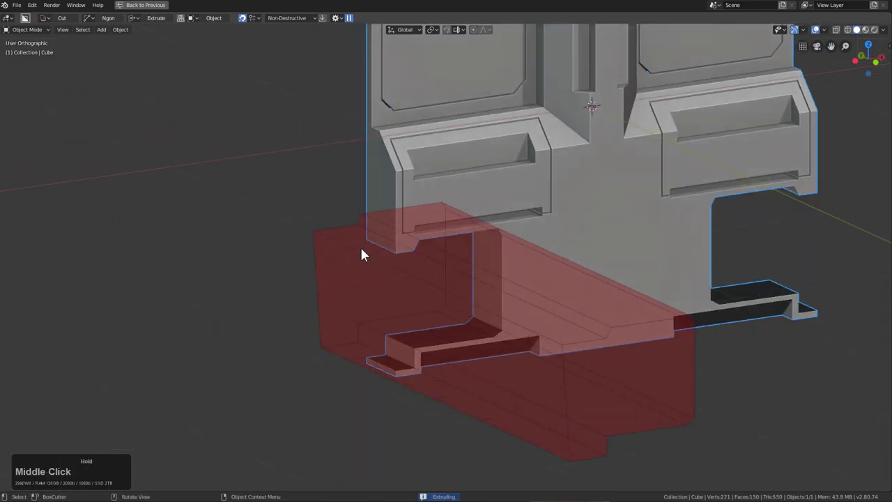
click(421, 283)
middle_click(486, 291)
scroll(up, 3)
key(d)
Cut a thin slit beside the lower left panel and array a vent slat into nine copies.
click(476, 317)
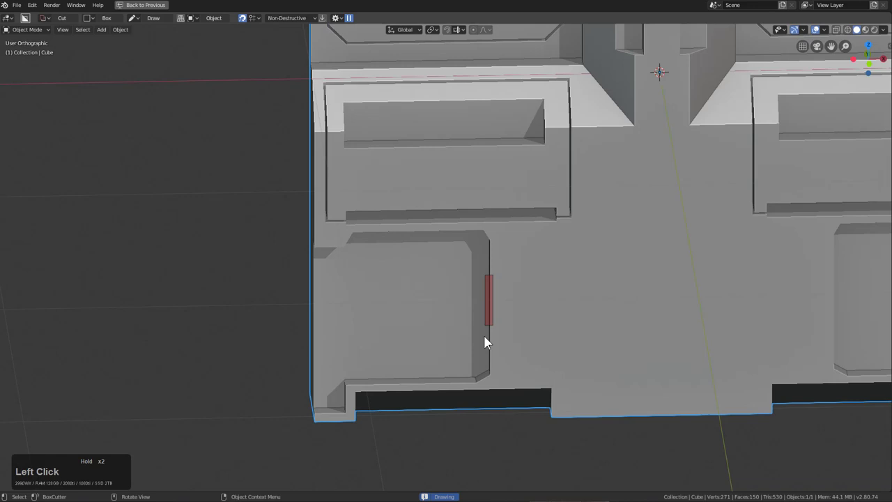
middle_click(509, 311)
middle_click(596, 265)
click(545, 221)
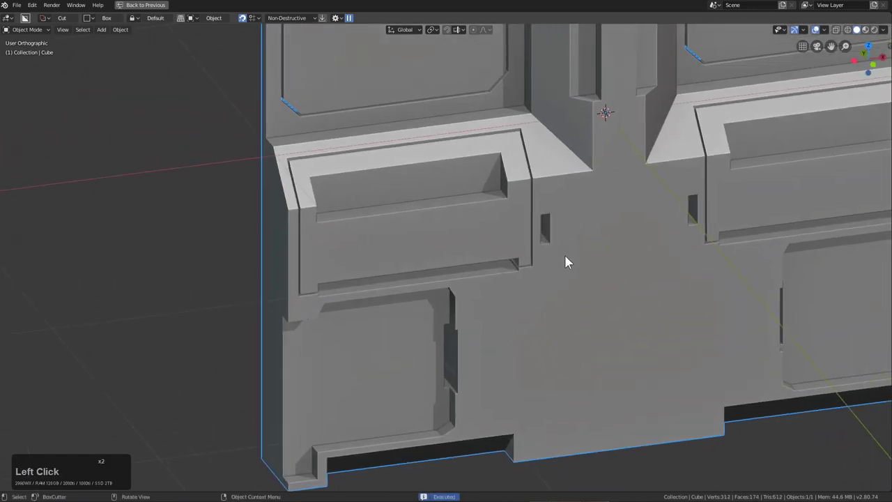
click(715, 283)
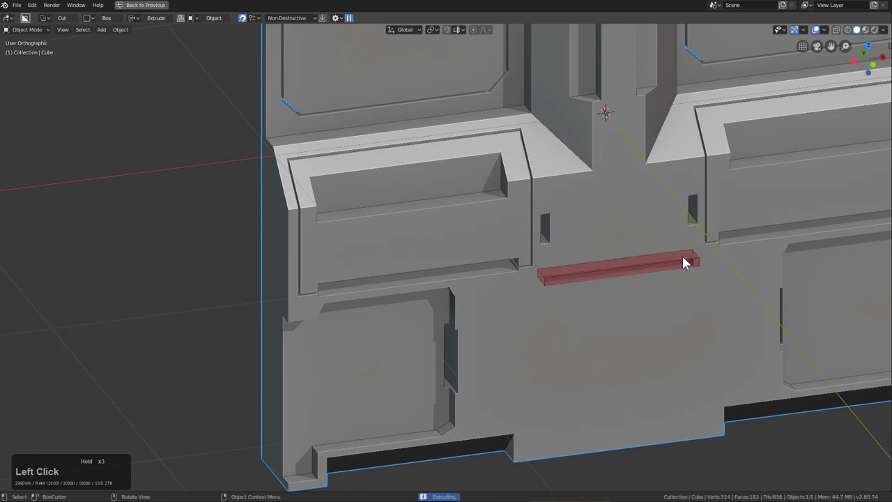
key(v)
scroll(up, 3)
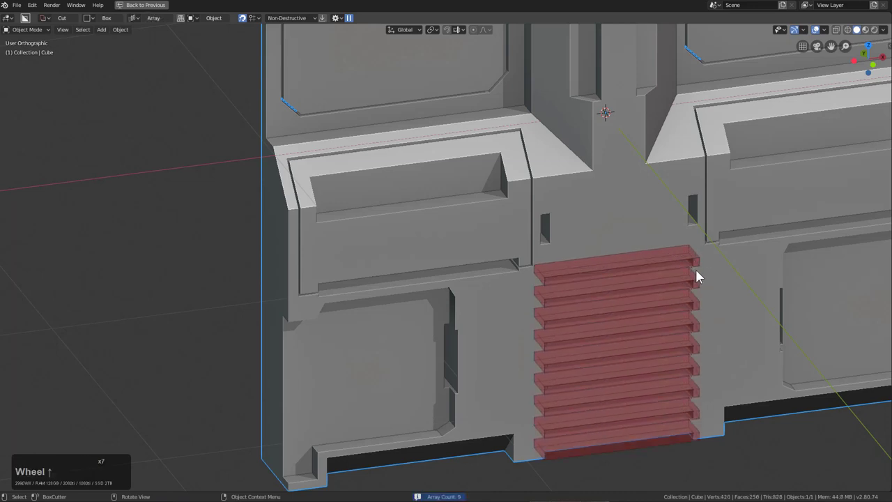
scroll(up, 3)
click(748, 299)
middle_click(647, 294)
middle_click(624, 268)
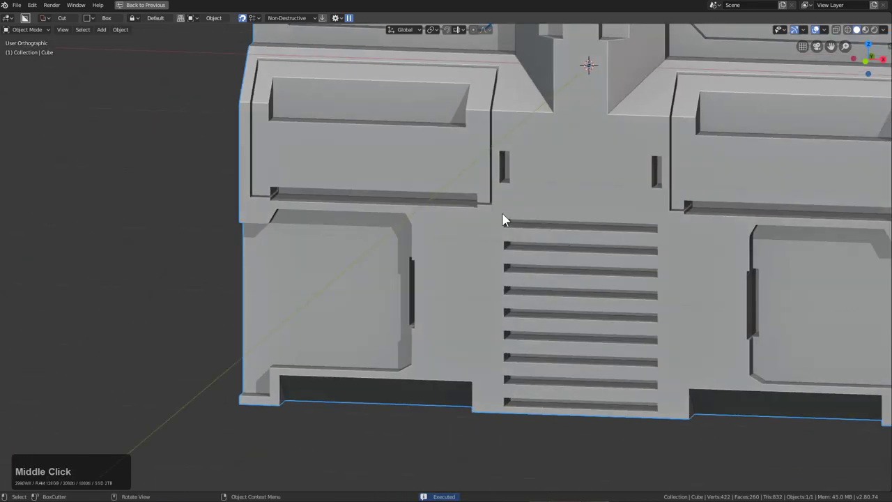
Cut a corner-bevelled, solidified thin frame around the vent slats.
click(500, 214)
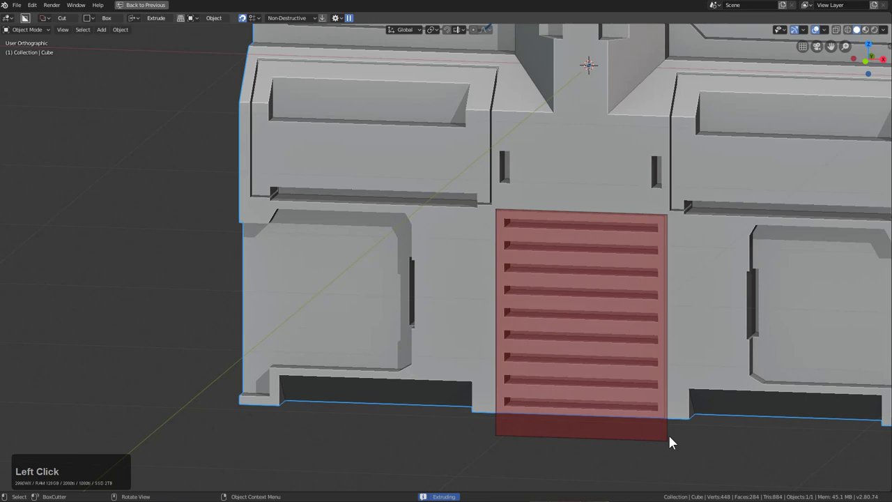
key(b)
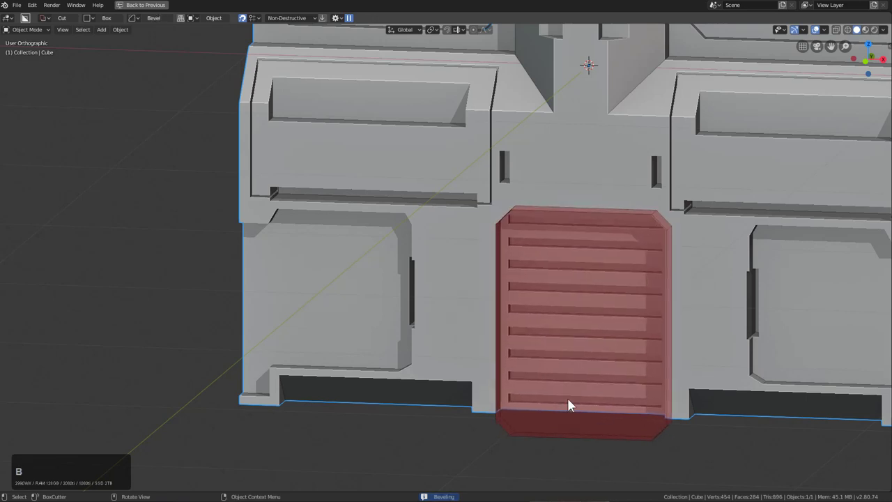
key(t)
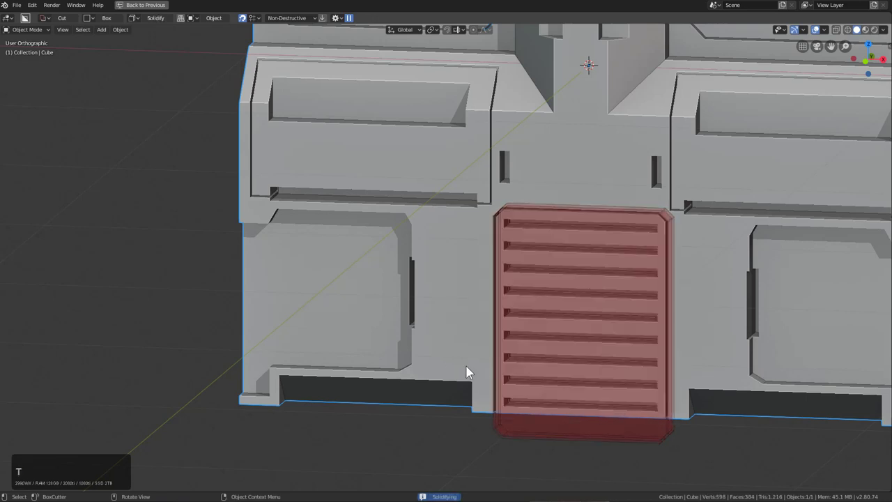
click(471, 372)
middle_click(619, 344)
scroll(up, 3)
click(575, 295)
Orbit the panel to inspect the vent grille and slits.
scroll(down, 3)
middle_click(580, 279)
scroll(up, 3)
middle_click(509, 306)
scroll(up, 3)
click(402, 310)
middle_click(455, 308)
scroll(down, 3)
middle_click(555, 309)
middle_click(551, 295)
scroll(down, 3)
middle_click(569, 333)
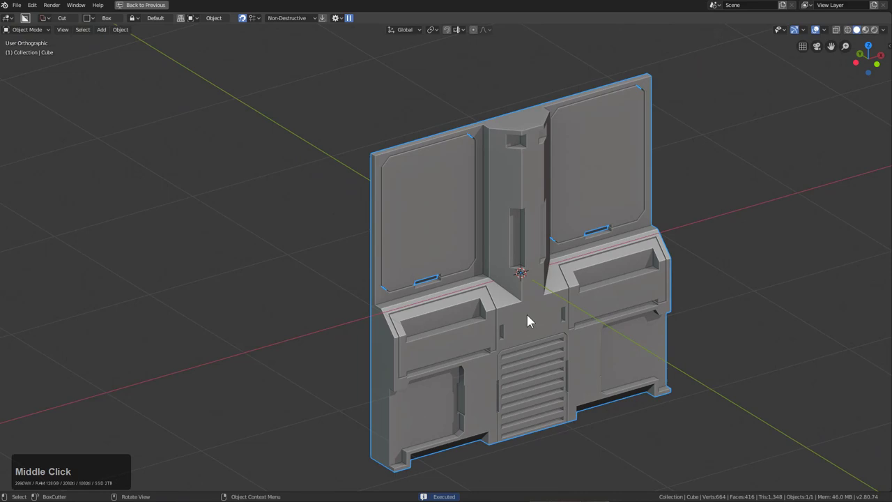
Move the baked spare copy Cube.001 into a new collection named 'junk' and hide it.
middle_click(536, 321)
key(ctrl+a)
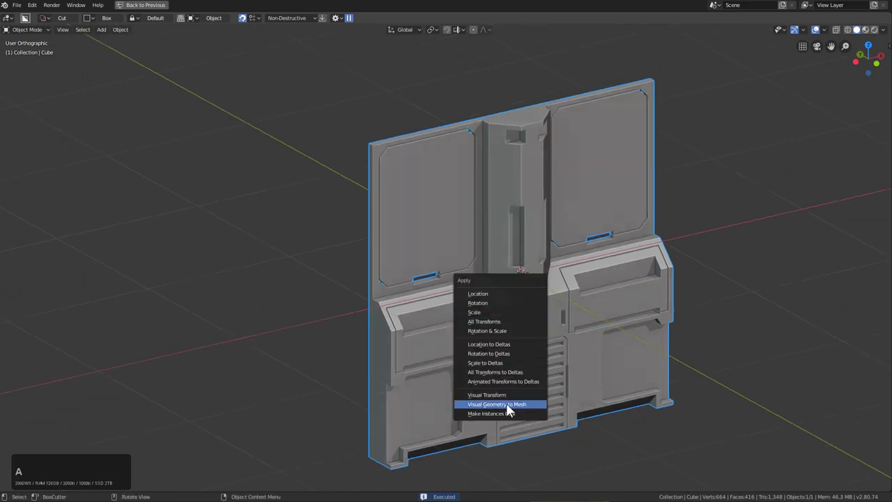
key(shift+d)
right_click(575, 301)
key(m)
click(544, 339)
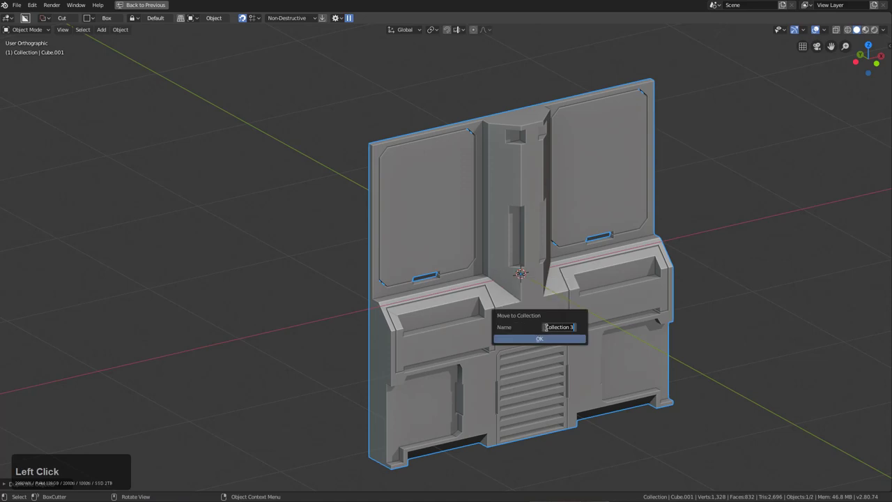
text(junk)
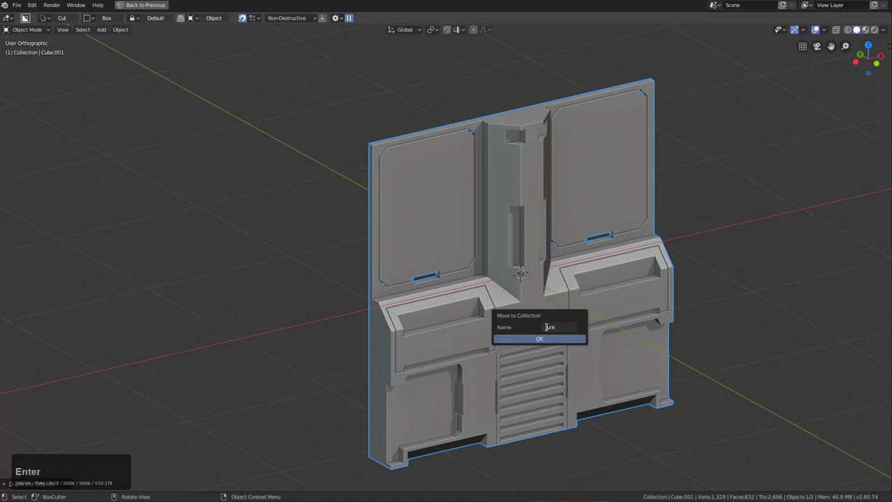
click(542, 347)
key(1)
Reselect the original panel as the only visible object to keep working on.
middle_click(559, 289)
click(515, 293)
middle_click(525, 279)
key(ctrl+a)
click(511, 368)
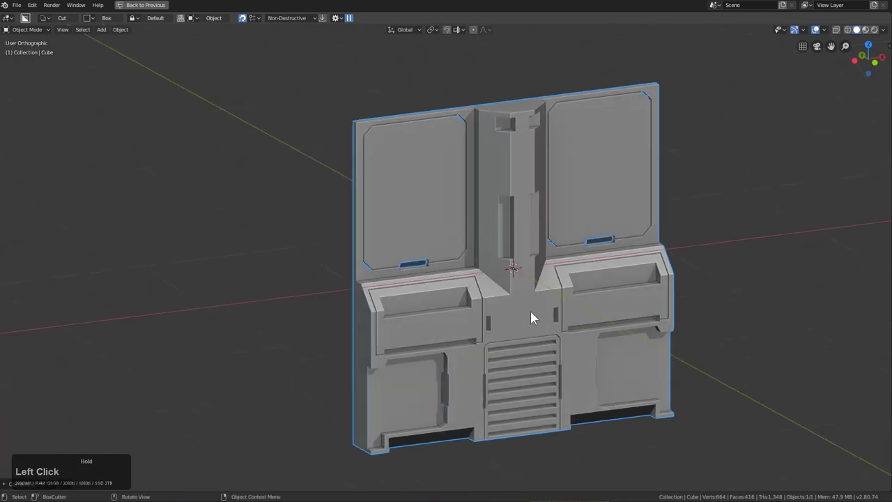
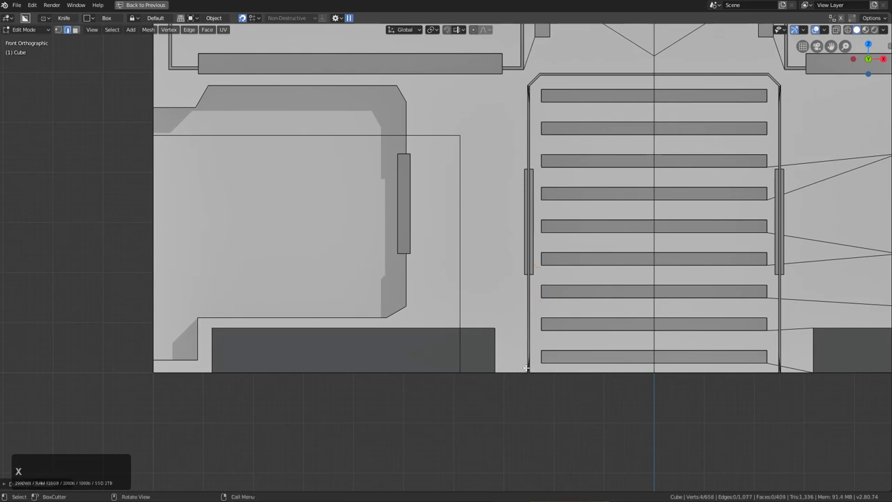
Zoom into the vent frame and delete the stray knife-cut vertex there.
scroll(up, 3)
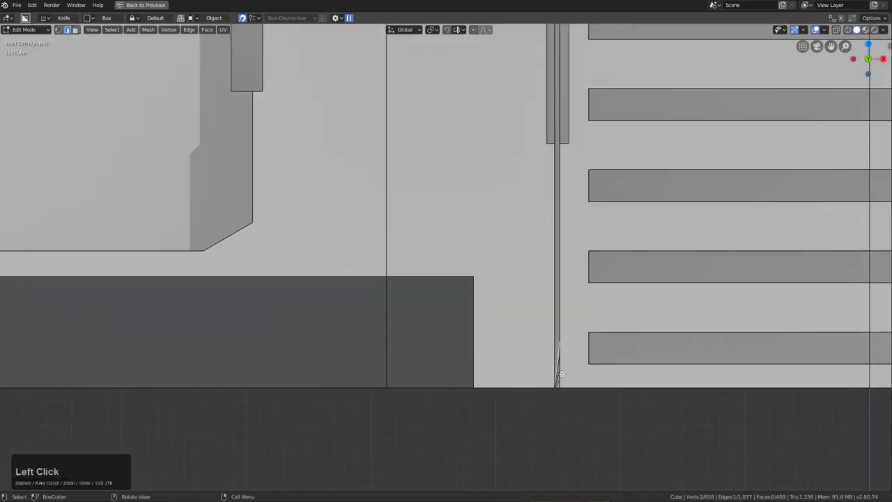
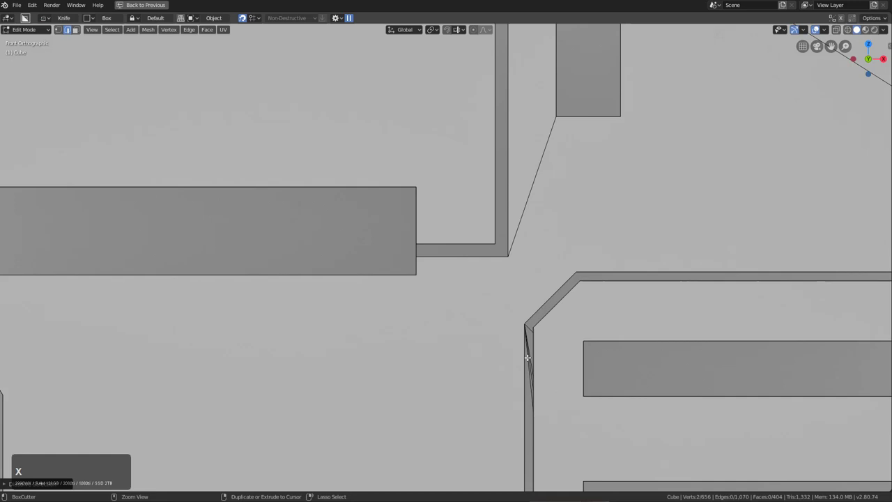
key(ctrl+x)
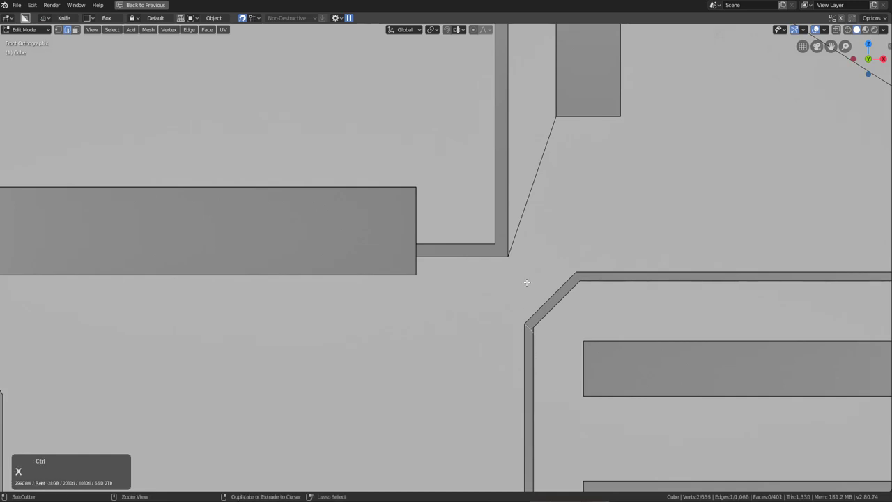
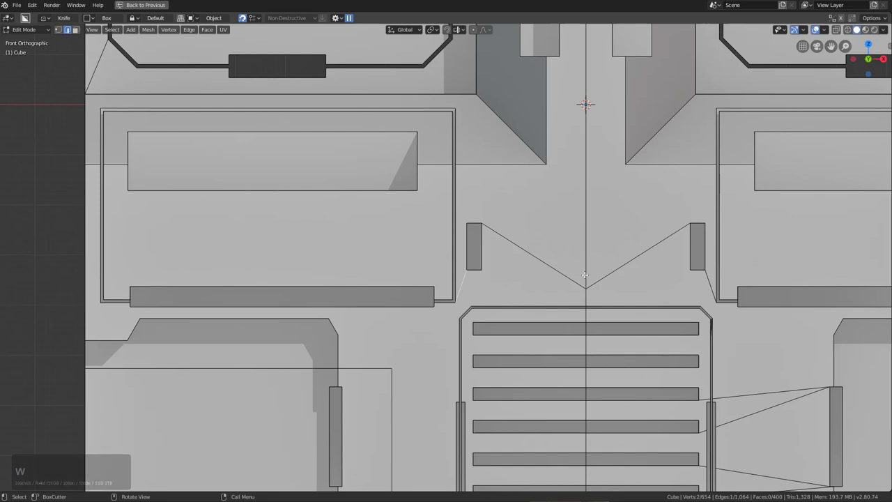
scroll(up, 3)
scroll(down, 3)
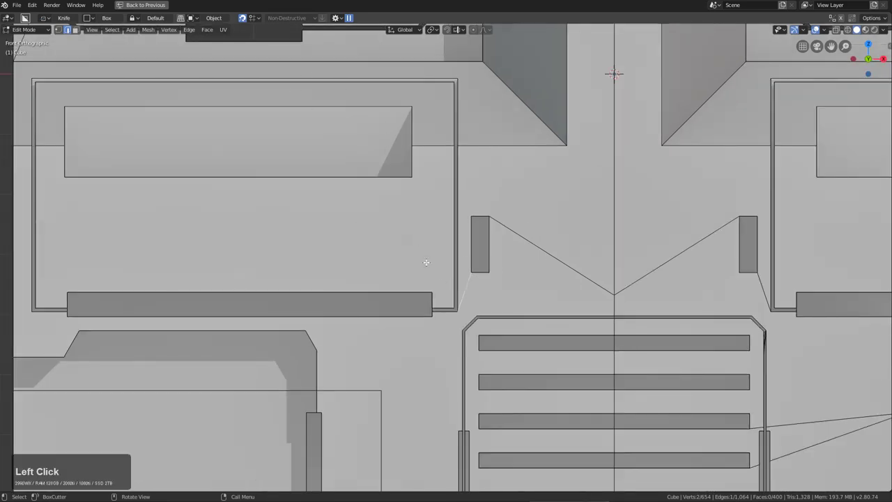
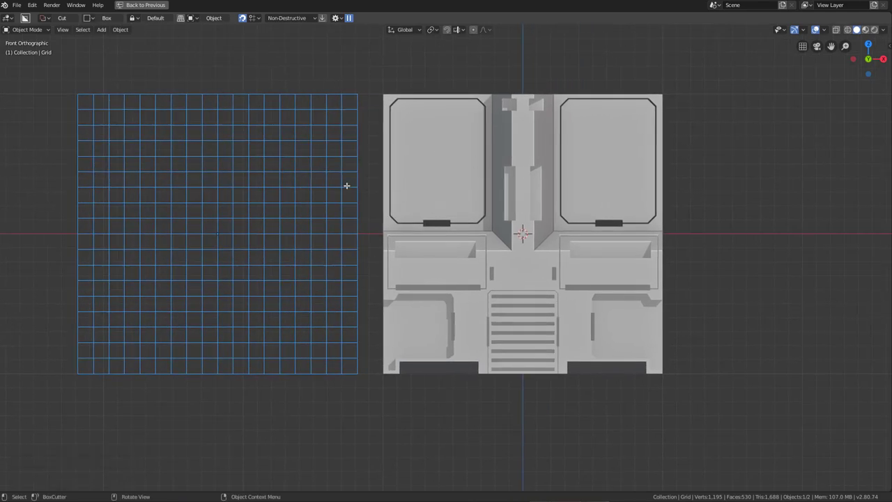
Set Grid as the BoxCutter custom shape and Knife Project it onto the panel mesh.
key(d)
click(295, 213)
key(c)
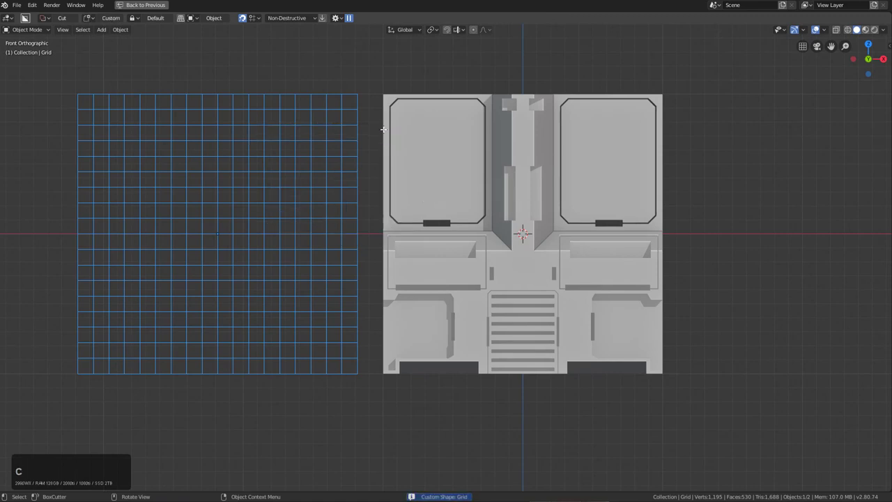
click(424, 172)
key(Tab)
key(alt+w)
click(92, 19)
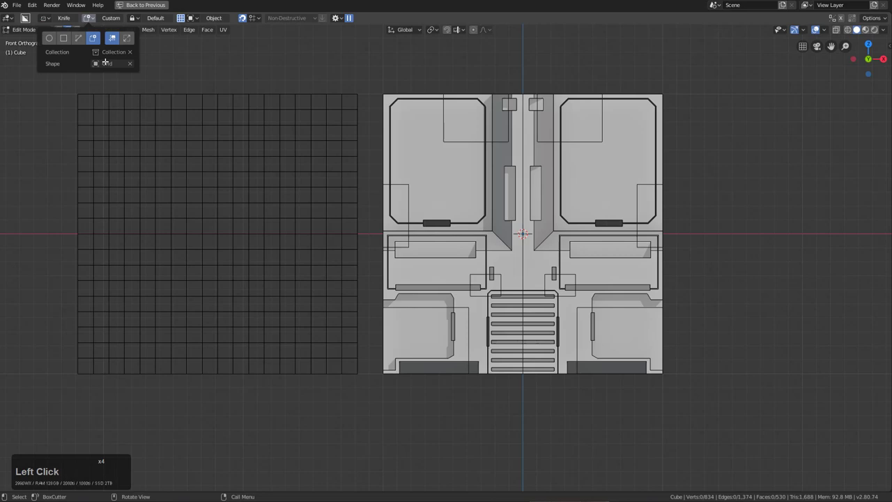
scroll(up, 3)
click(368, 54)
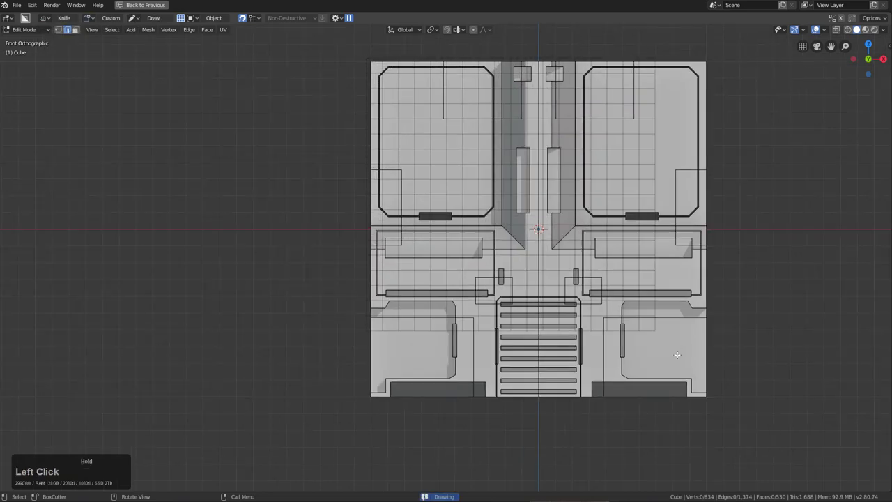
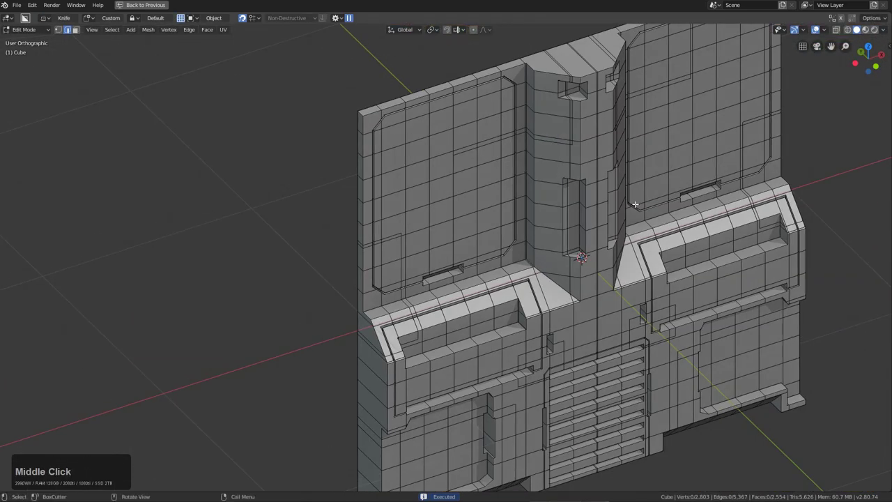
Inspect the projected grid cuts and the central column from several angles.
key(Tab)
middle_click(577, 208)
scroll(down, 3)
middle_click(586, 247)
scroll(up, 3)
middle_click(546, 233)
key(Tab)
scroll(up, 3)
middle_click(547, 204)
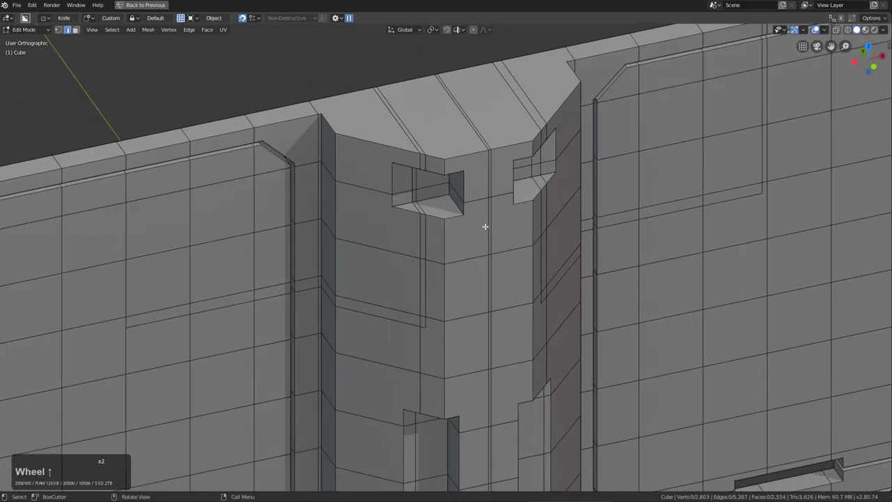
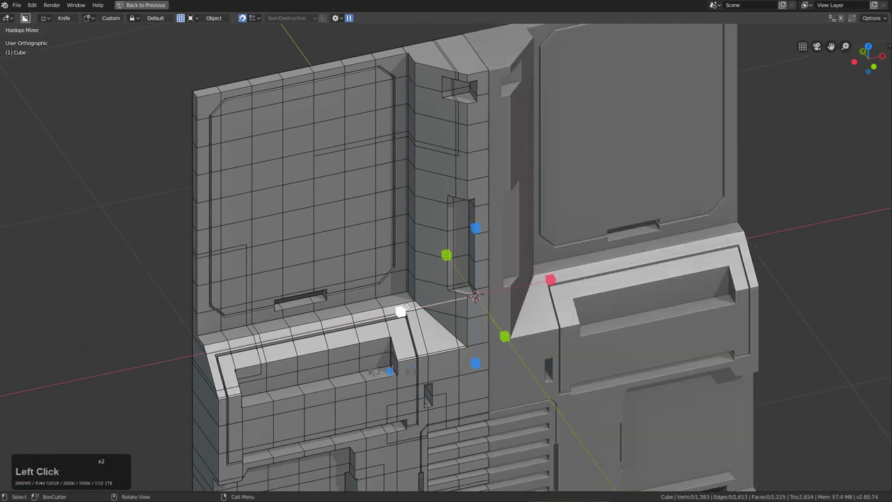
Apply the Hard Ops mirror and return the grid-cut panel to Object Mode.
middle_click(497, 220)
scroll(up, 3)
scroll(up, 3)
key(Tab)
scroll(down, 3)
scroll(down, 3)
middle_click(488, 354)
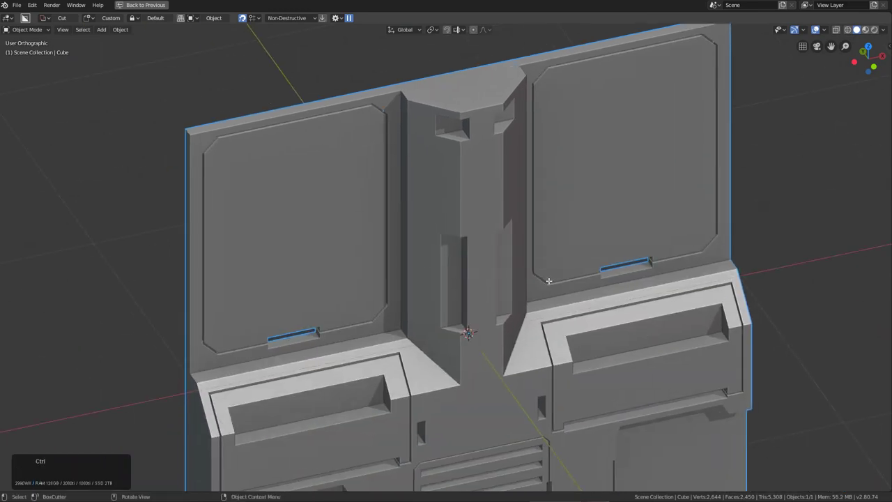
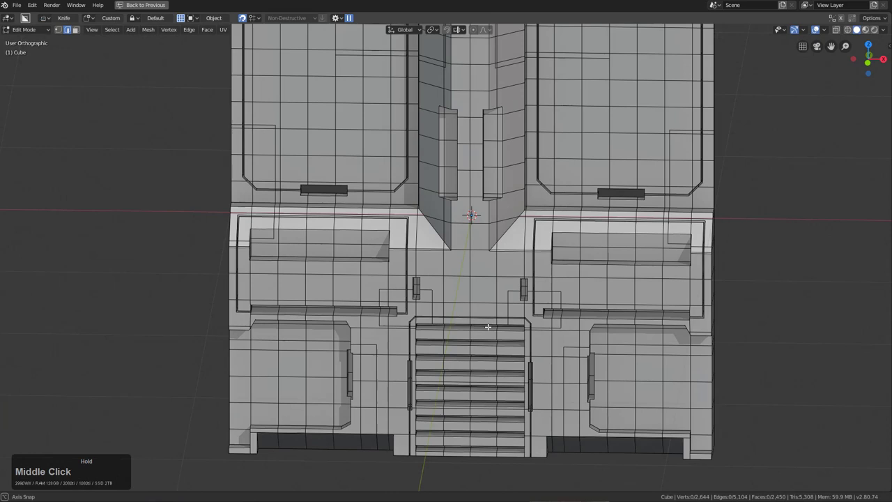
scroll(down, 3)
key(Tab)
key(KP_1)
middle_click(511, 316)
Preview Hard Ops Twist 360 on the panel, then undo it so the panel stays flat.
key(q)
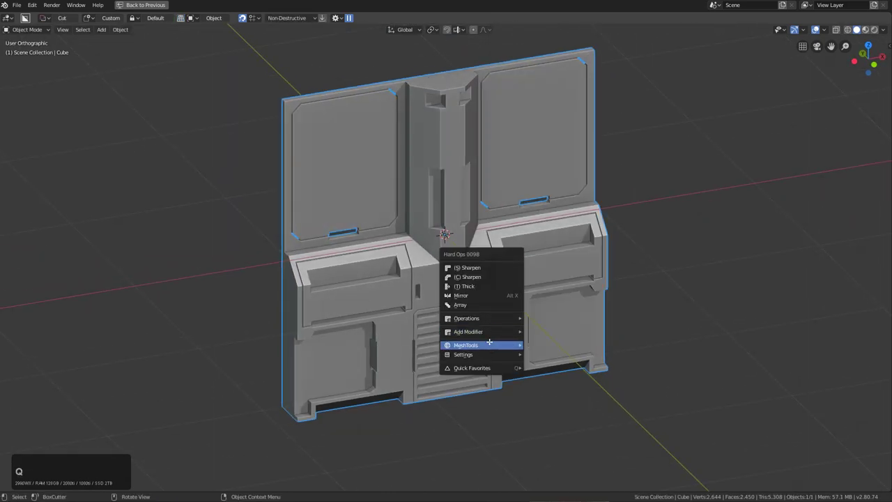
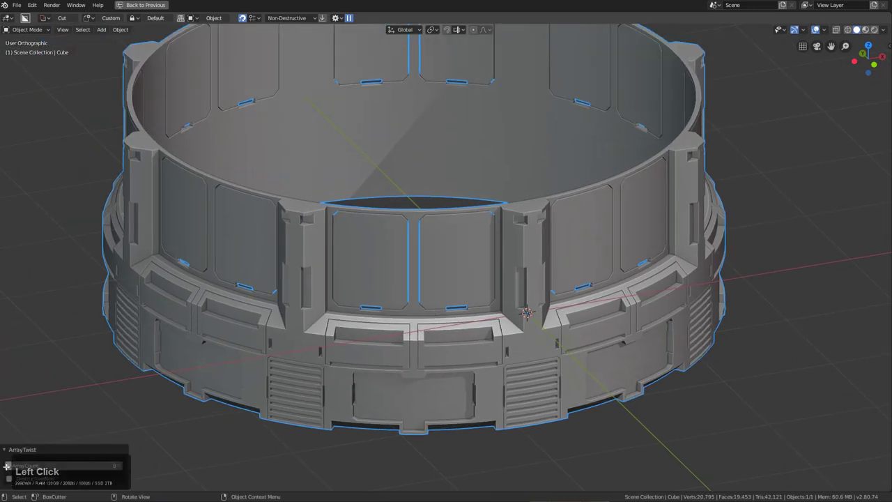
click(7, 463)
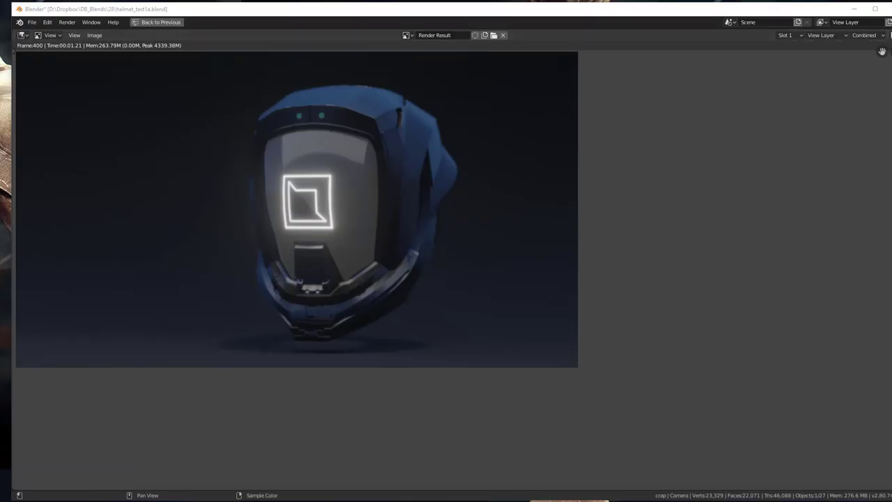
scroll(up, 3)
click(465, 197)
key(Tab)
scroll(up, 3)
middle_click(480, 216)
middle_click(474, 206)
middle_click(463, 220)
key(Tab)
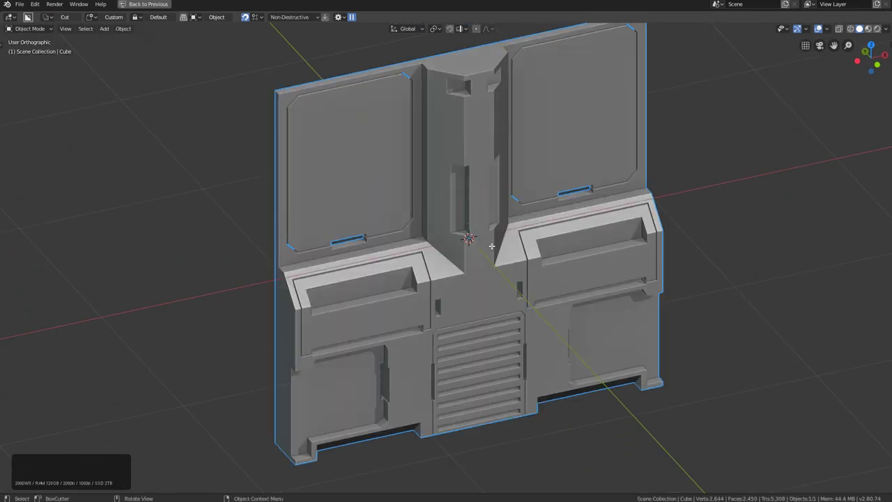
Save the scene as a new blend file named '713_ho3_demo'.
key(ctrl+s)
click(146, 36)
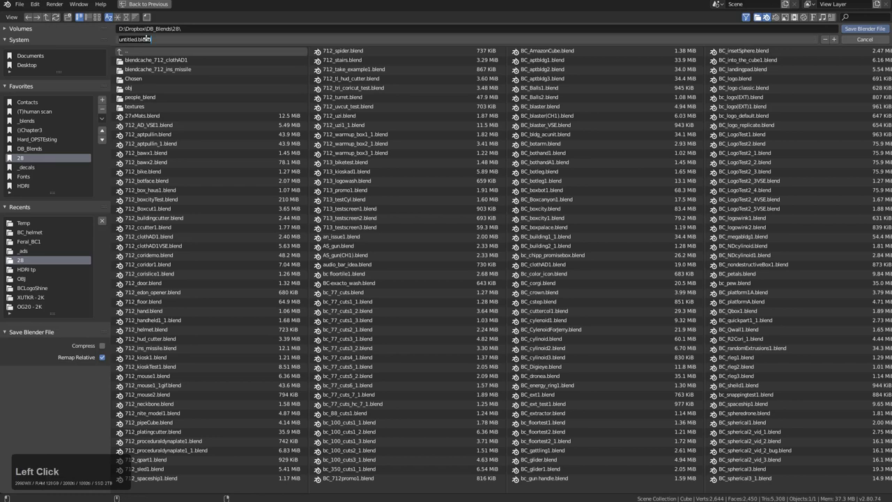
key(7)
text(713)
key(shift+-)
key(h)
text(ho3)
key(shift+-)
key(d)
text(demo)
key(Return)
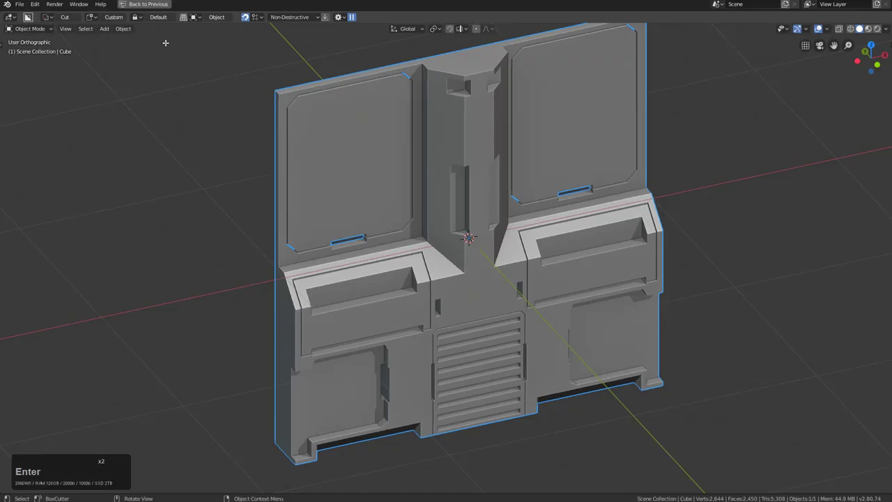
View the flat panel from the front and bring up the Hard Ops tools list.
middle_click(429, 226)
key(Tab)
middle_click(476, 213)
key(Tab)
key(KP_1)
key(q)
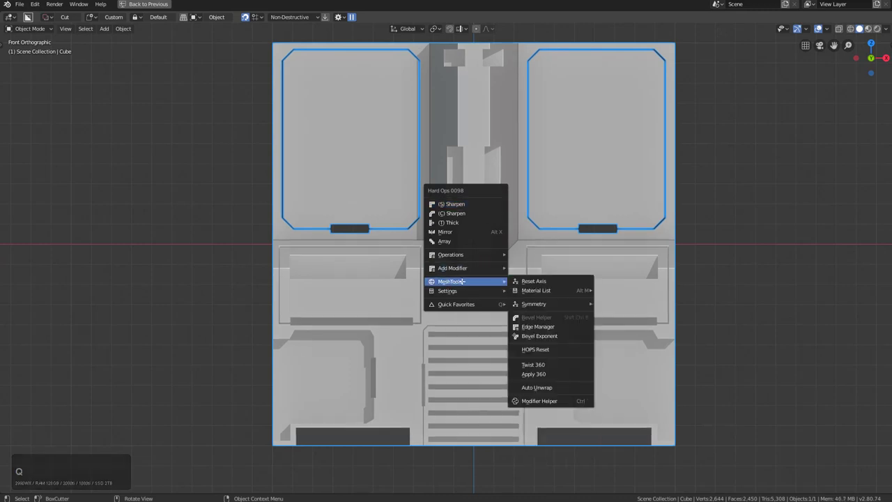
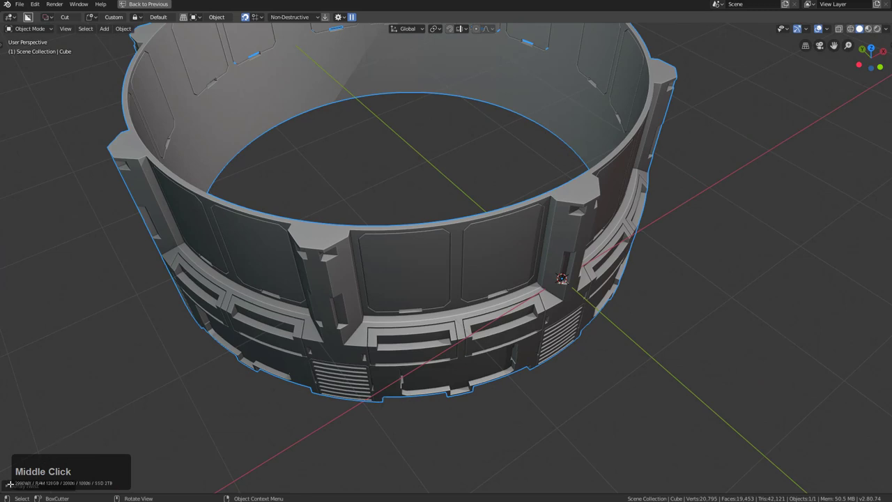
Wrap the panel into a full ring with Twist 360 and adjust the twist repeat count.
click(7, 482)
double_click(10, 467)
click(11, 467)
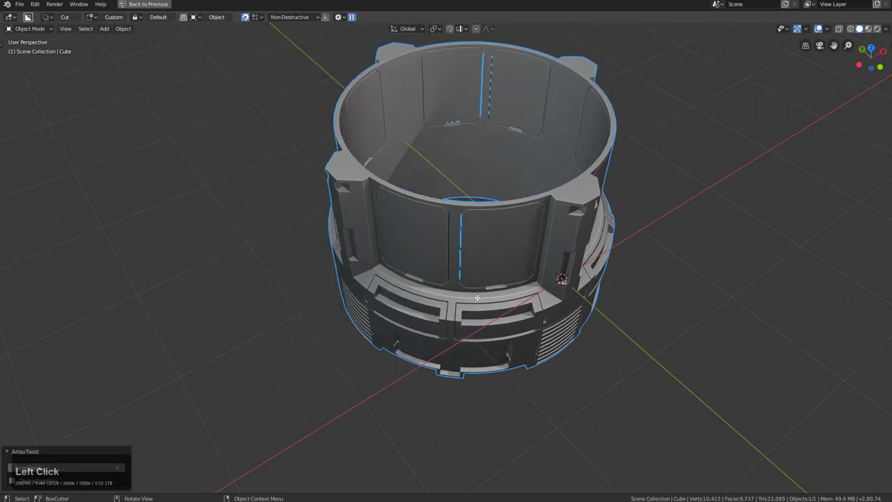
middle_click(480, 294)
middle_click(501, 287)
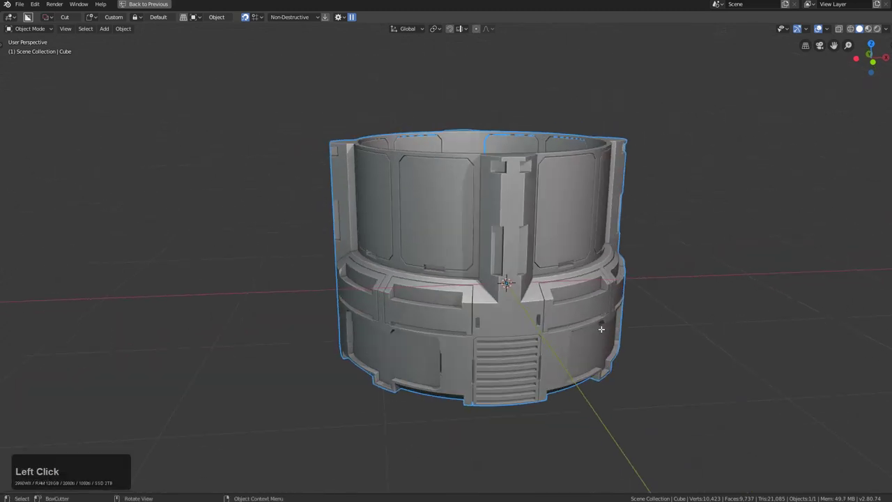
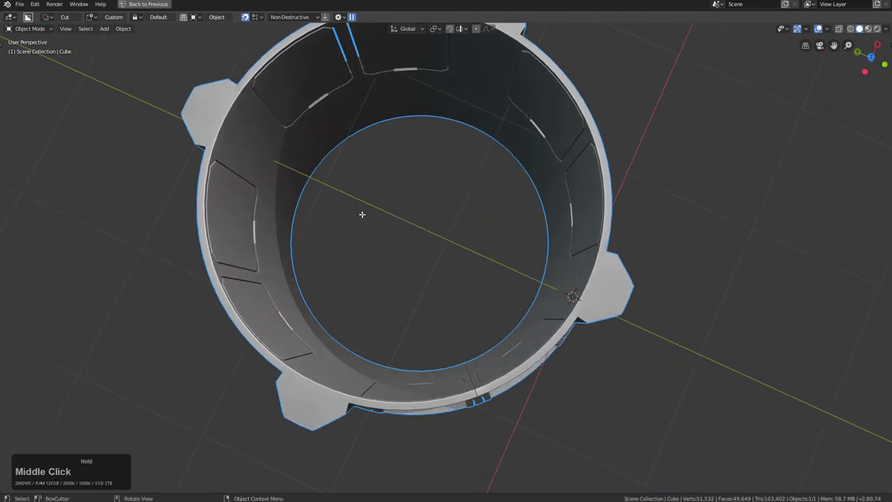
middle_click(493, 287)
scroll(down, 3)
middle_click(495, 297)
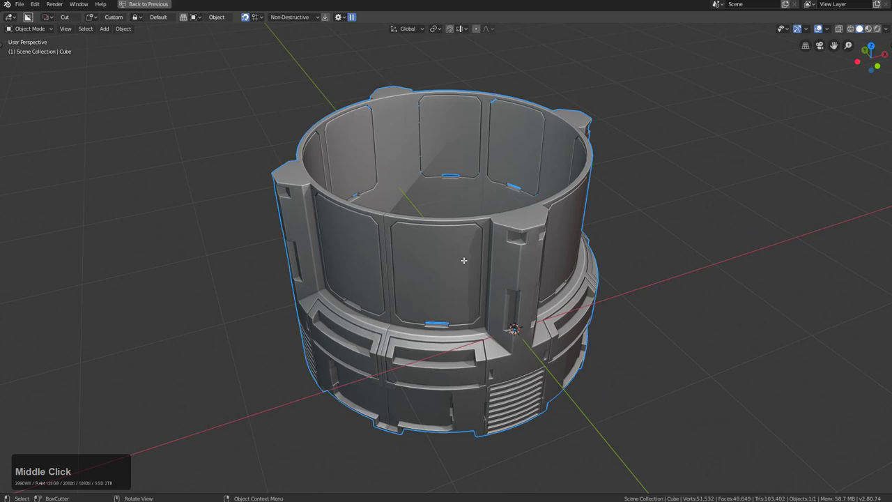
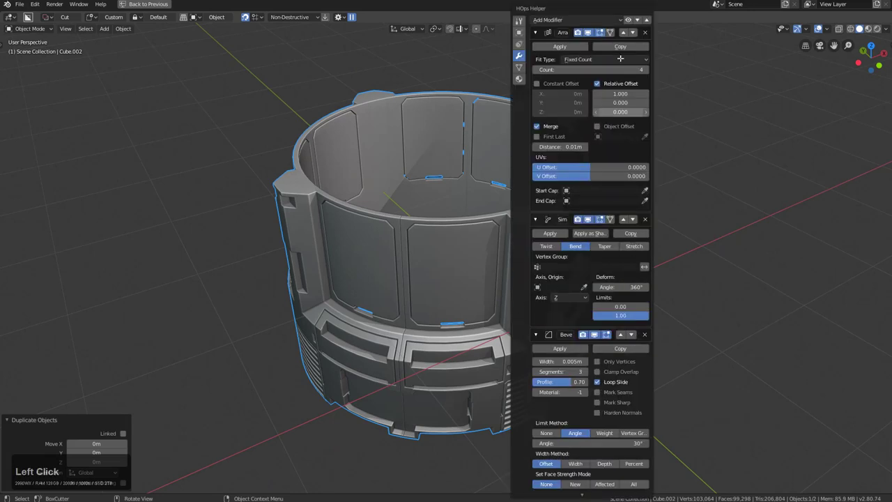
Close the HOps Helper panel, cancel the Ctrl+A Apply menu and call the Shift+S snap pie.
click(645, 62)
middle_click(546, 219)
key(ctrl+a)
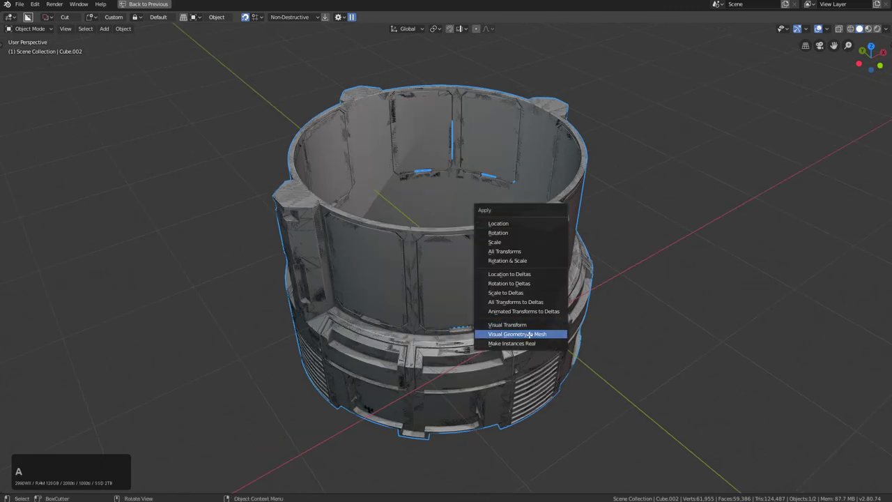
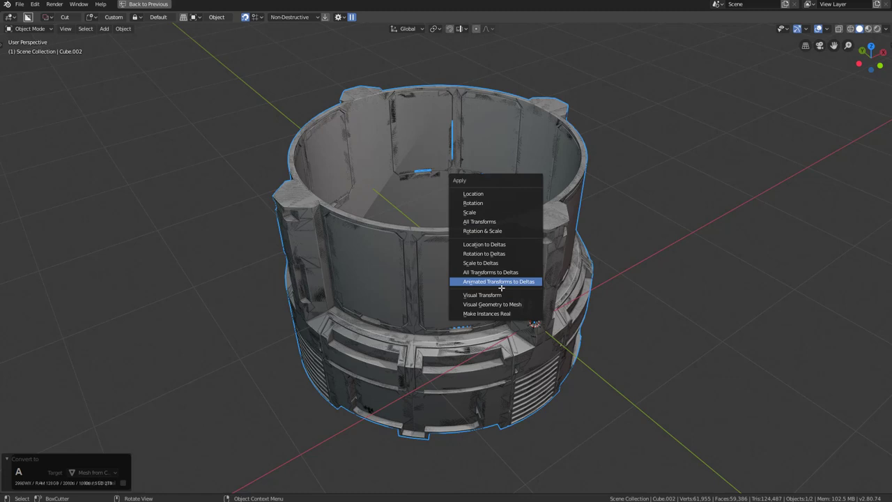
key(Escape)
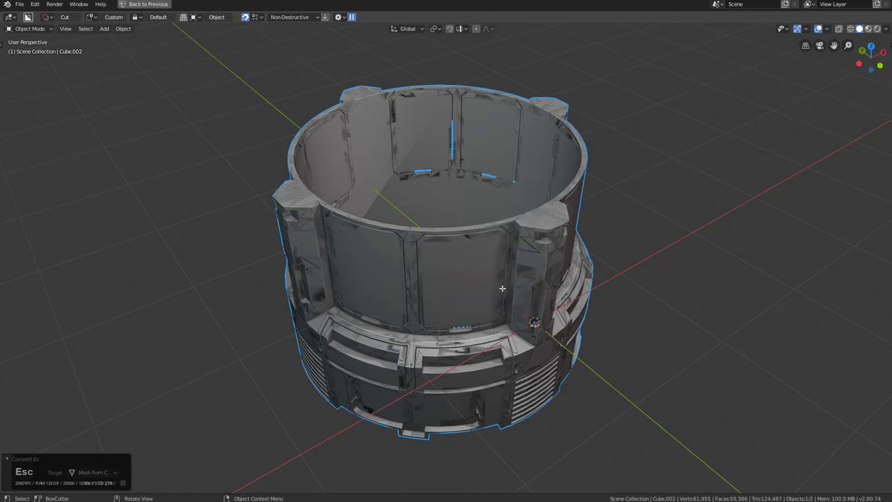
key(shift+s)
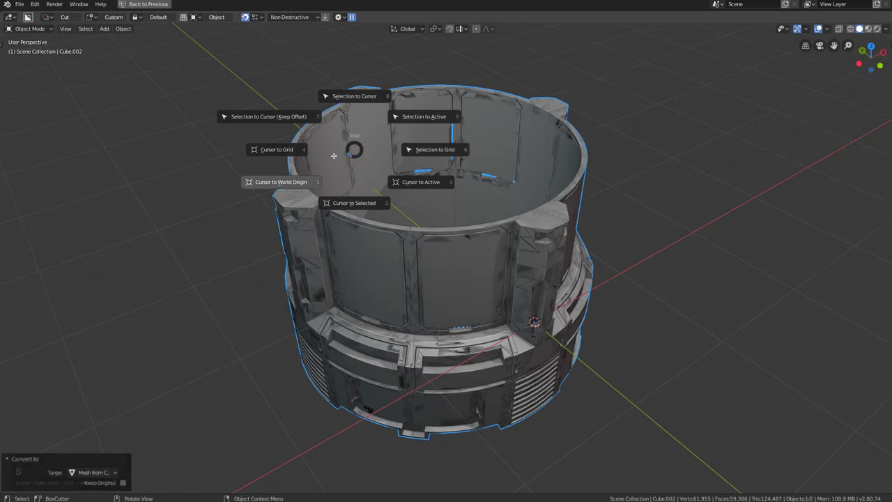
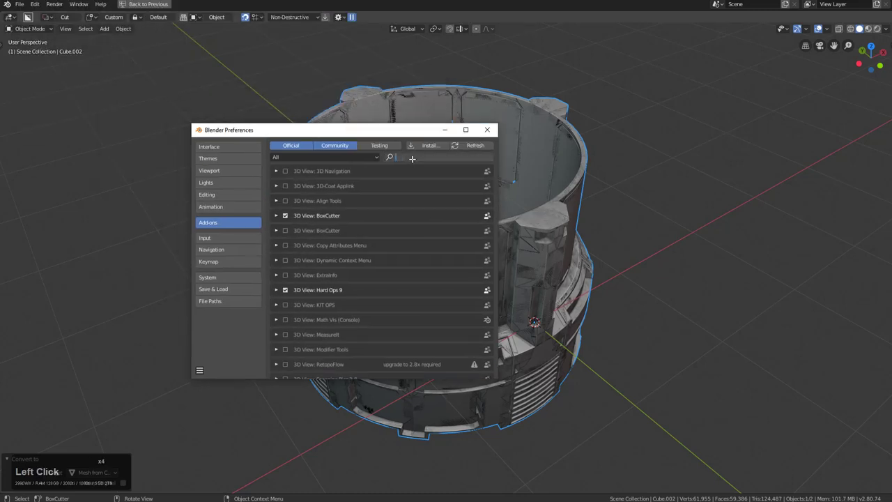
Search add-ons for 'sn' to verify Snapping Pies is enabled, then test the Shift+S pie.
key(s)
text(sn)
right_click(410, 152)
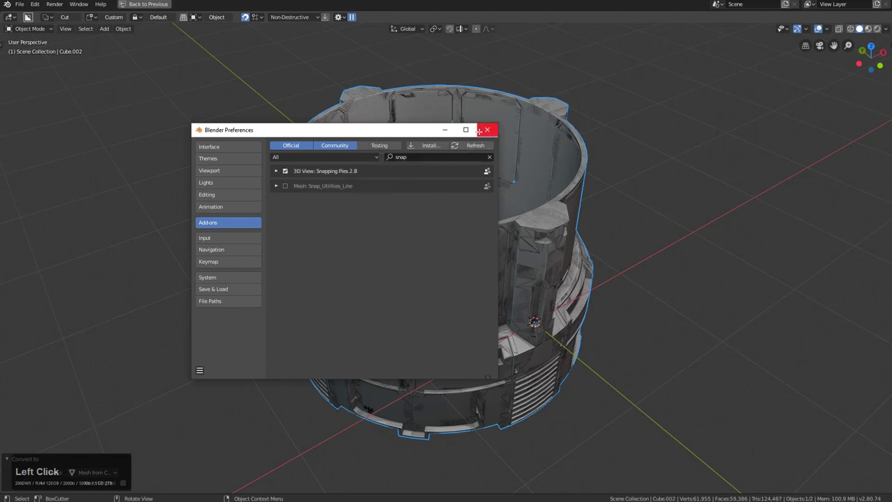
middle_click(495, 205)
key(shift+s)
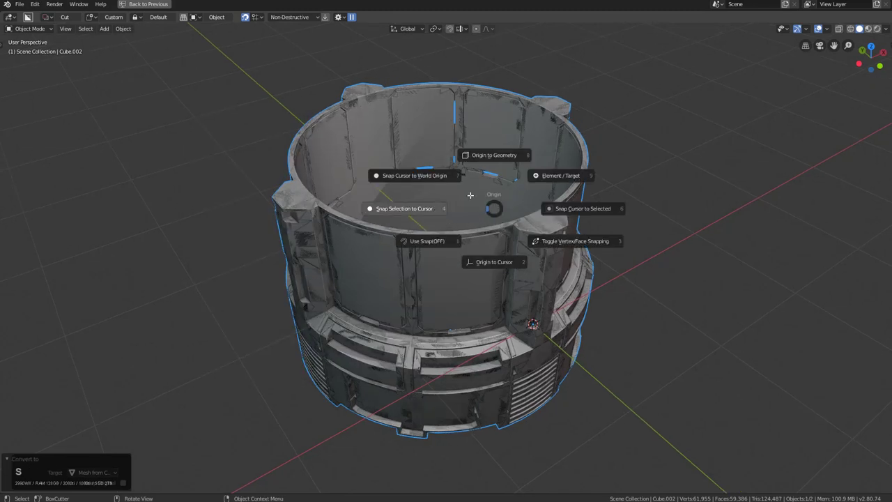
middle_click(489, 220)
key(g)
Scale a smaller ring piece inside the tower ring and select both rings together.
right_click(463, 225)
key(Tab)
key(a)
key(s)
click(563, 258)
key(Tab)
middle_click(517, 238)
click(557, 216)
middle_click(445, 219)
scroll(down, 3)
middle_click(518, 245)
click(513, 87)
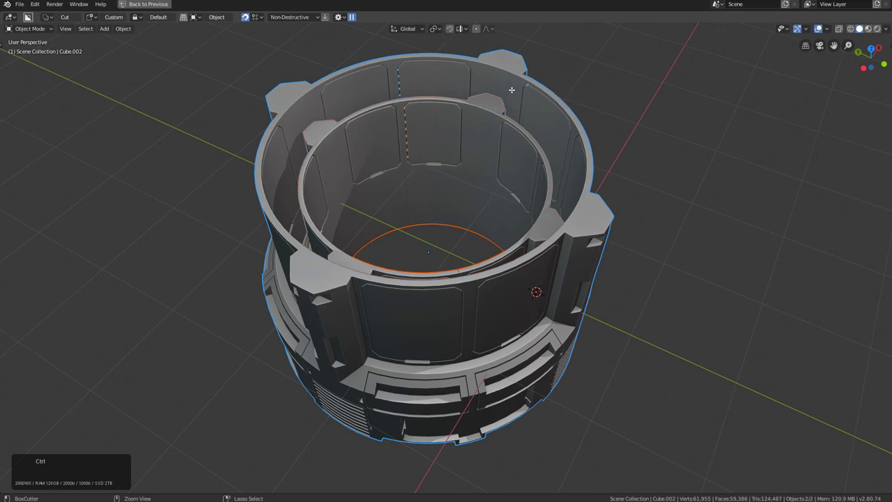
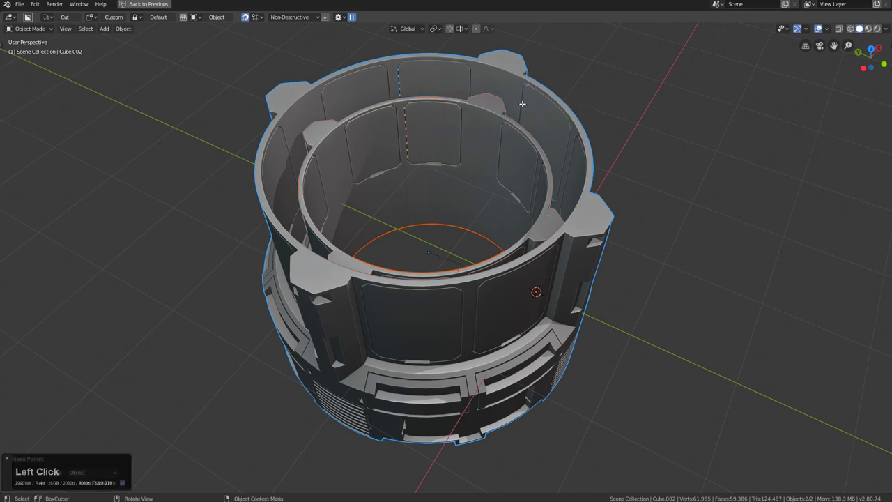
Delete the nested inner ring piece, undoing a first attempt that removed the wrong ring.
key(alt+g)
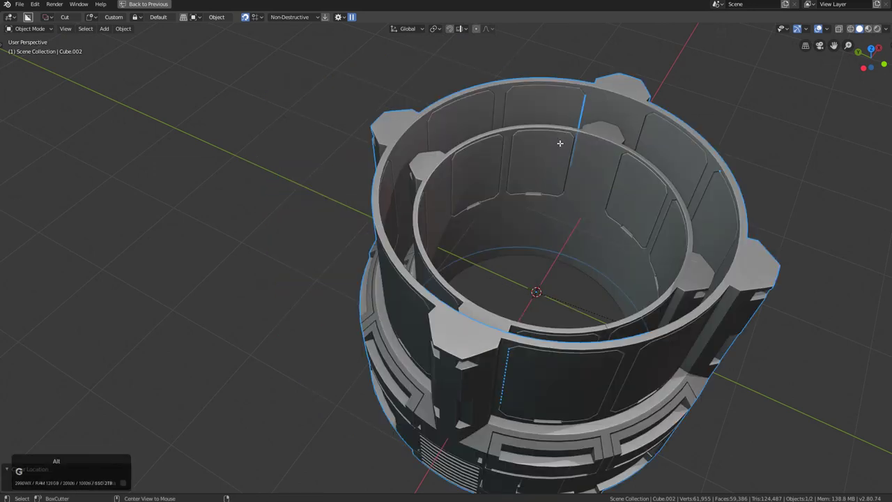
middle_click(623, 209)
key(x)
click(624, 206)
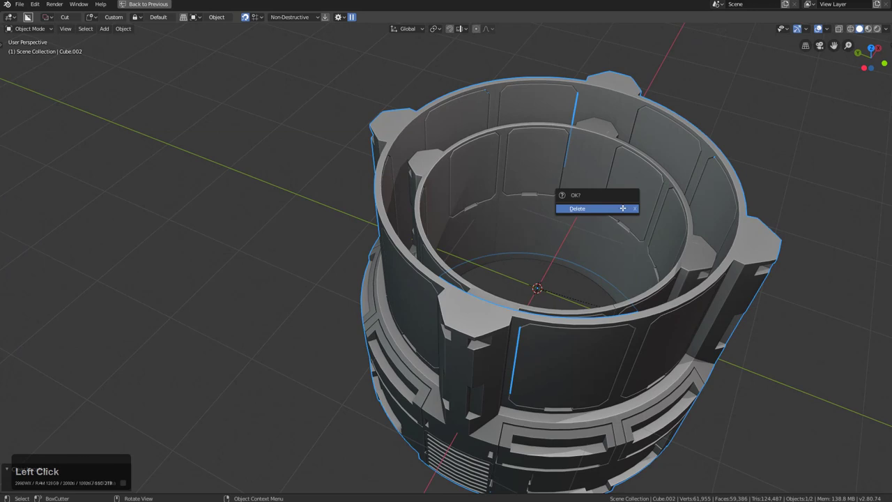
key(ctrl+z)
click(626, 183)
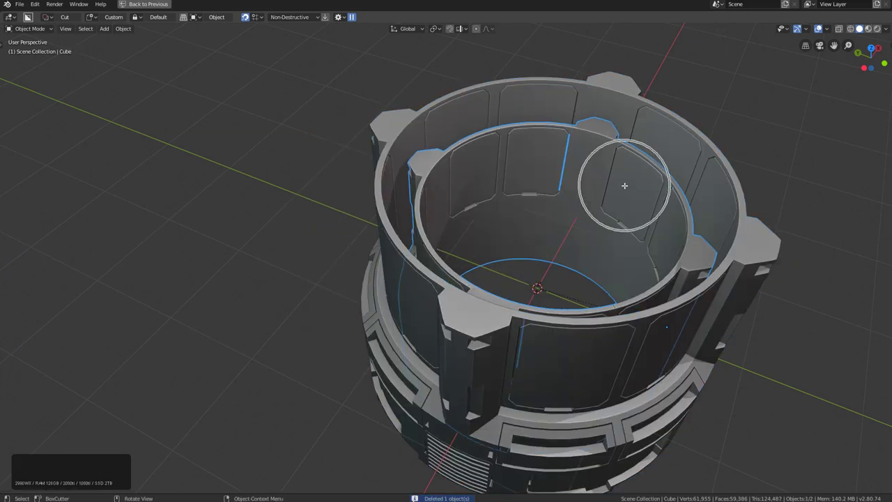
key(alt+p)
key(Down)
key(Return)
key(x)
Select the remaining tower ring and view it from the front in orthographic and angled views.
middle_click(546, 169)
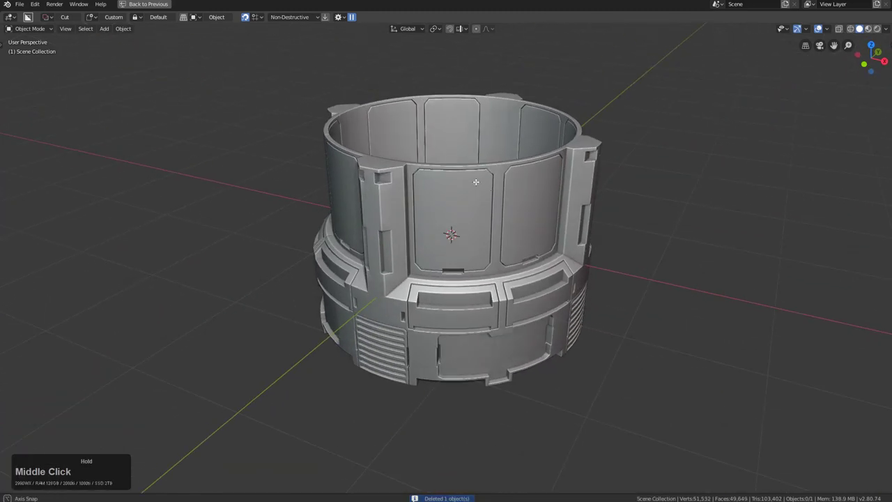
click(490, 196)
middle_click(487, 196)
scroll(down, 3)
middle_click(478, 235)
key(KP_1)
key(KP_5)
key(KP_5)
middle_click(525, 247)
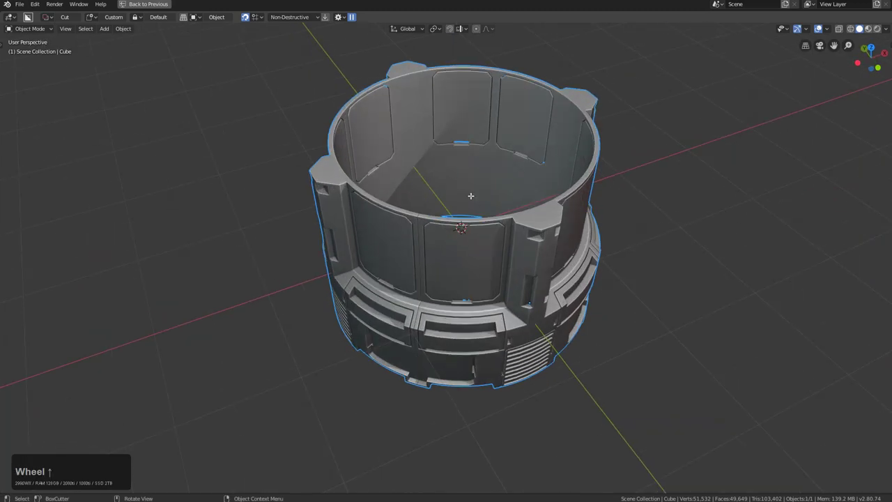
middle_click(519, 239)
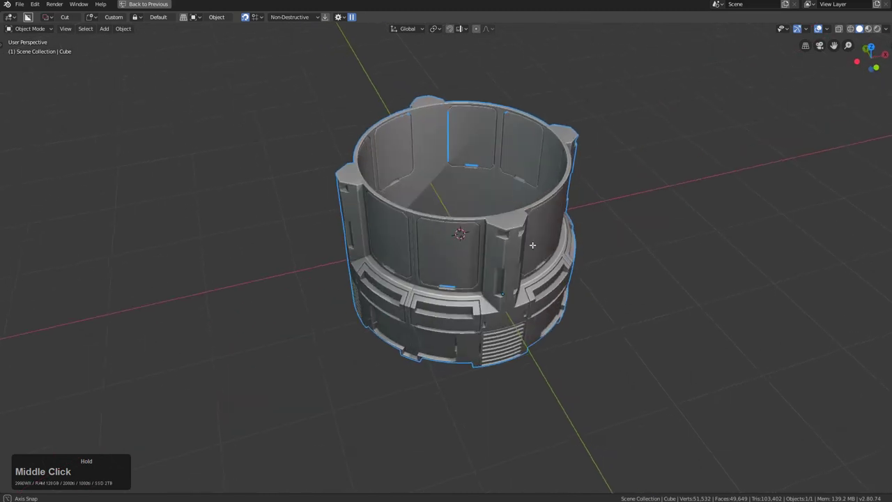
Add a mesh cylinder inside the tower ring and sharpen it with a bevel from the Hard Ops Q menu.
scroll(up, 3)
middle_click(501, 237)
key(a)
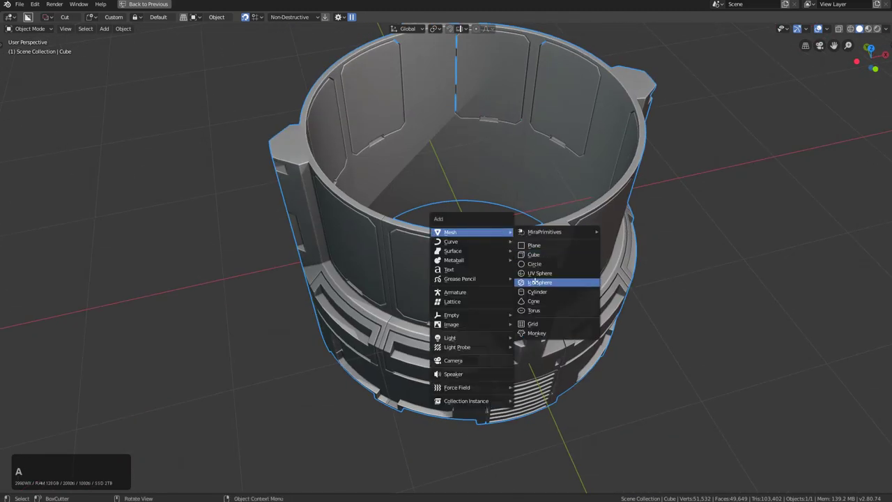
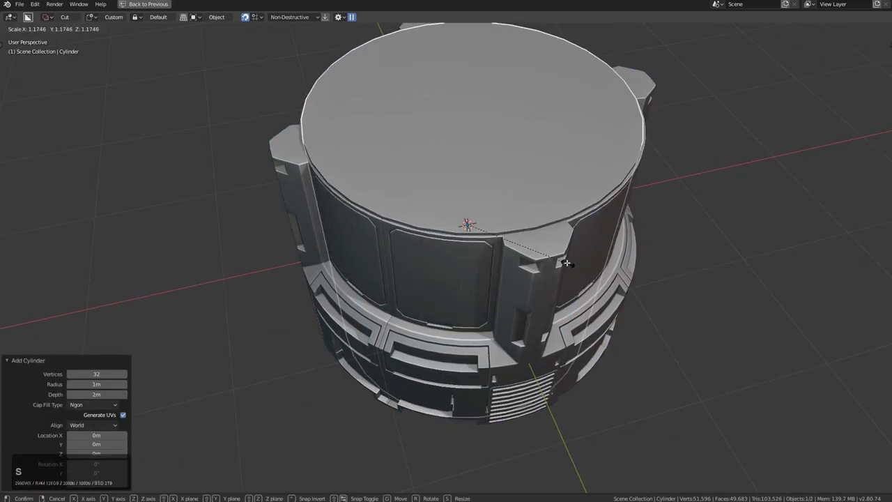
click(567, 260)
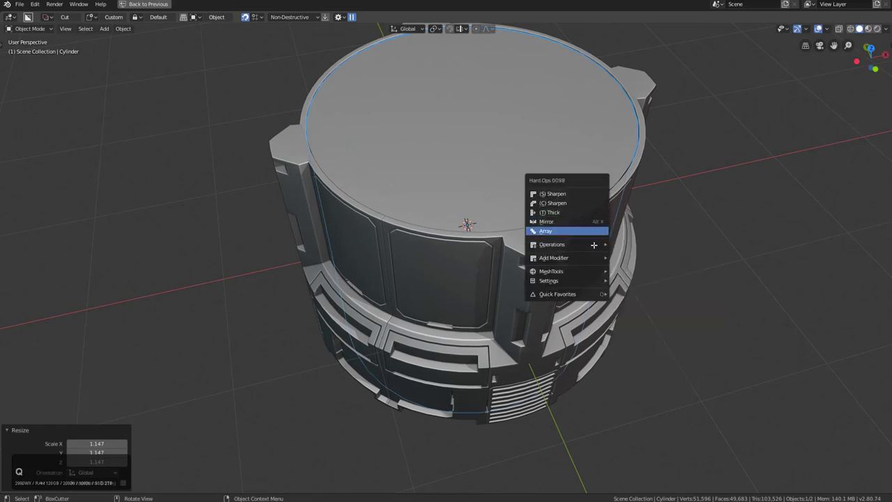
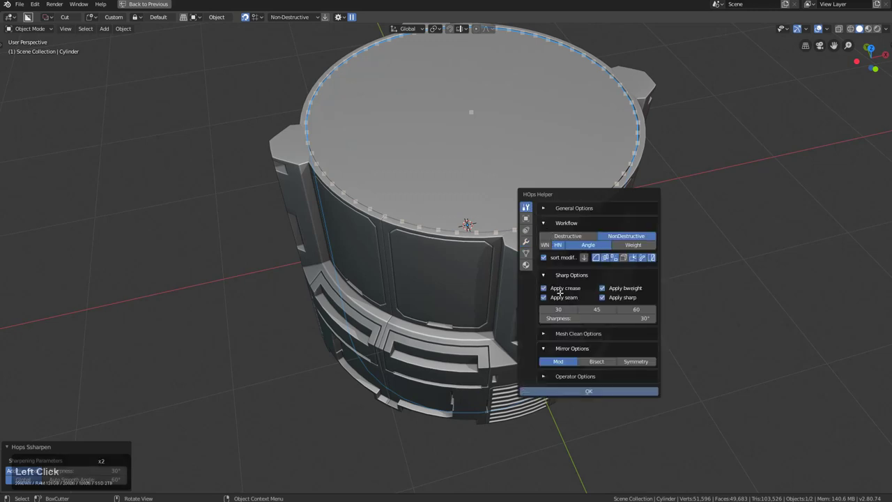
click(738, 251)
key(q)
click(695, 210)
key(ctrl+1)
Scale the cylinder, stretching it on Z, to fill the ring and set the bevel width on its top rim.
middle_click(610, 209)
key(s)
click(652, 215)
key(s)
key(z)
click(663, 220)
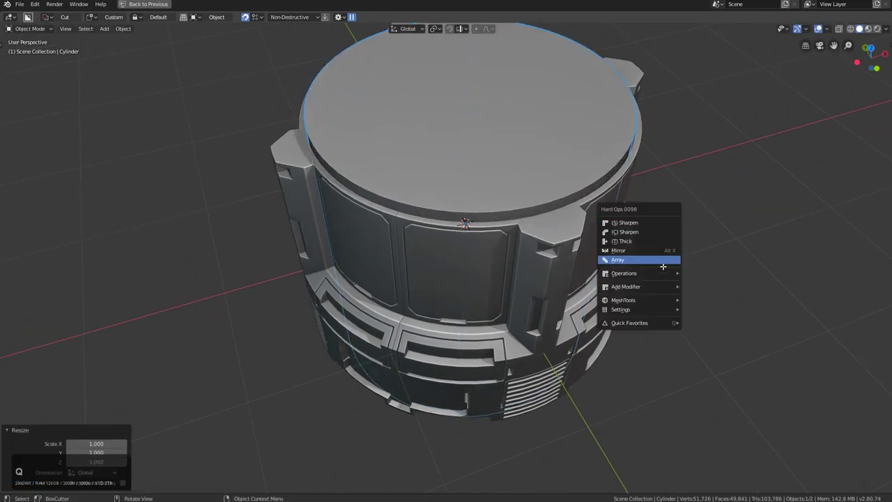
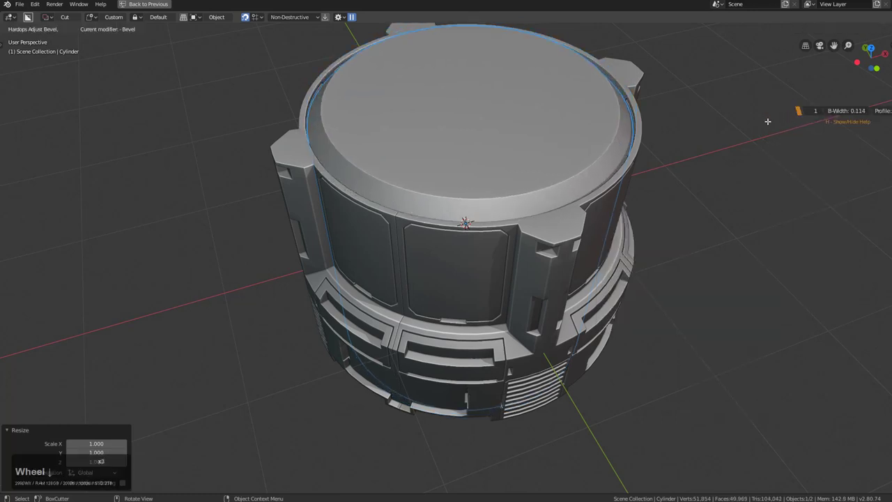
click(785, 126)
scroll(down, 3)
middle_click(571, 267)
key(a)
middle_click(581, 303)
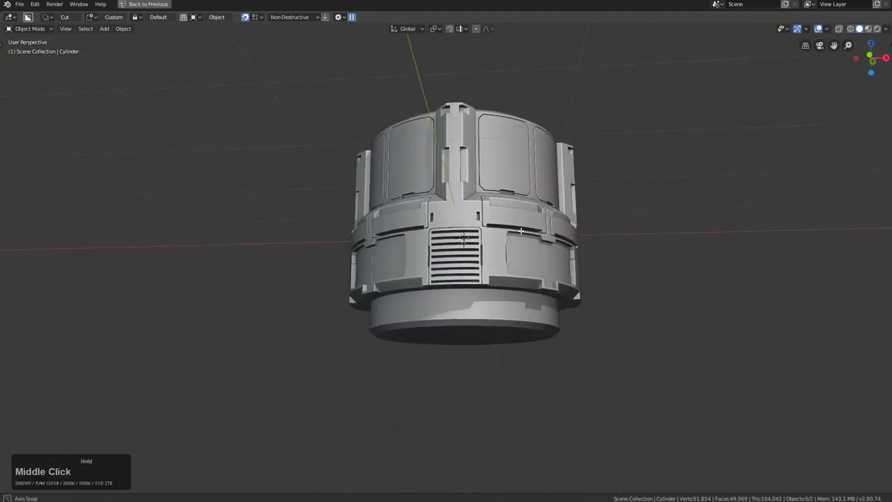
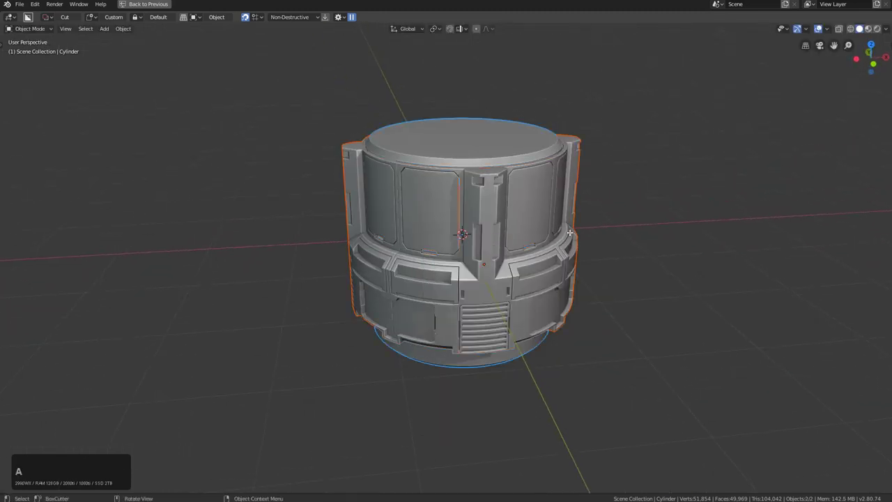
Restore the full layout, create a new Outliner collection for the ring and cylinder, and rename it.
key(a)
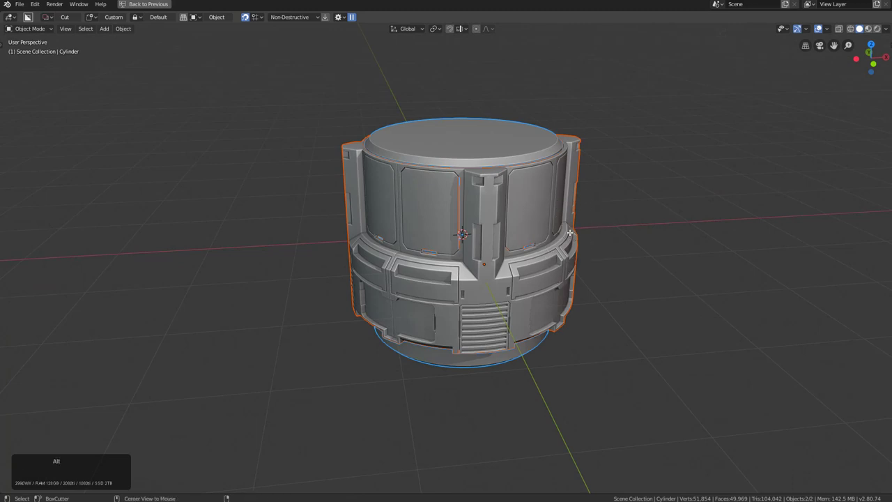
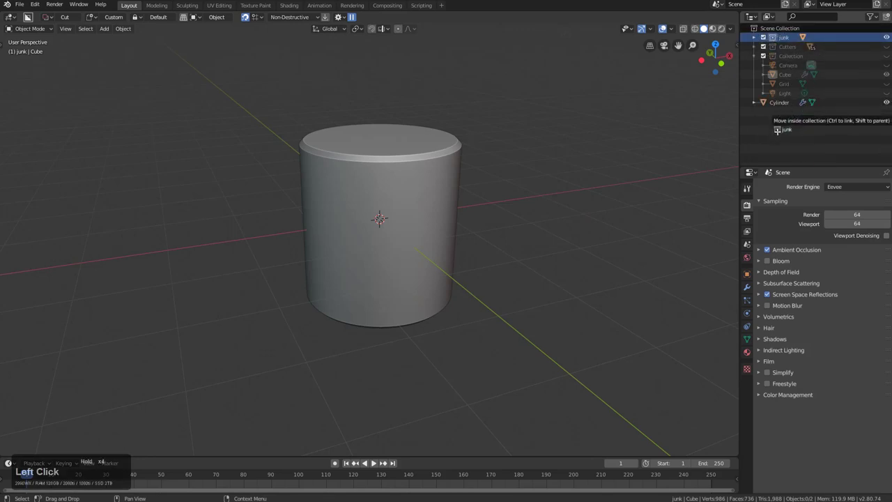
right_click(794, 128)
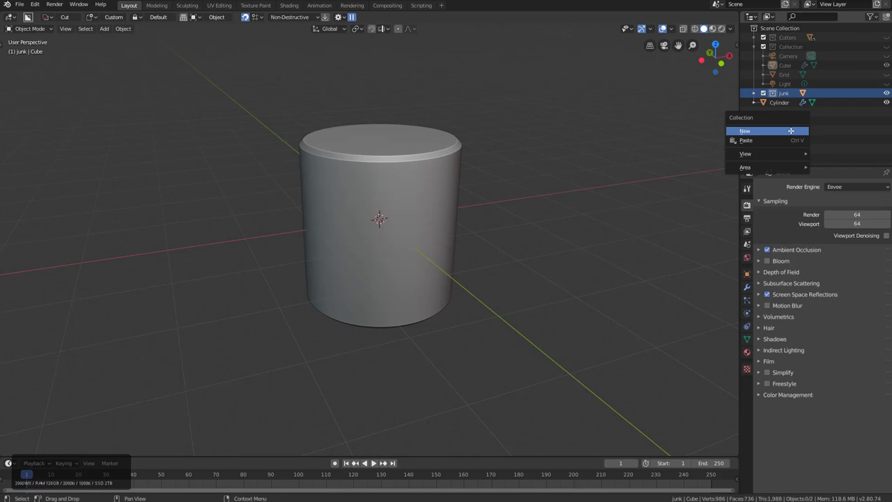
click(789, 50)
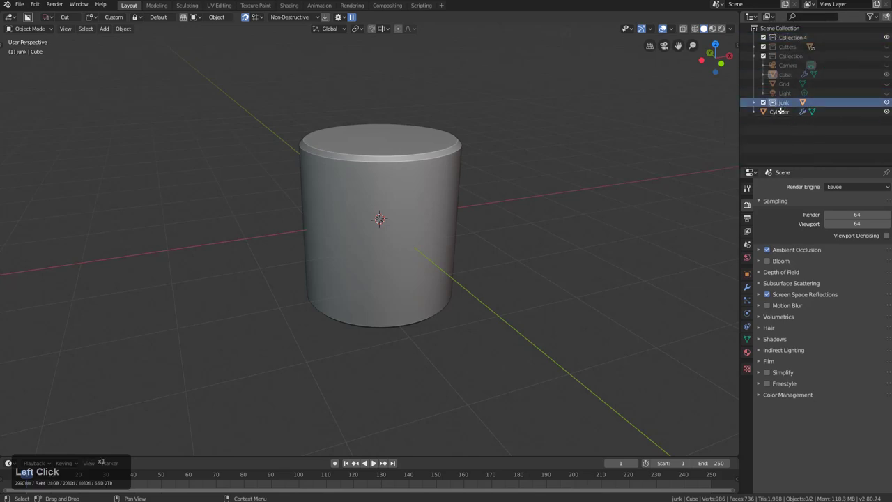
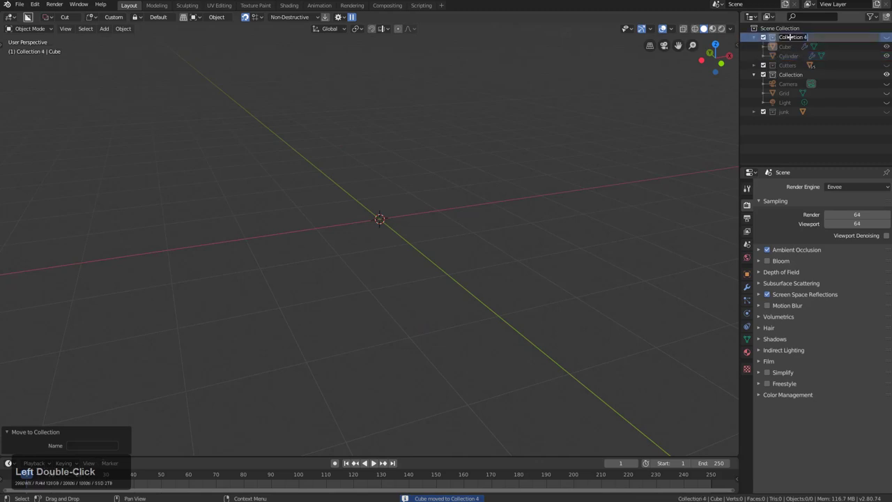
key(shift+c)
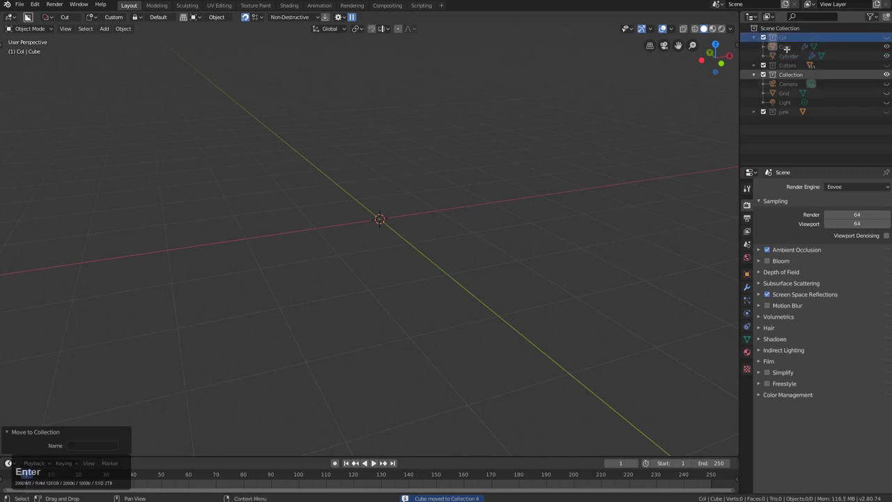
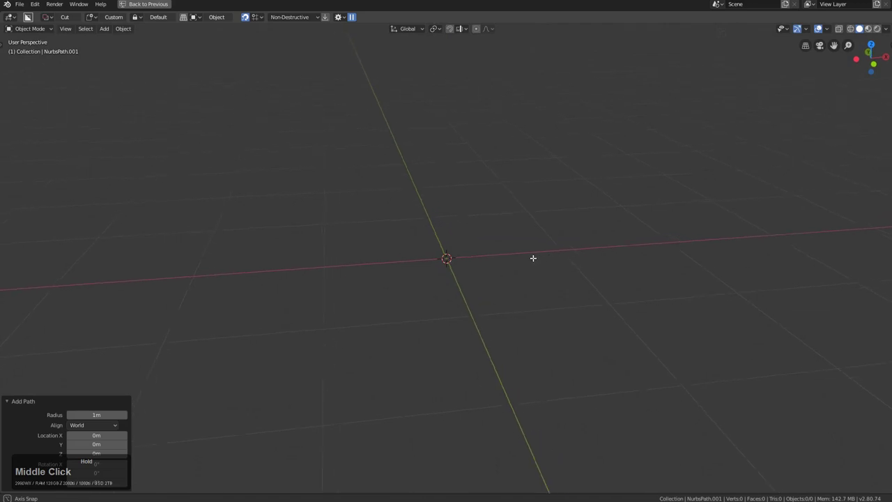
Exit the maximized view and move the new NurbsPath into the Col collection with the cube and cylinder.
key(KP_Divide)
key(ctrl+space)
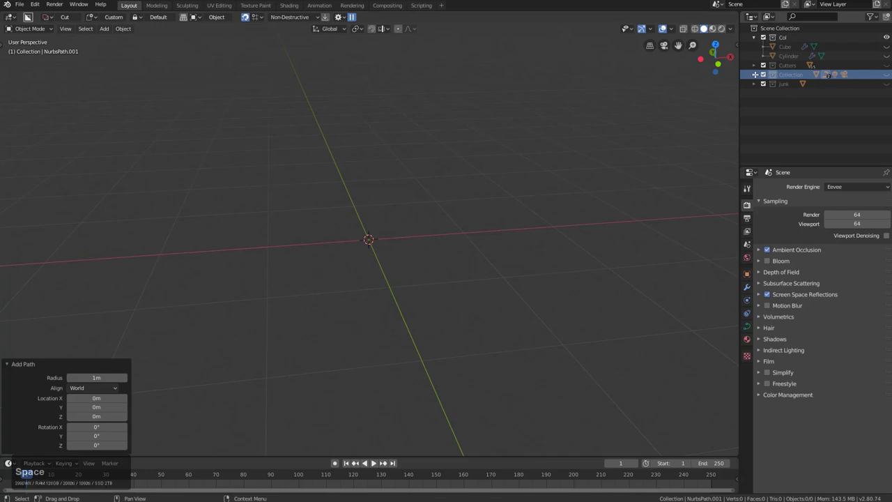
click(748, 72)
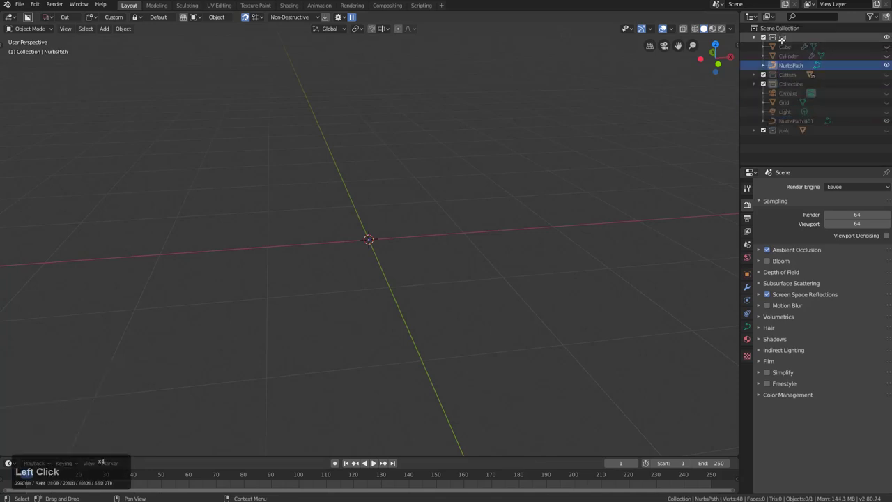
key(1)
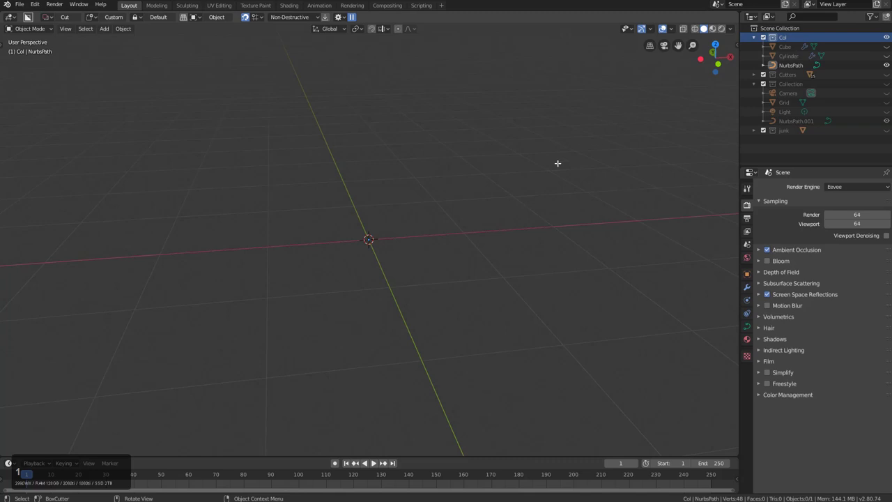
key(alt+h)
click(785, 57)
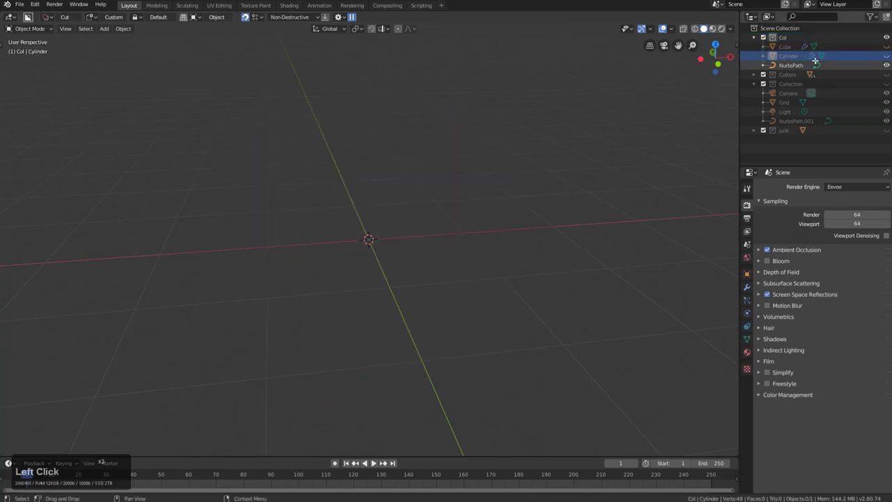
In Edit Mode from front view, rotate the NURBS path's points 90° so it stands vertical.
key(Tab)
key(KP_1)
key(KP_5)
key(r)
key(KP_9)
key(KP_Enter)
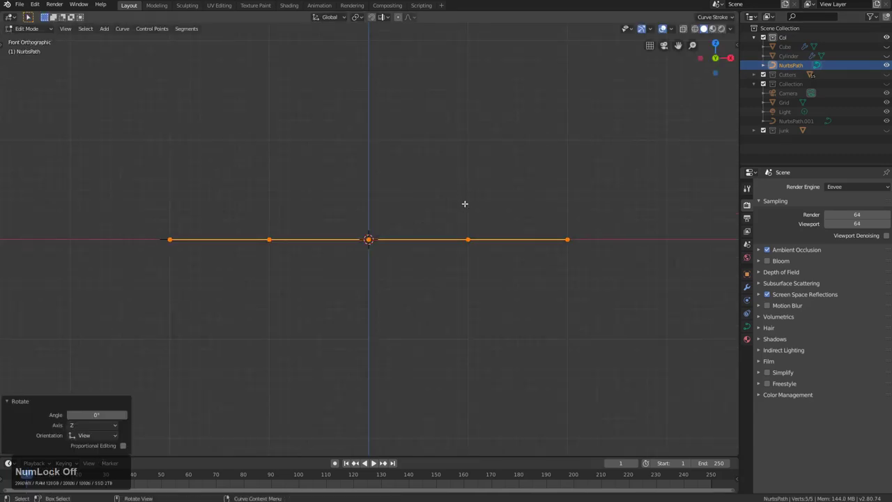
key(r)
key(KP_Enter)
key(r)
key(KP_9)
key(KP_Enter)
key(shift+r)
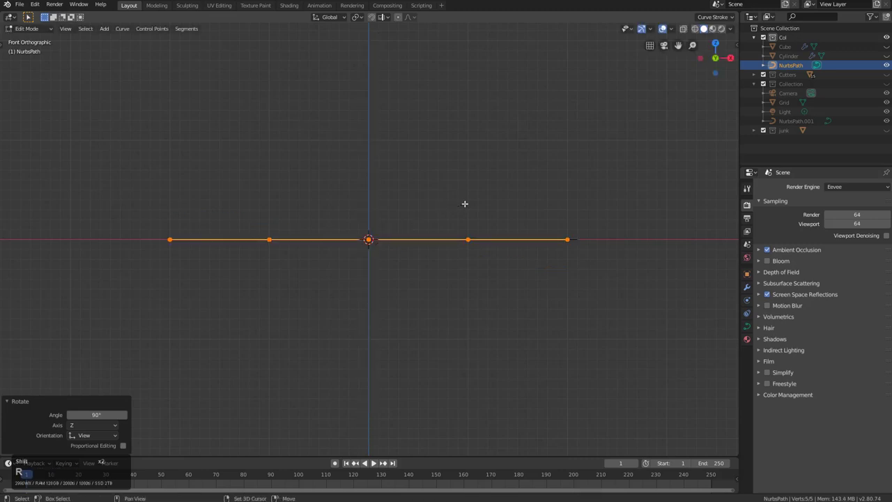
Shift the path so it rises straight up from the world origin and leave Edit Mode.
key(g)
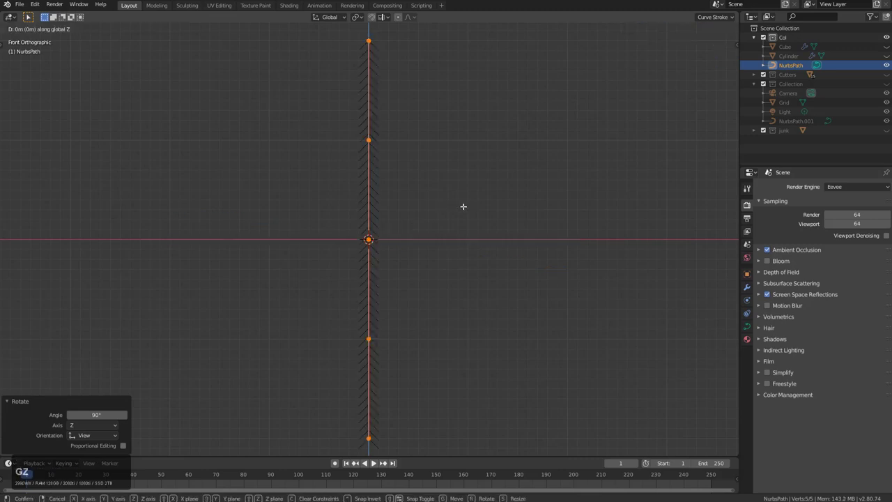
key(KP_Enter)
key(Tab)
middle_click(449, 158)
scroll(up, 3)
key(Tab)
middle_click(415, 221)
scroll(down, 3)
middle_click(408, 203)
key(Tab)
scroll(down, 3)
key(KP_5)
key(KP_5)
key(shift+a)
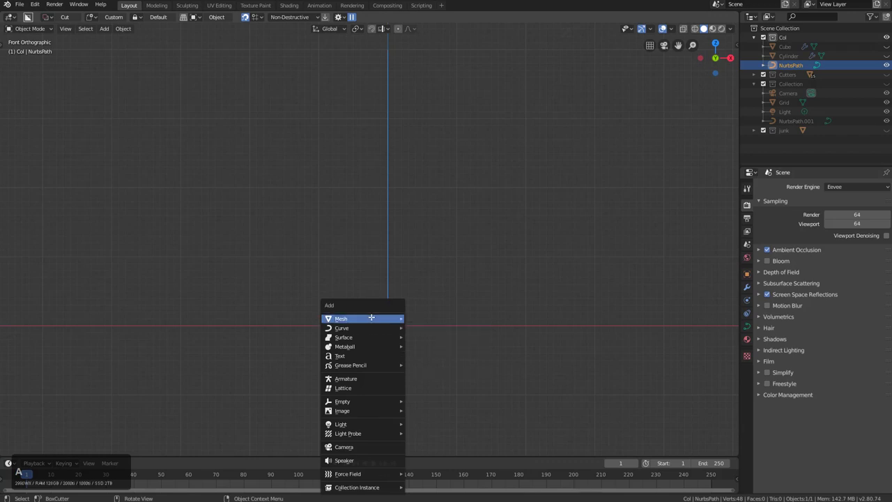
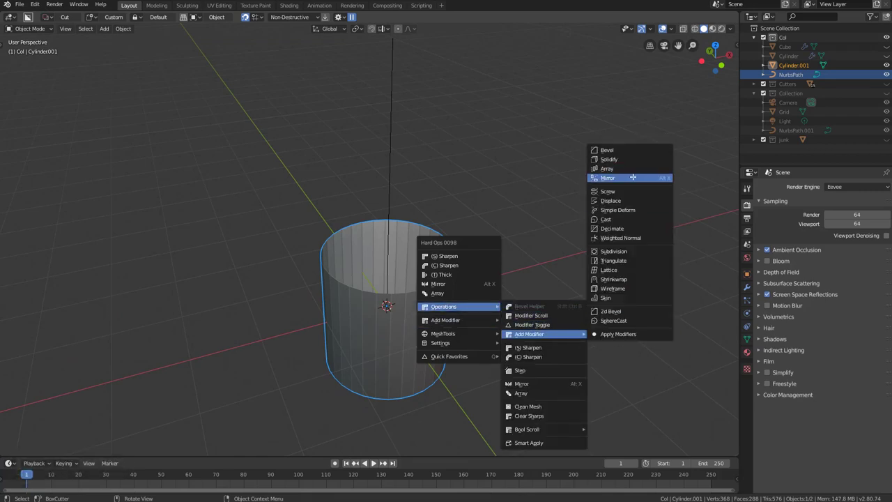
Give the new cylinder a Hard Ops Array stacking copies along Z into a tall column.
click(633, 170)
key(z)
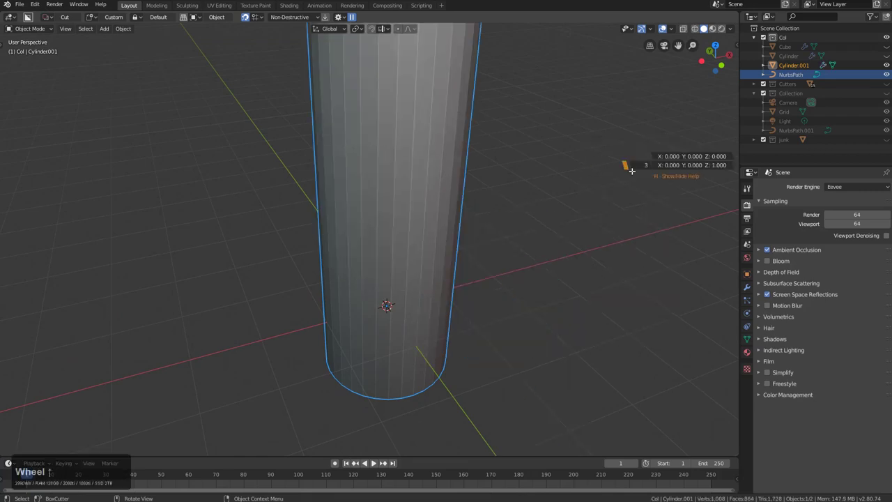
scroll(up, 3)
click(633, 169)
scroll(down, 3)
middle_click(482, 215)
scroll(down, 3)
Scale the column down to about 0.394 and add the NURBS path to the selection for parenting.
key(s)
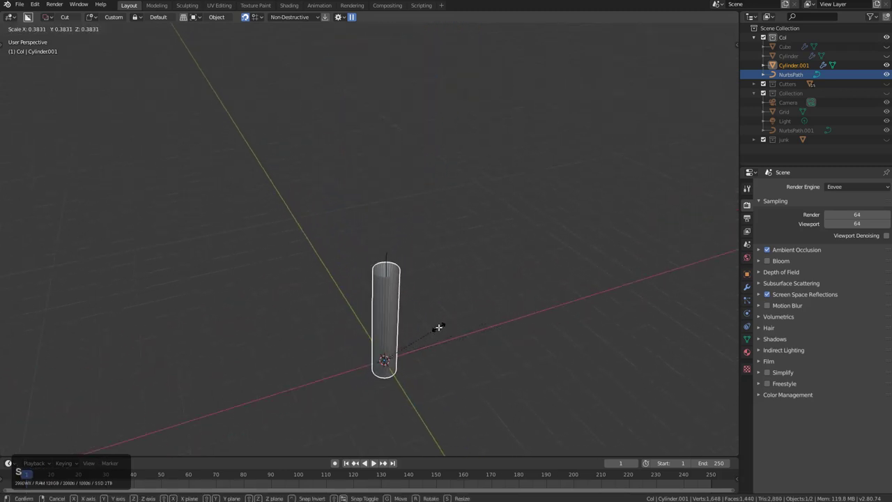
click(441, 325)
scroll(up, 3)
middle_click(417, 341)
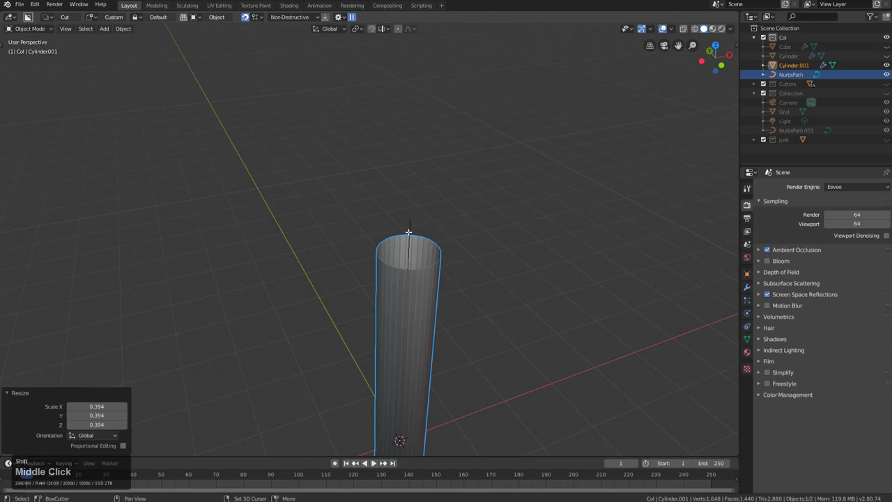
click(408, 221)
key(ctrl+p)
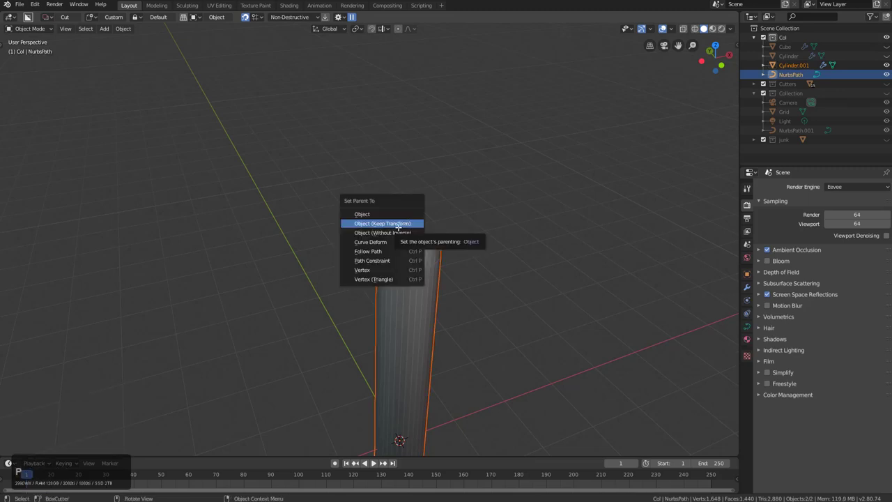
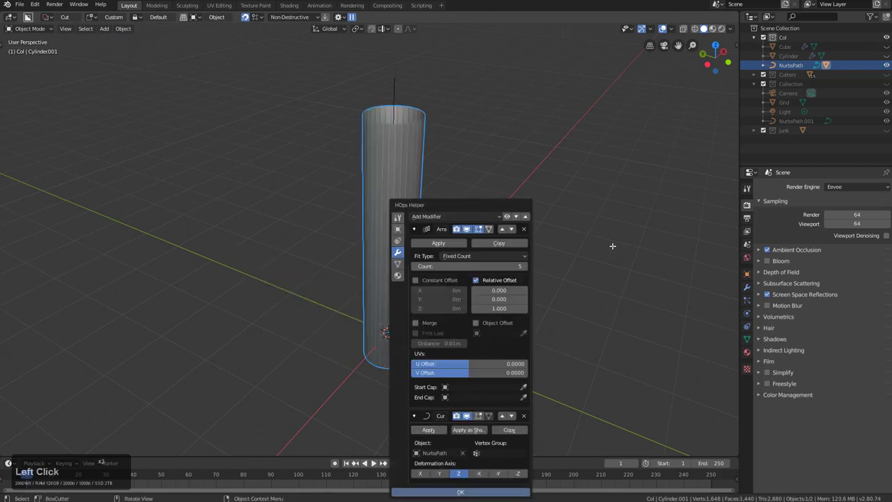
Apply the column's scale, adjust its array count, and unhide everything in front view.
middle_click(519, 295)
middle_click(447, 276)
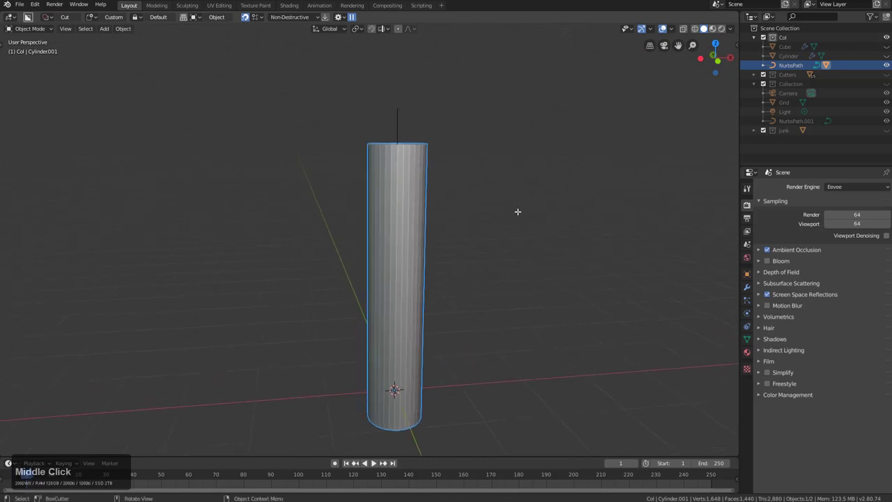
key(Escape)
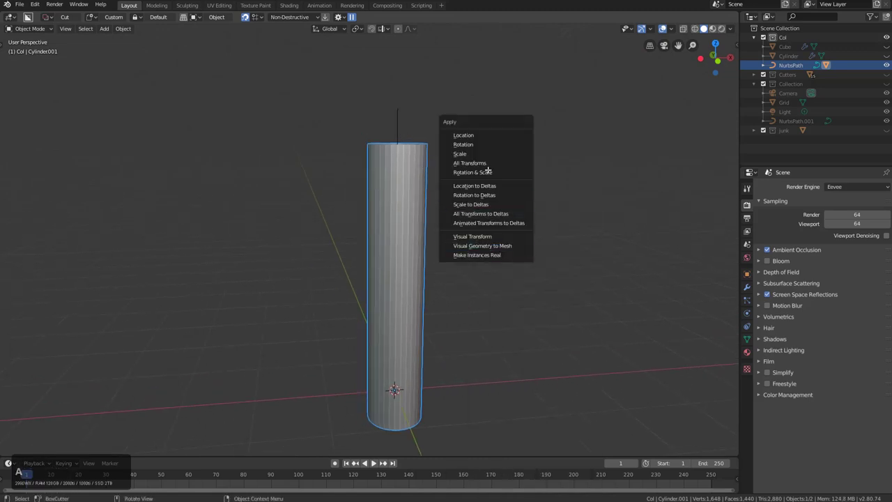
click(485, 150)
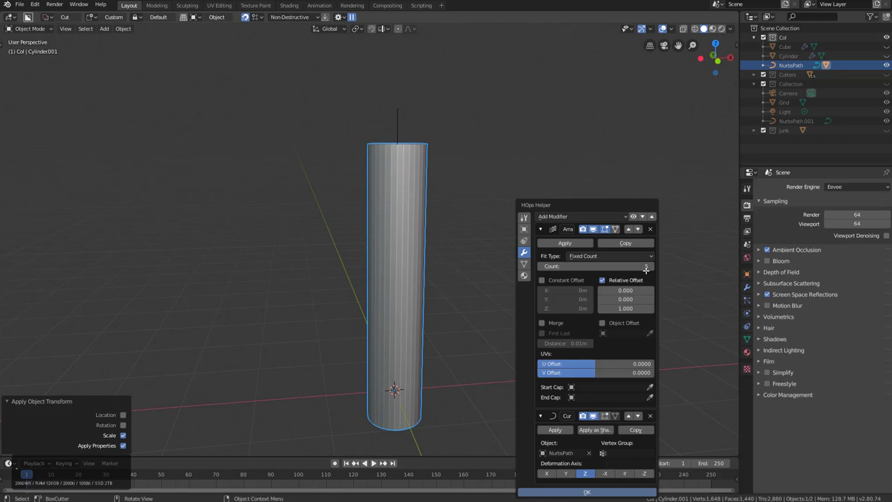
click(652, 263)
key(Escape)
middle_click(498, 252)
middle_click(492, 285)
key(KP_1)
middle_click(436, 285)
key(alt+h)
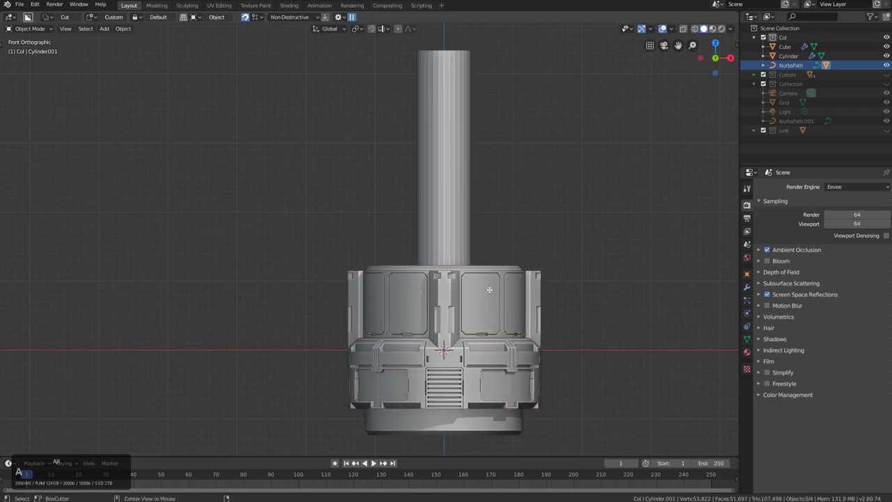
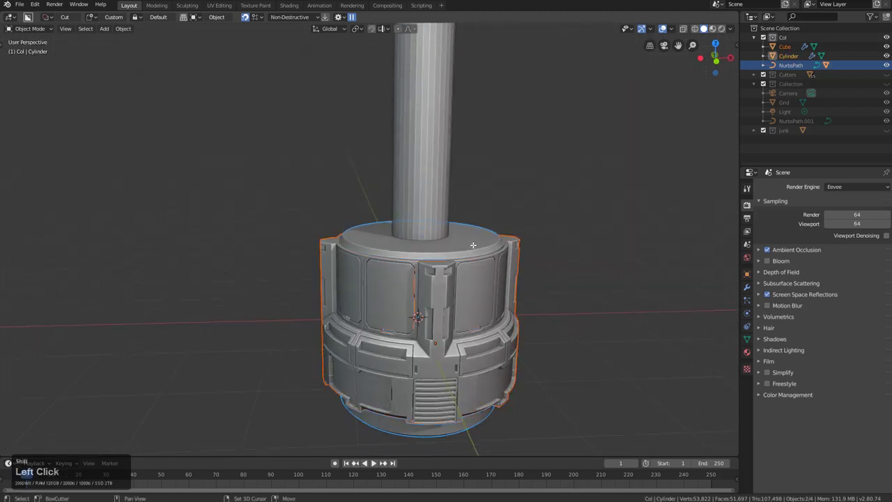
Duplicate the end cap Cube in place and remove its Array modifier in the HOps helper.
middle_click(480, 255)
click(490, 290)
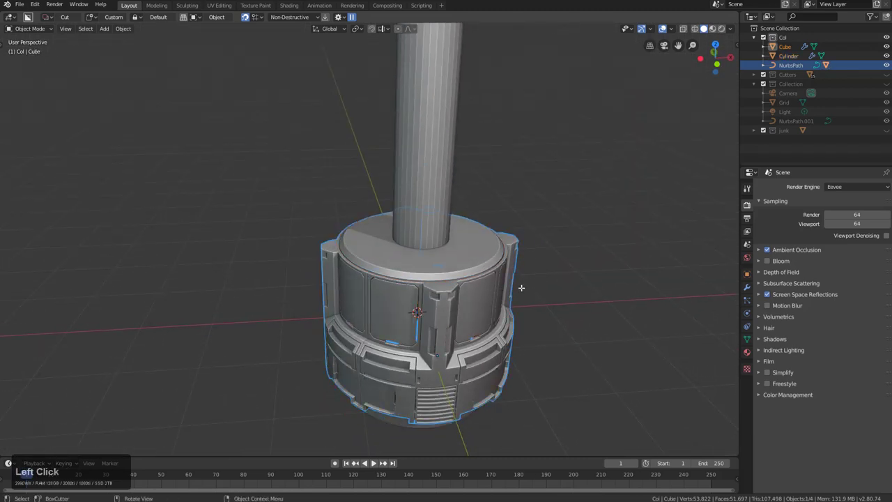
key(shift+d)
right_click(533, 279)
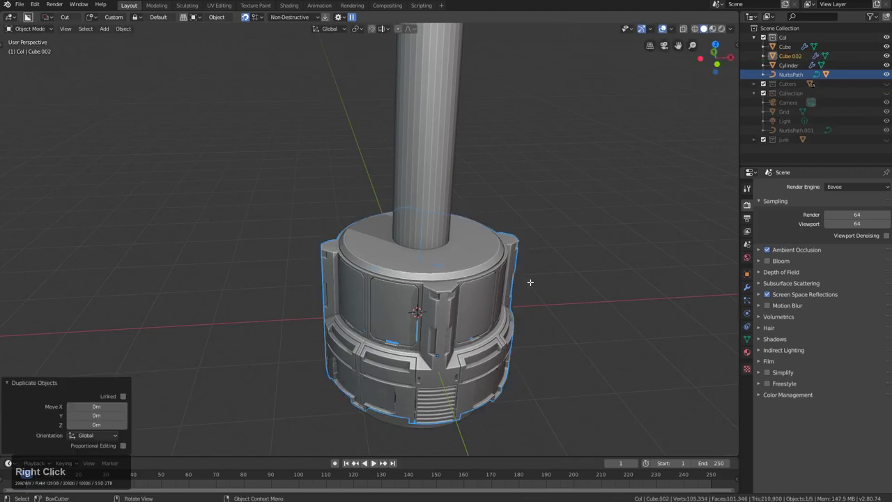
key(h)
click(482, 298)
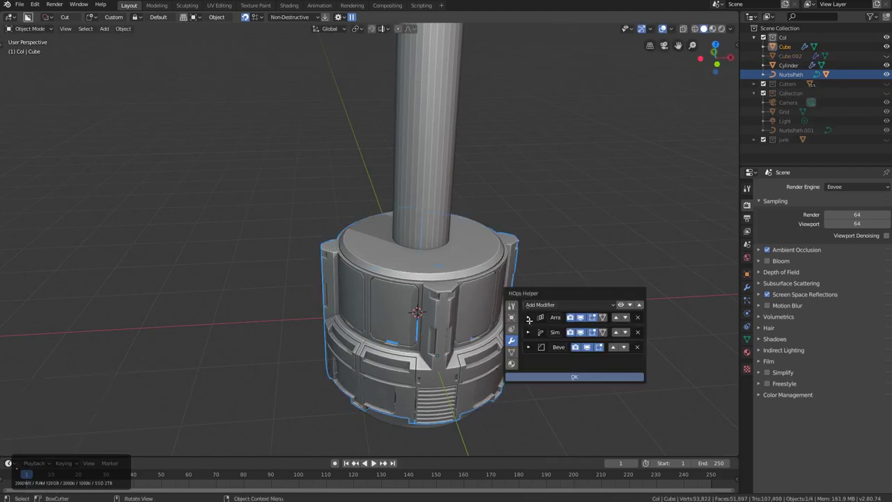
click(528, 314)
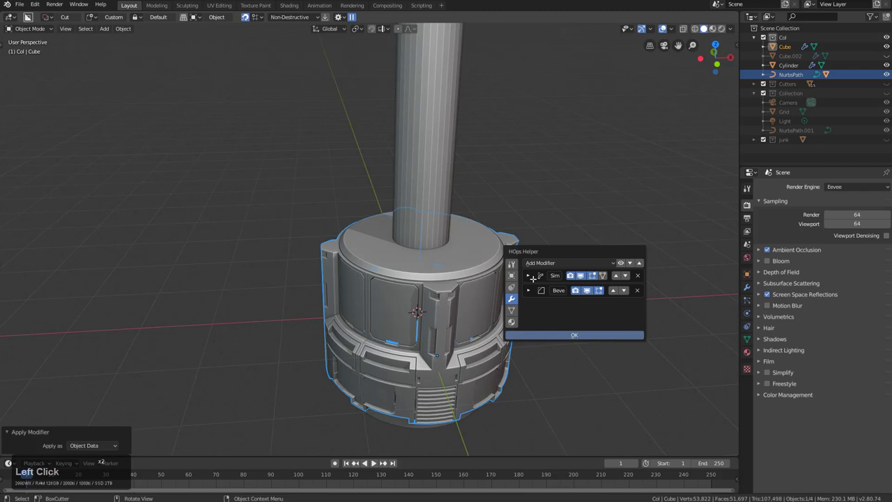
key(Escape)
Apply all transforms to the cap and join its cylinder piece into one object.
key(ctrl+a)
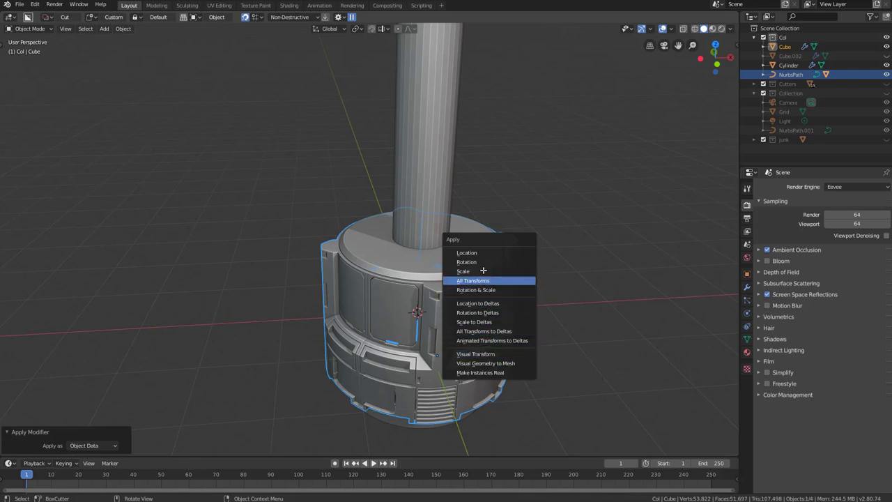
click(481, 251)
middle_click(483, 287)
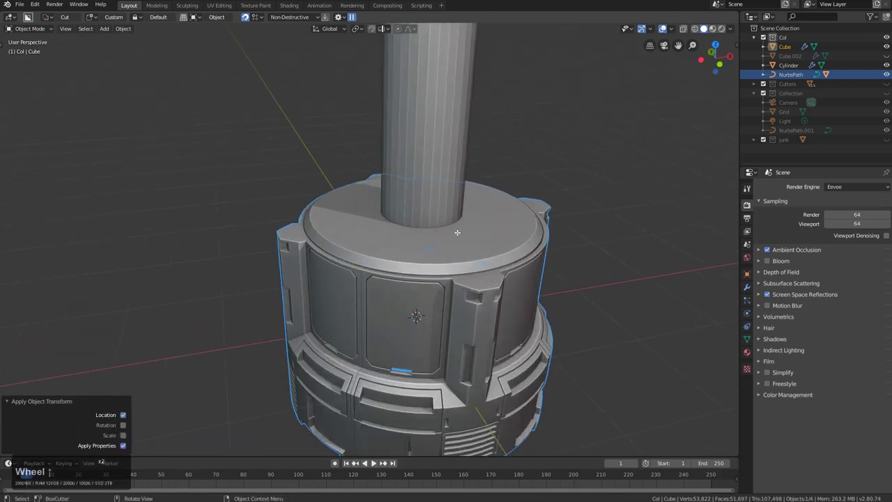
click(458, 230)
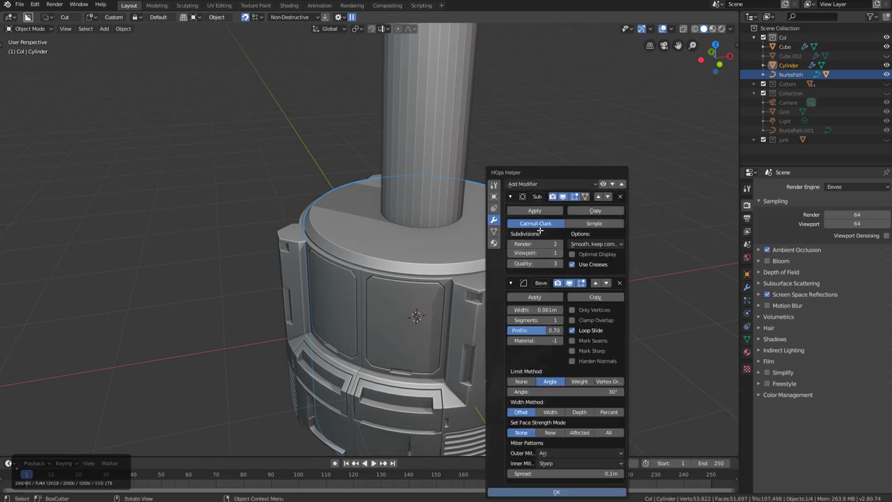
click(537, 208)
click(532, 205)
key(Escape)
click(487, 300)
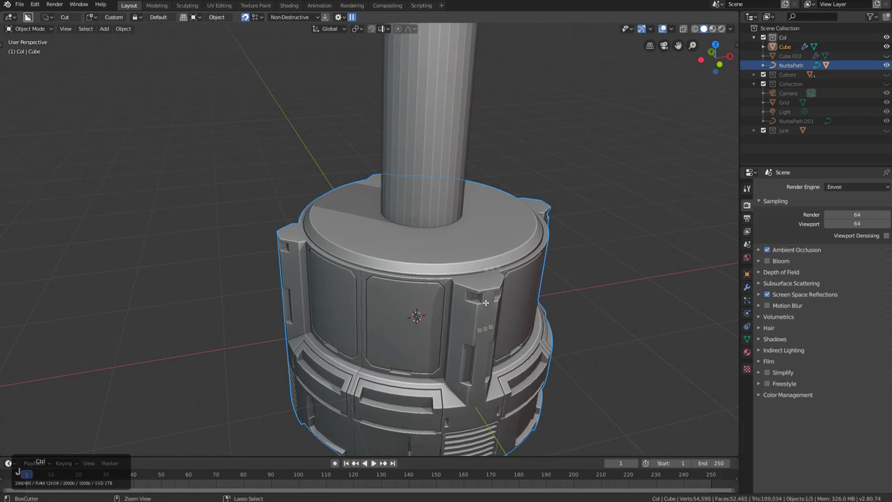
middle_click(511, 302)
scroll(up, 3)
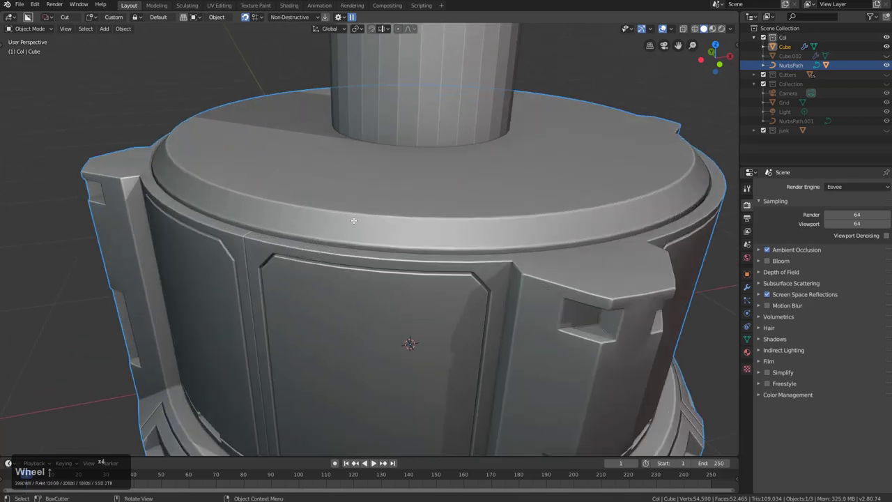
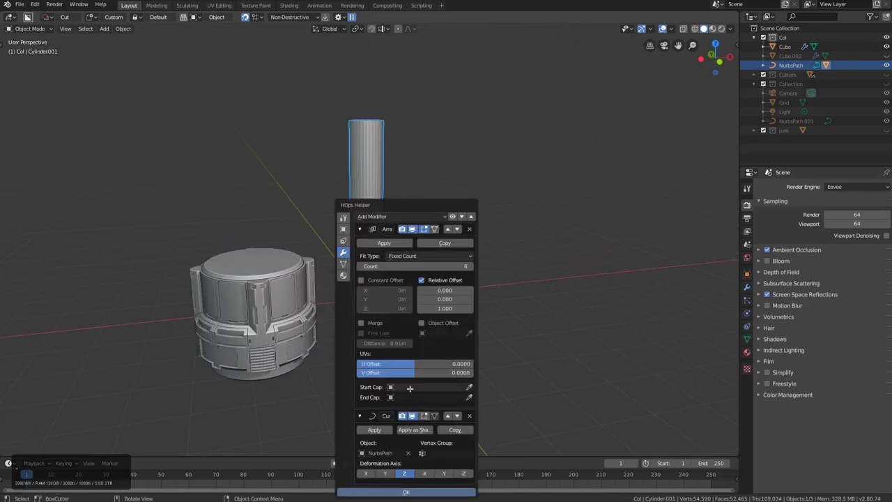
Select the shaft Cylinder.001 and set its Array Start Cap and End Cap to the Cube cap model.
click(403, 382)
key(Escape)
click(253, 313)
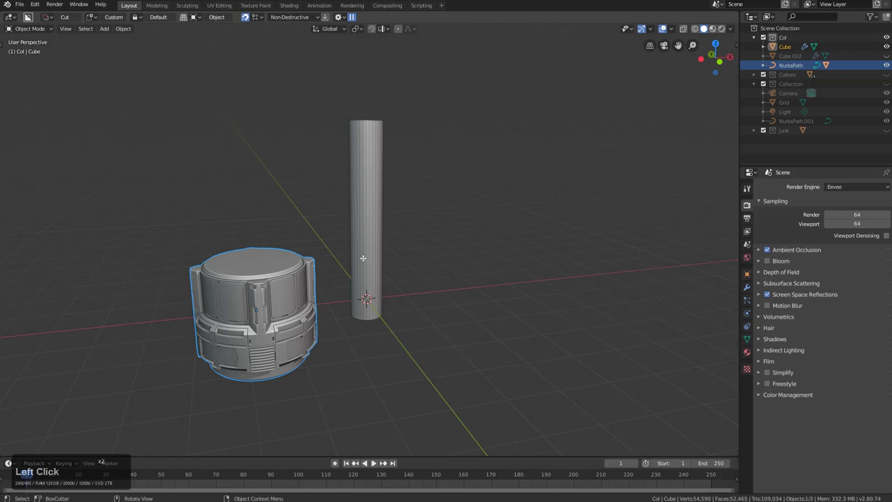
click(484, 381)
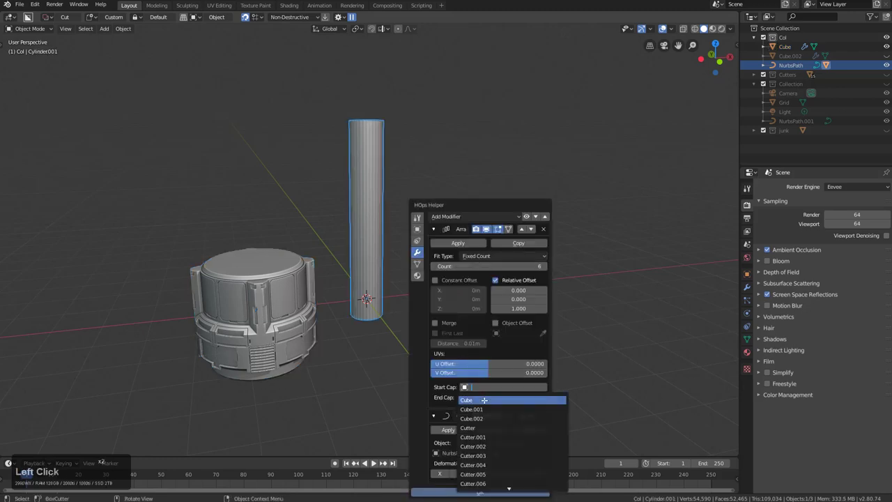
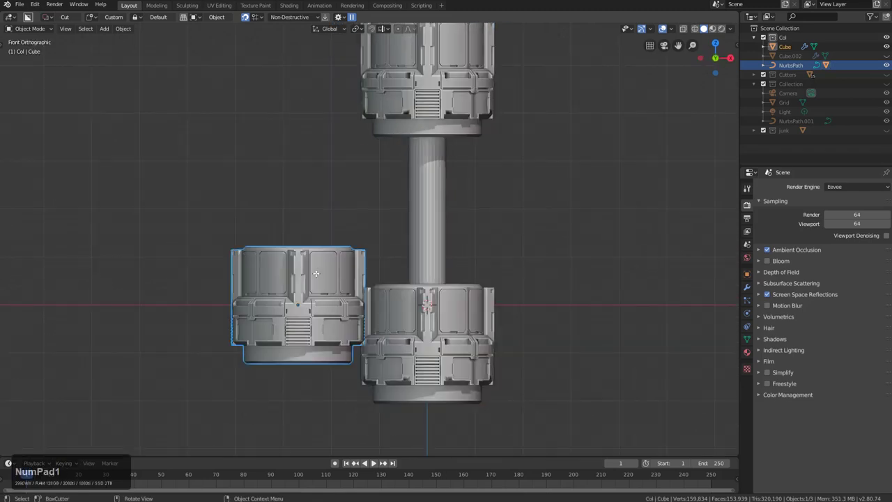
In Edit Mode, scale the whole cap mesh to about 0.44 and rotate it 90° so the caps fit the shaft.
key(KP_5)
key(KP_5)
key(Tab)
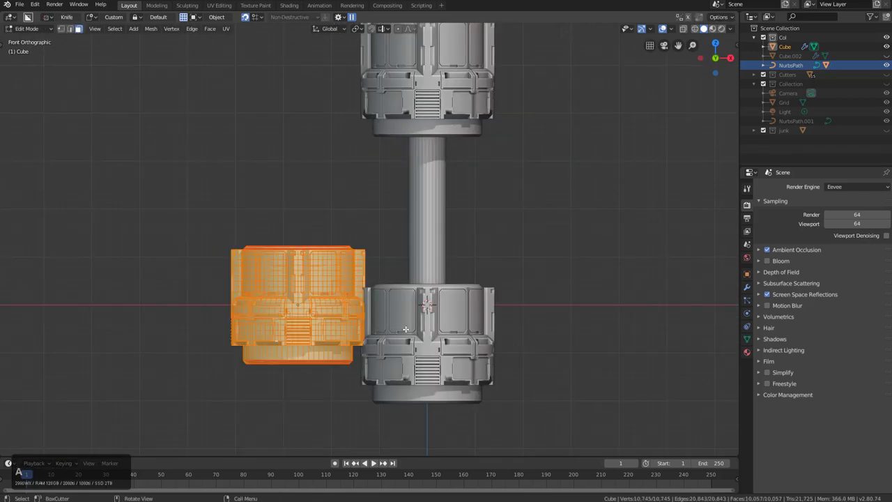
key(s)
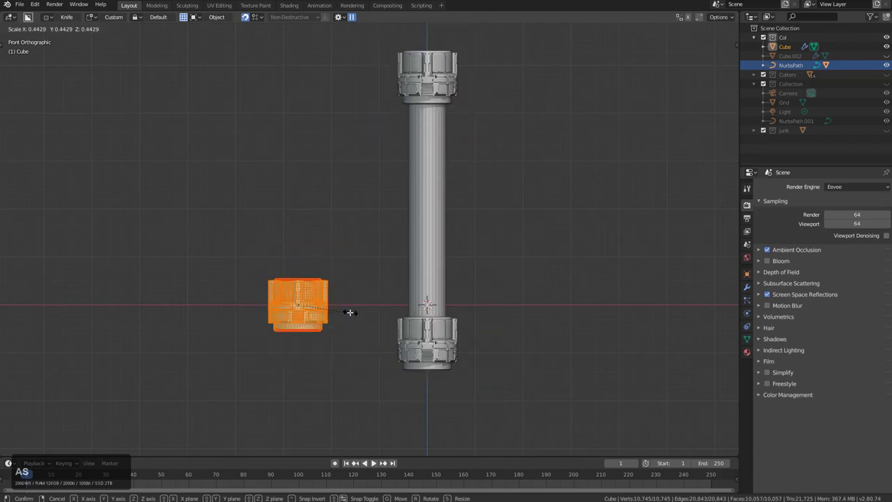
click(351, 310)
key(r)
key(KP_9)
key(KP_Enter)
key(shift+r)
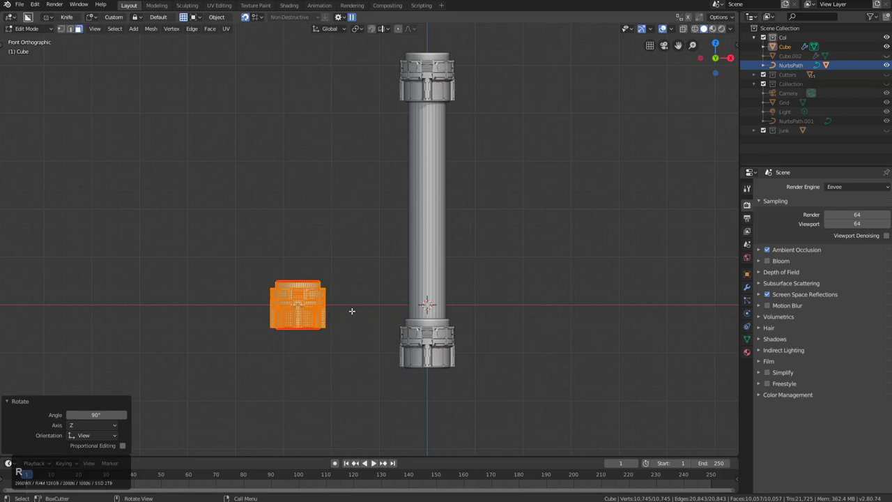
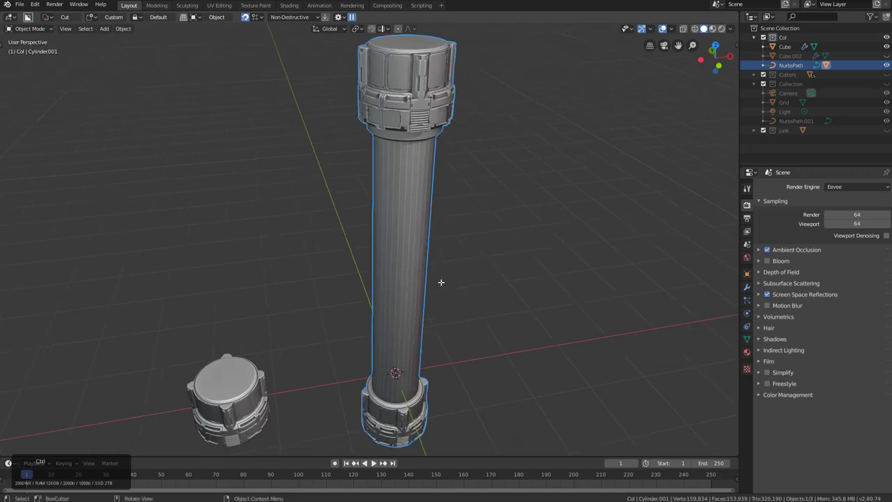
Back in Object Mode, bring up the Hard Ops helper options for duplicating the cap Cube.
key(Escape)
click(251, 397)
key(q)
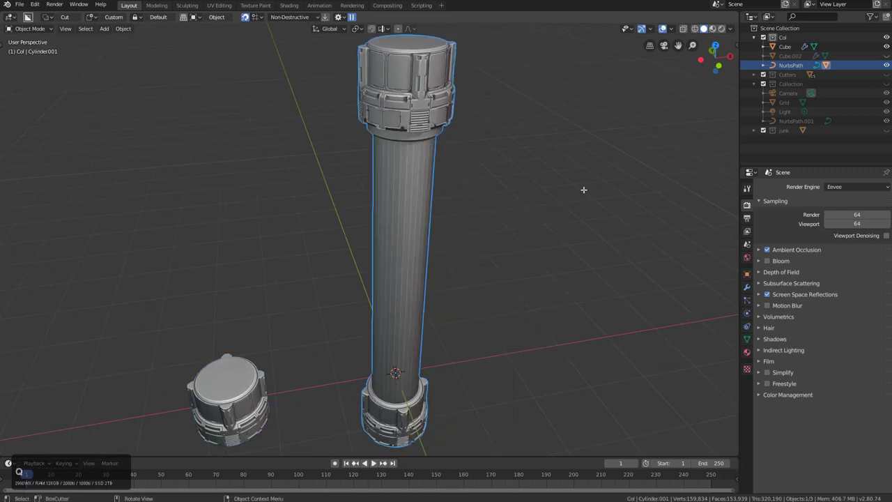
click(520, 205)
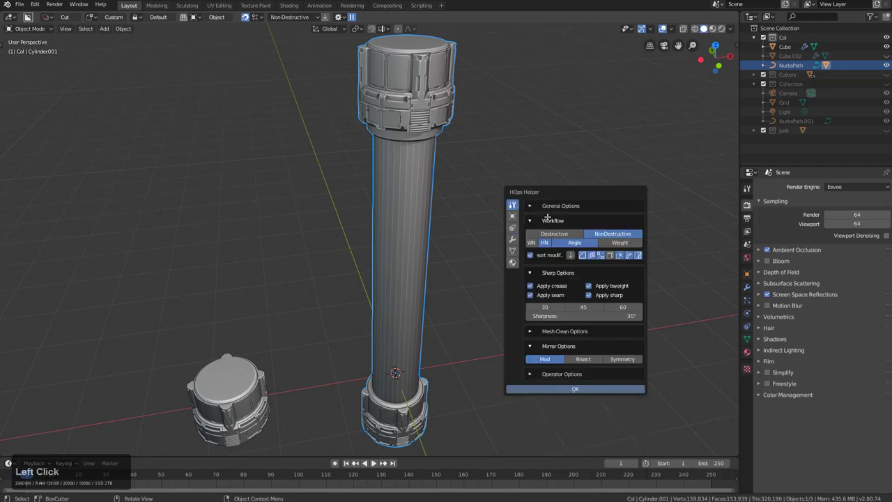
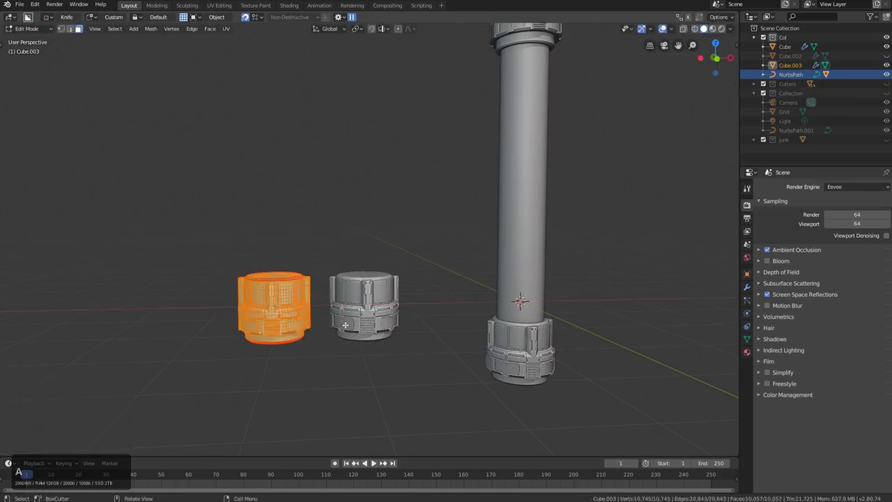
Mirror and rotate the copied cap Cube.003 so it faces the opposite way, then leave edit mode.
key(ctrl+m)
key(z)
key(ctrl+m)
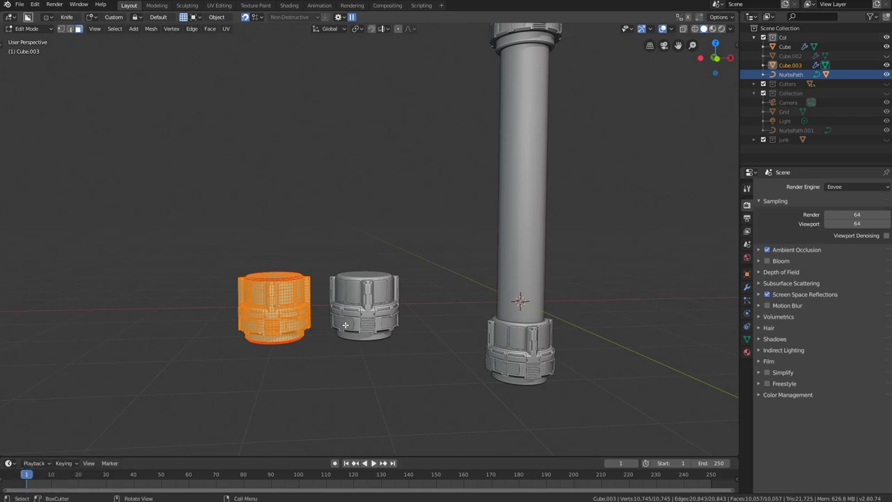
key(s)
key(KP_Subtract)
key(KP_Enter)
scroll(up, 3)
key(shift+n)
key(Tab)
Set the shaft Array modifier's End Cap to Cube.003, so top and bottom caps differ.
scroll(down, 3)
middle_click(496, 277)
click(458, 312)
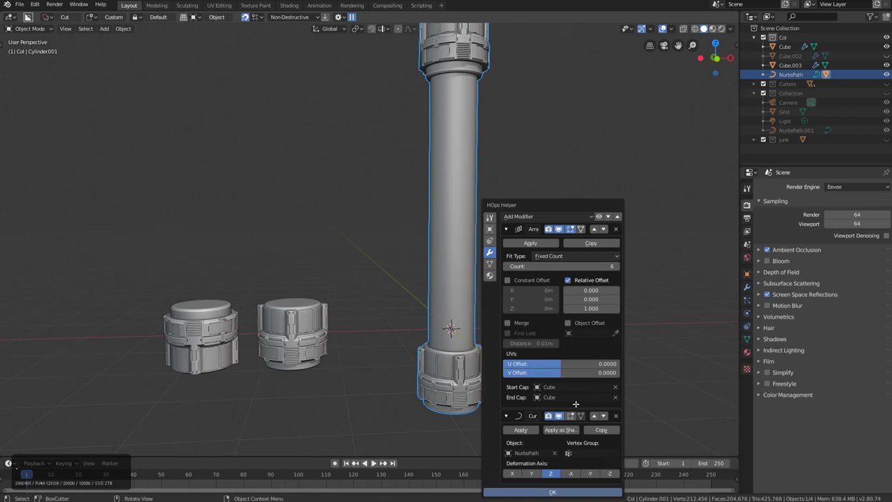
key(Escape)
click(234, 316)
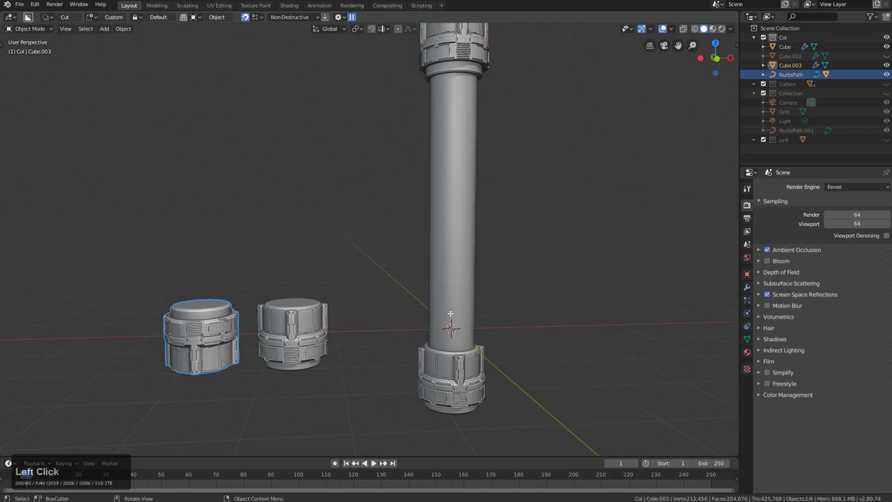
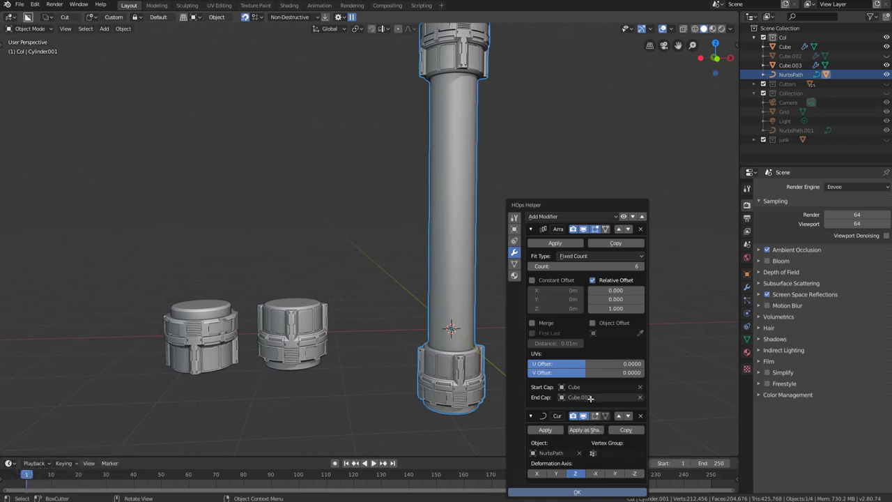
click(591, 398)
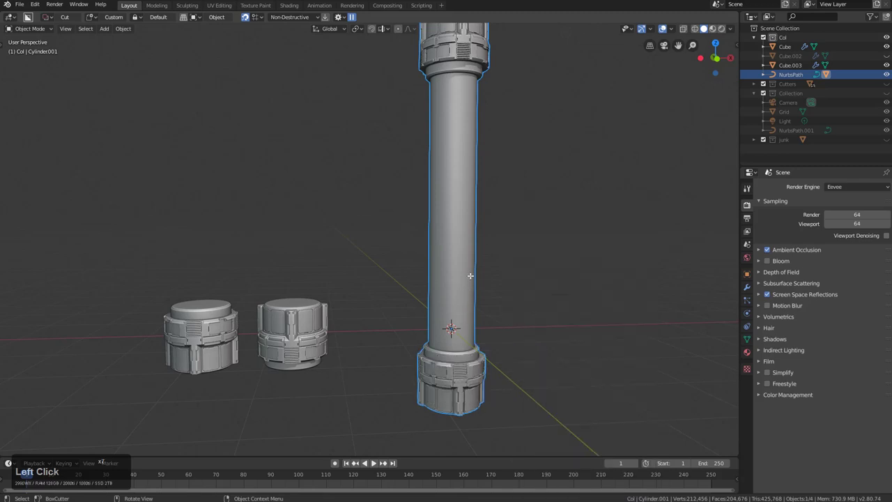
middle_click(478, 245)
key(alt+a)
middle_click(428, 298)
middle_click(426, 305)
click(419, 264)
Hide the two loose cap models, leaving only the capped shaft visible.
key(h)
click(190, 337)
key(h)
middle_click(334, 316)
click(405, 231)
middle_click(412, 251)
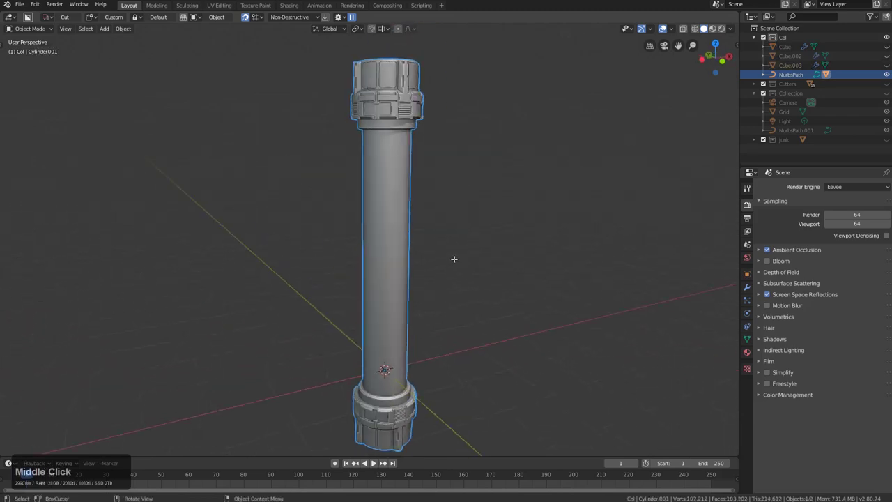
middle_click(420, 208)
scroll(up, 3)
scroll(down, 3)
middle_click(387, 296)
Test-bend the shaft by moving a middle NurbsPath control point, cancel it, and exit curve editing.
click(373, 258)
scroll(down, 3)
key(Tab)
middle_click(378, 337)
key(alt+z)
click(376, 244)
key(g)
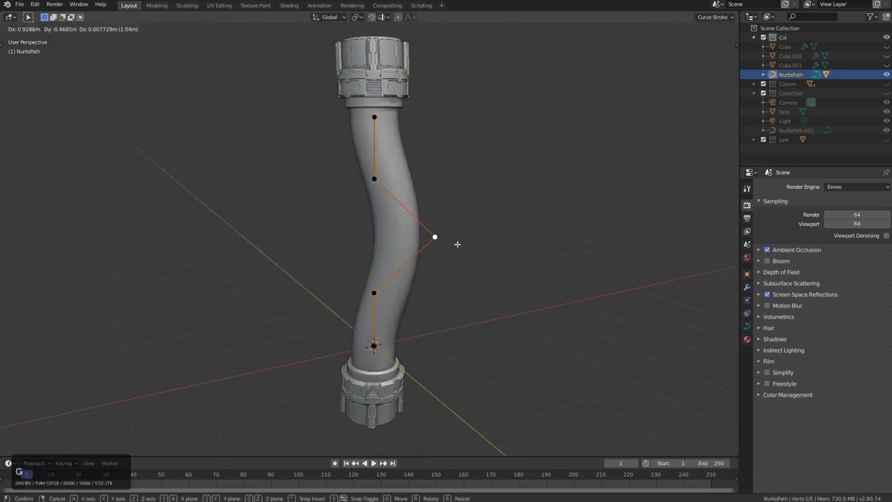
right_click(317, 281)
click(370, 192)
click(371, 128)
key(g)
right_click(371, 162)
middle_click(420, 254)
key(Tab)
Select the shaft and inspect it in preparation for duplicating it in place.
click(397, 233)
middle_click(389, 244)
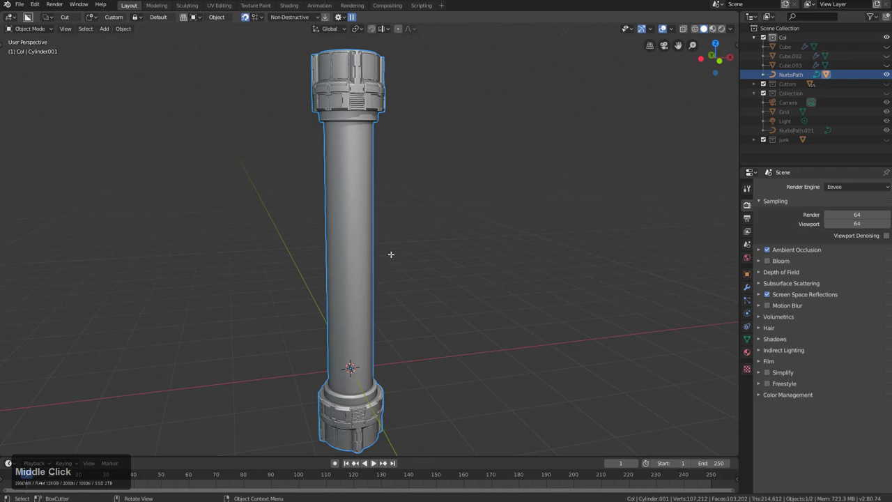
middle_click(369, 282)
Keep the duplicate in place, clear its Array caps, and push all its faces outward into a sleeve band.
right_click(412, 276)
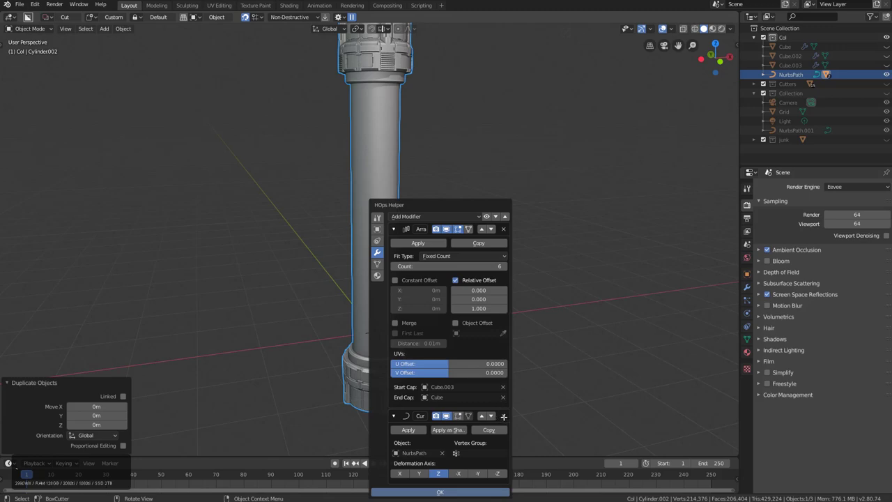
click(504, 384)
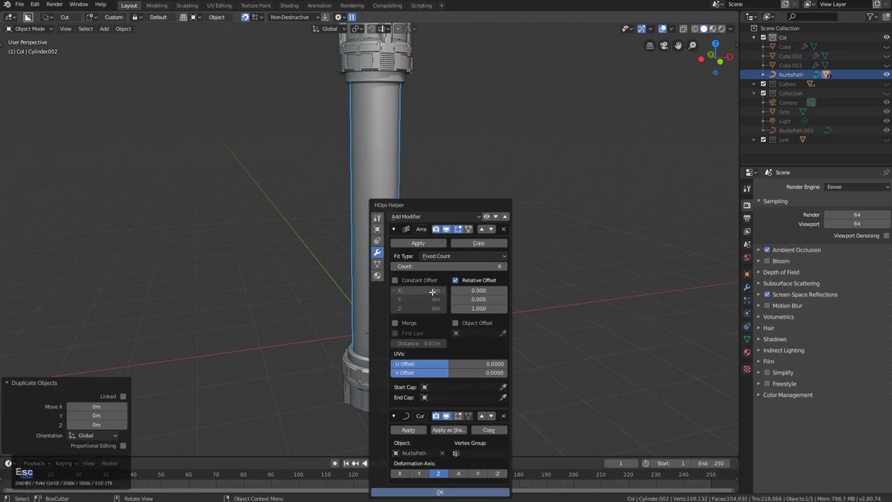
key(Tab)
scroll(up, 3)
key(a)
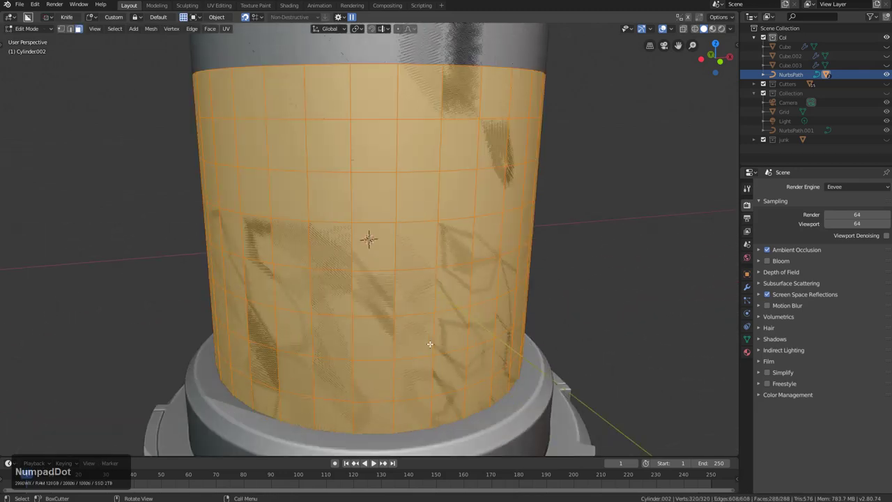
scroll(down, 3)
key(alt+s)
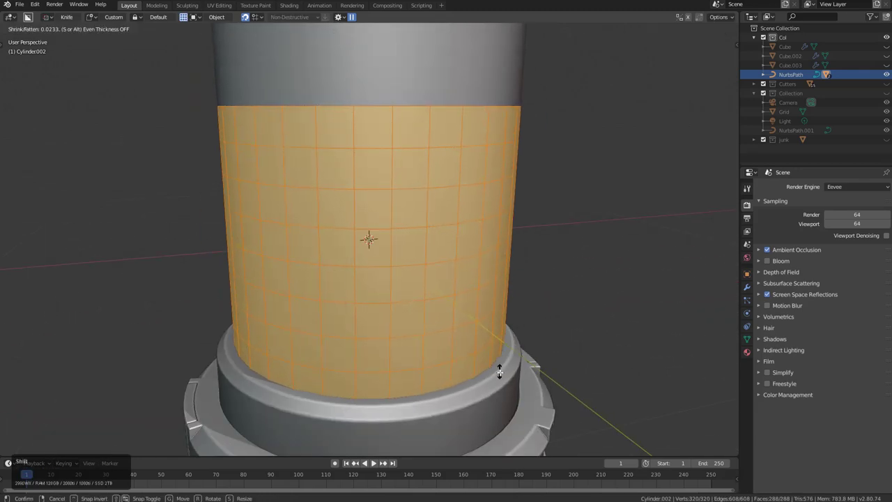
click(509, 377)
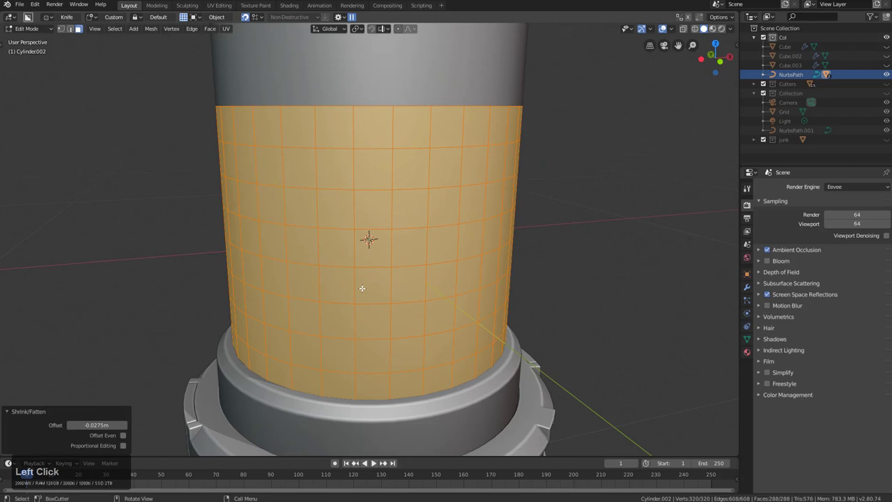
scroll(down, 3)
key(Tab)
middle_click(428, 282)
middle_click(472, 293)
Poke the sleeve's faces and merge the triangles into a diagonal diamond quad grid.
key(Tab)
key(space)
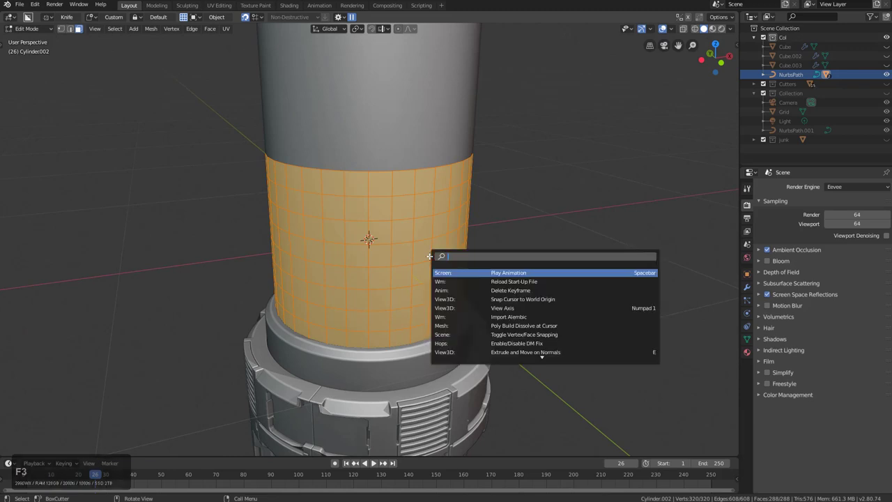
text(poke)
key(Return)
key(space)
key(space)
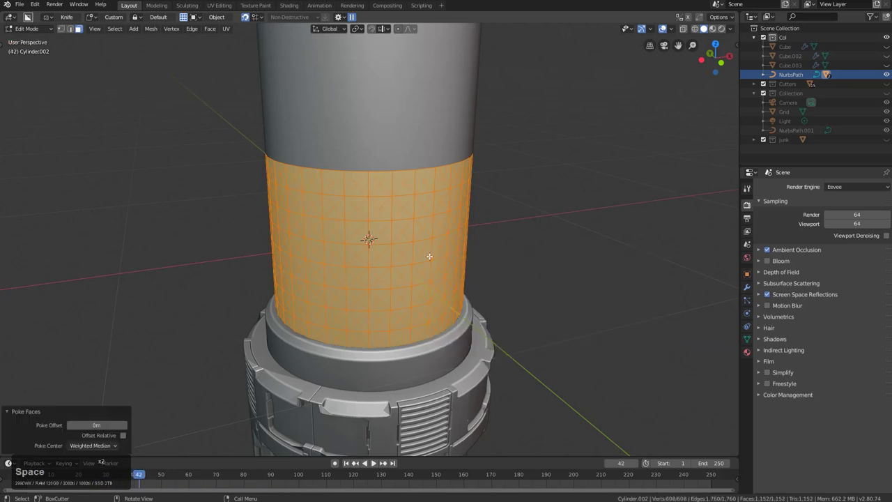
key(alt+j)
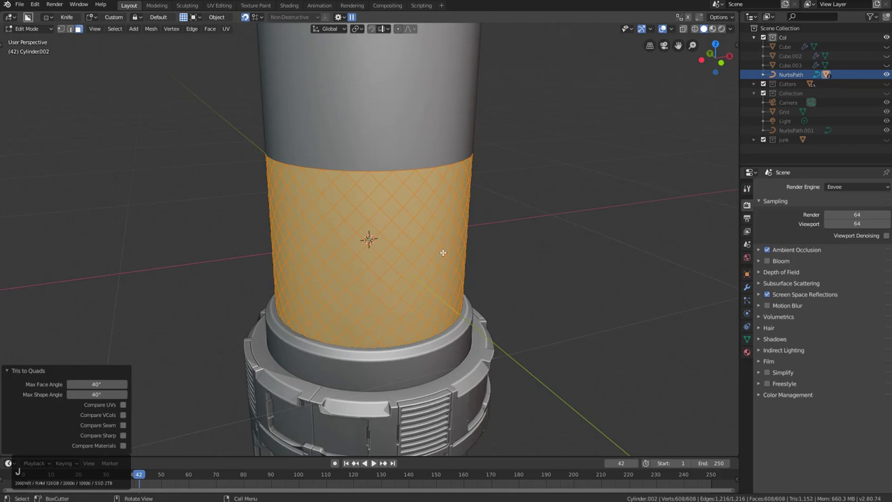
middle_click(429, 248)
key(KP_1)
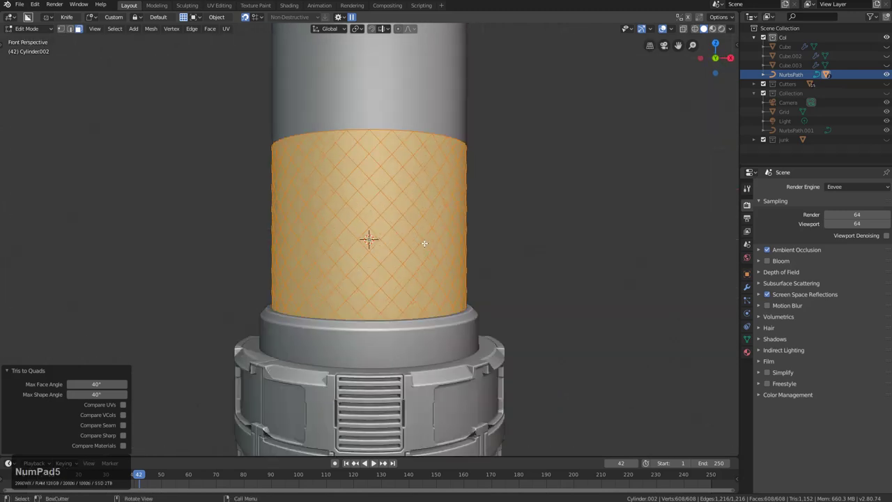
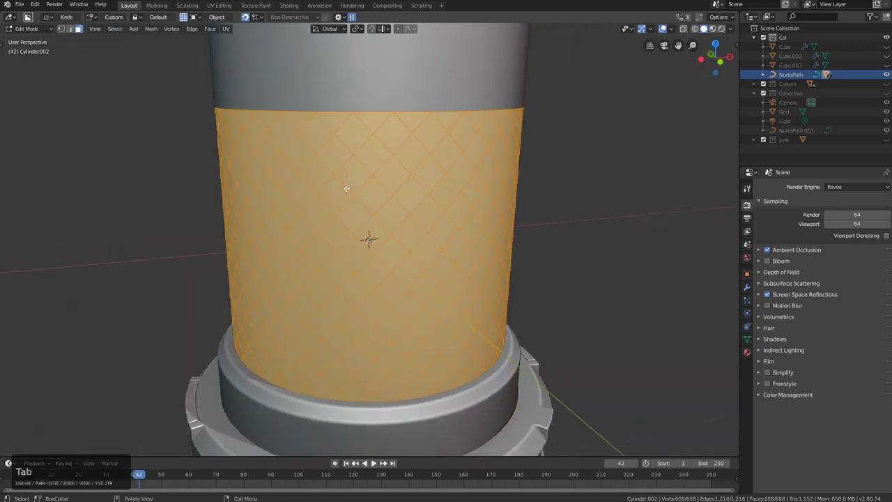
Redo Tris to Quads and run the HardOps wireframe to turn the diamond grid into an open strut lattice.
key(ctrl+z)
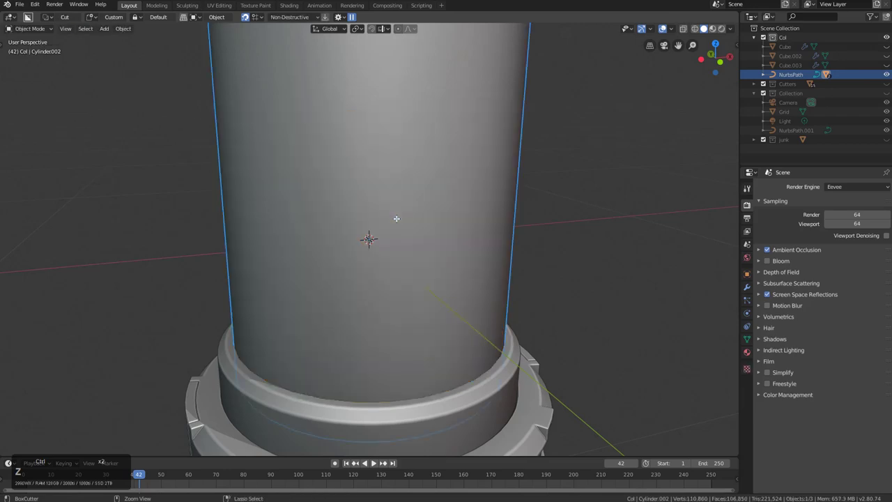
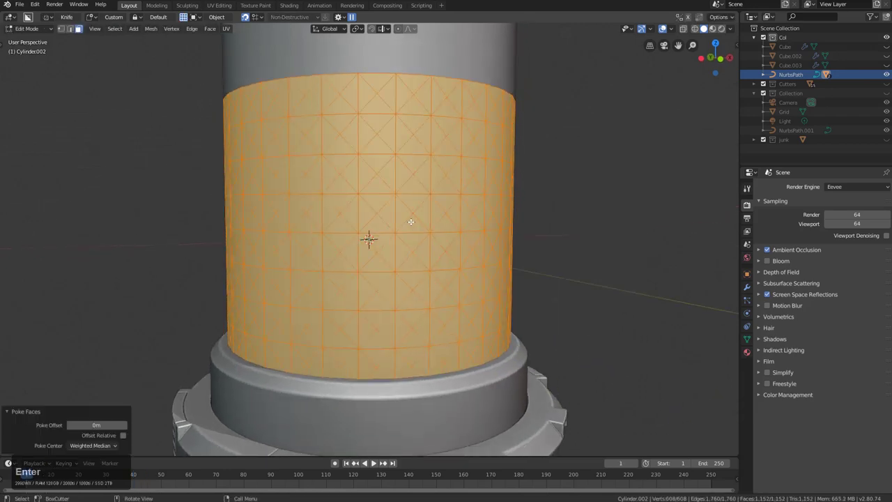
key(alt+j)
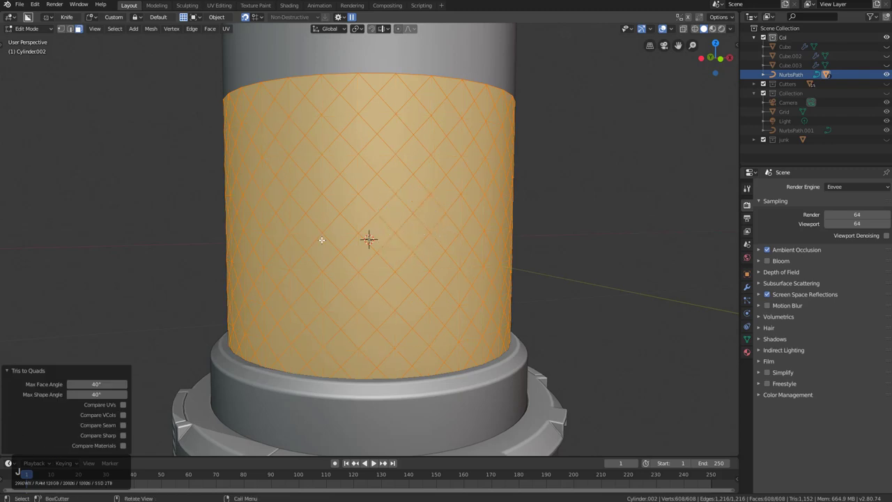
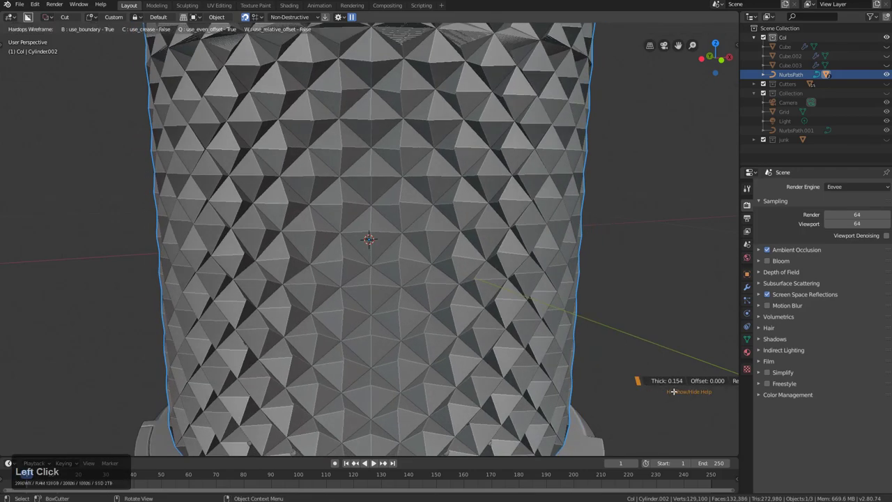
key(q)
click(732, 392)
middle_click(447, 263)
middle_click(430, 254)
key(alt+a)
middle_click(407, 241)
click(414, 235)
View the lattice from the front and select its border edge ring for deletion.
middle_click(427, 248)
scroll(up, 3)
key(Tab)
scroll(down, 3)
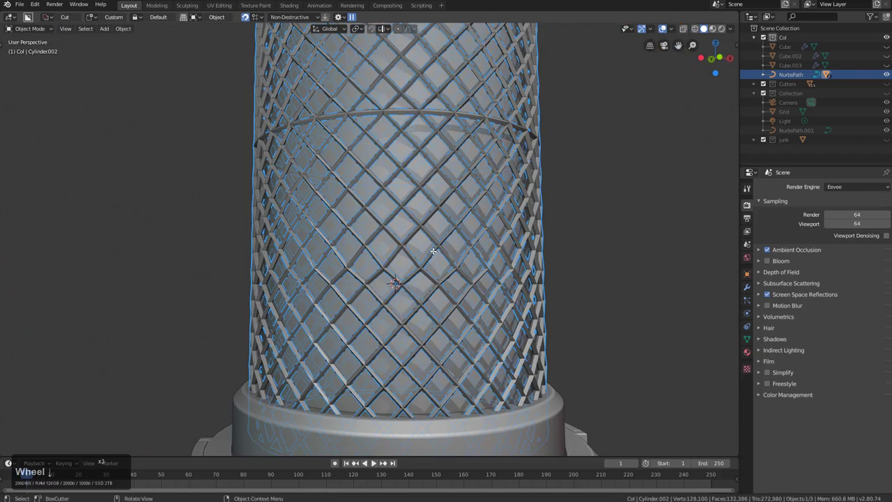
key(Tab)
key(KP_1)
key(KP_5)
key(KP_5)
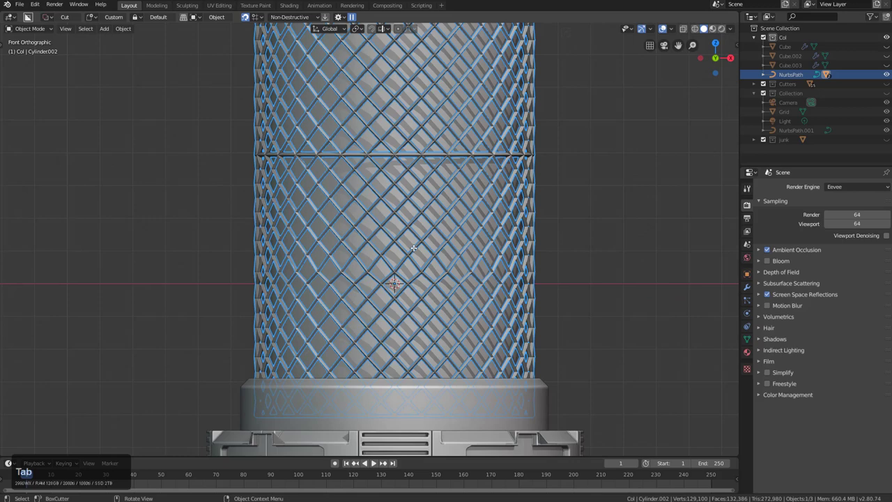
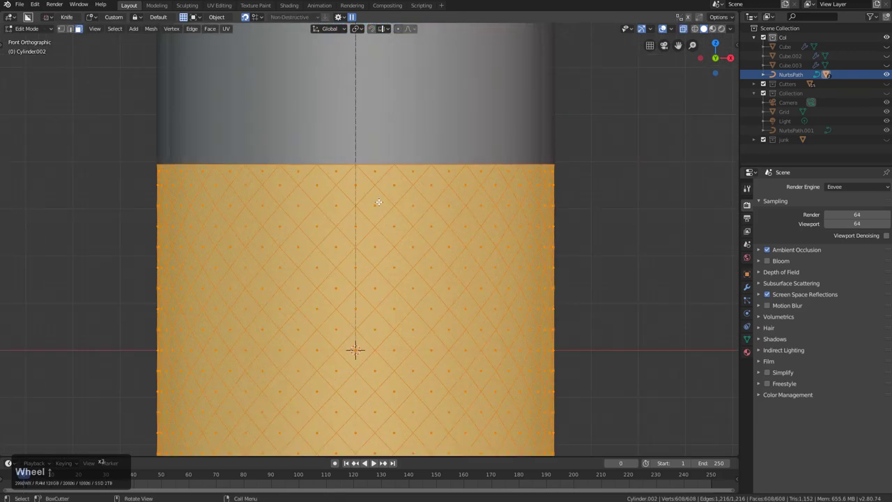
key(2)
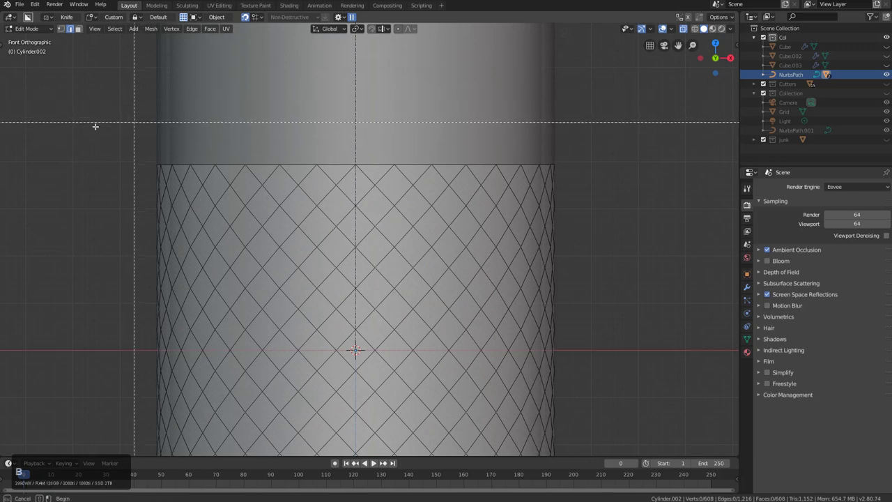
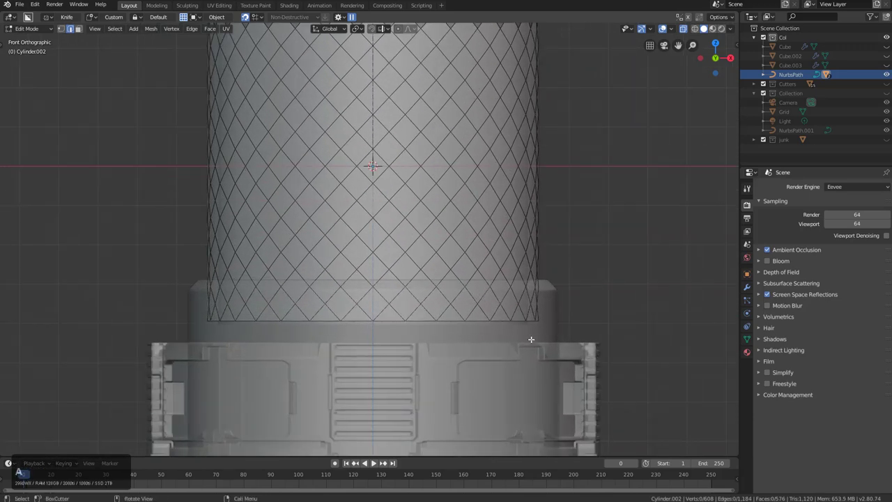
key(b)
click(597, 354)
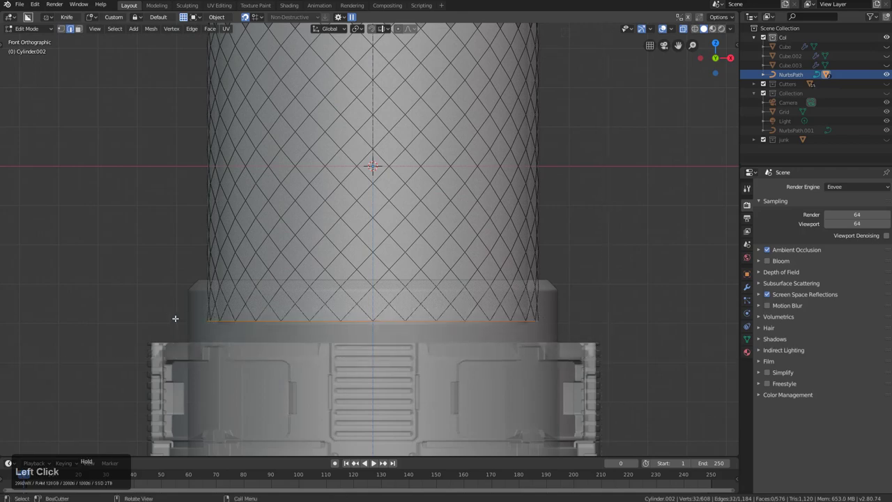
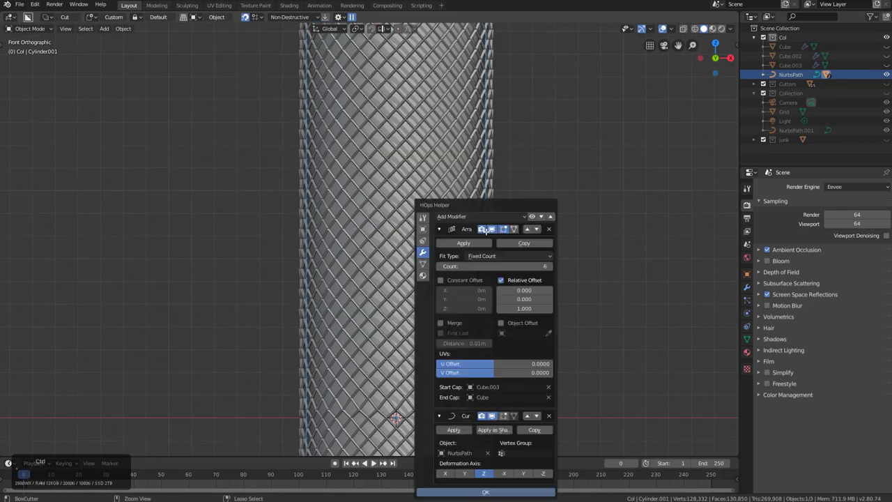
Enable Merge with First Last on the Array modifier to weld the repeated shaft sections.
click(452, 317)
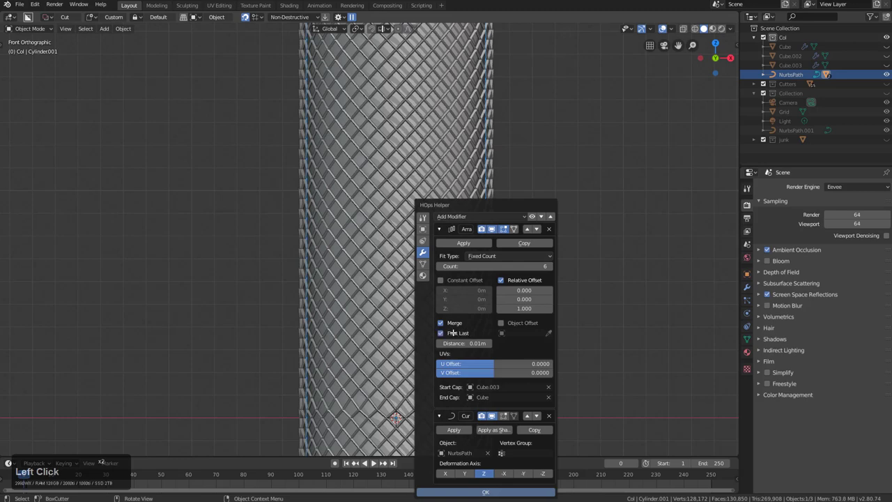
key(Escape)
scroll(down, 3)
key(a)
scroll(down, 3)
middle_click(411, 218)
key(alt+z)
click(386, 206)
Set NurbsPath to draw In Front under Viewport Display and view the tower from the front.
click(845, 317)
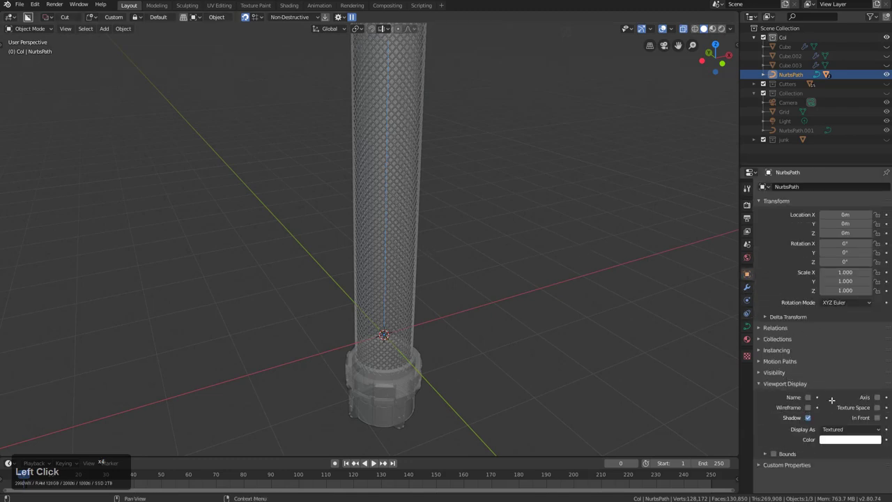
click(813, 408)
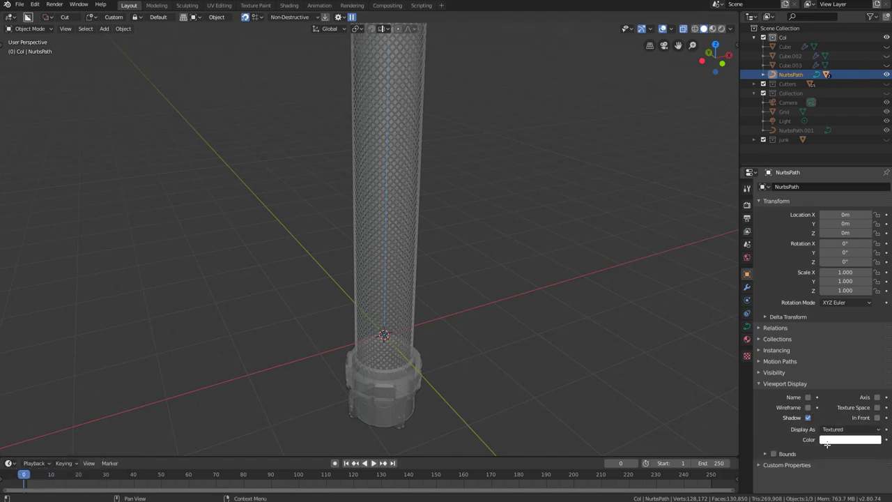
click(879, 417)
middle_click(476, 252)
key(KP_1)
key(KP_5)
key(alt+z)
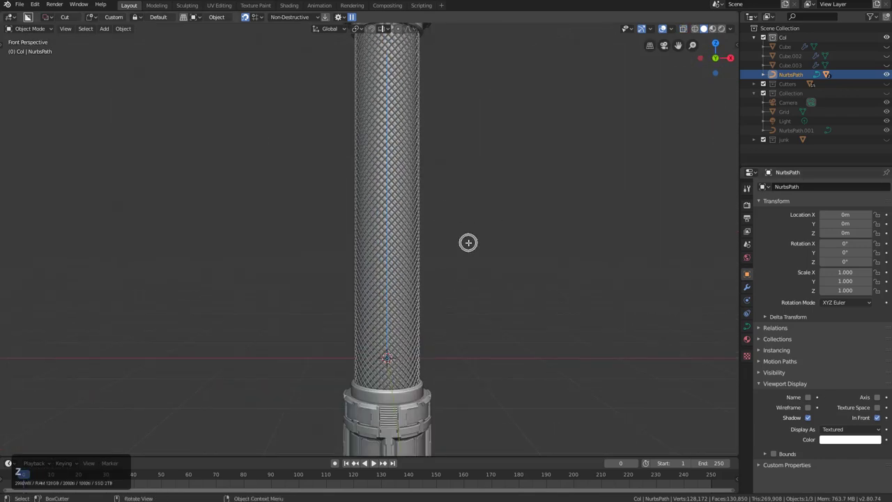
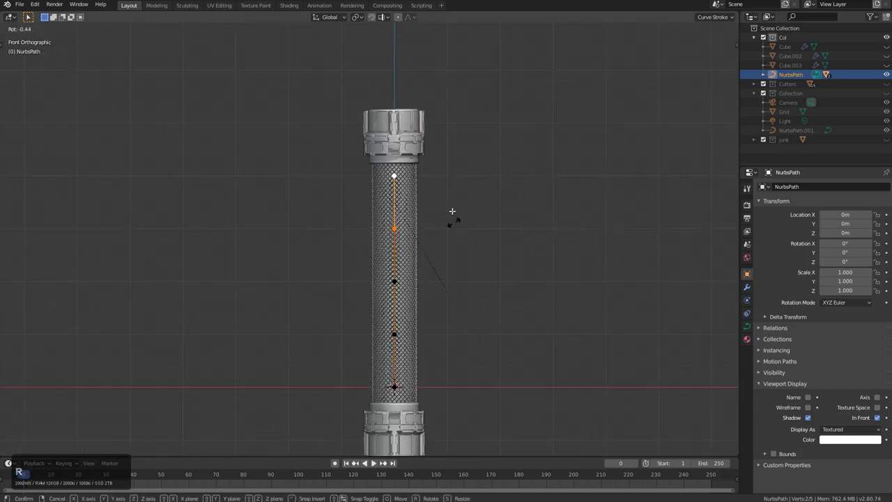
Rotate the top curve point to test-bend the tower along its path, then undo it.
click(449, 186)
key(g)
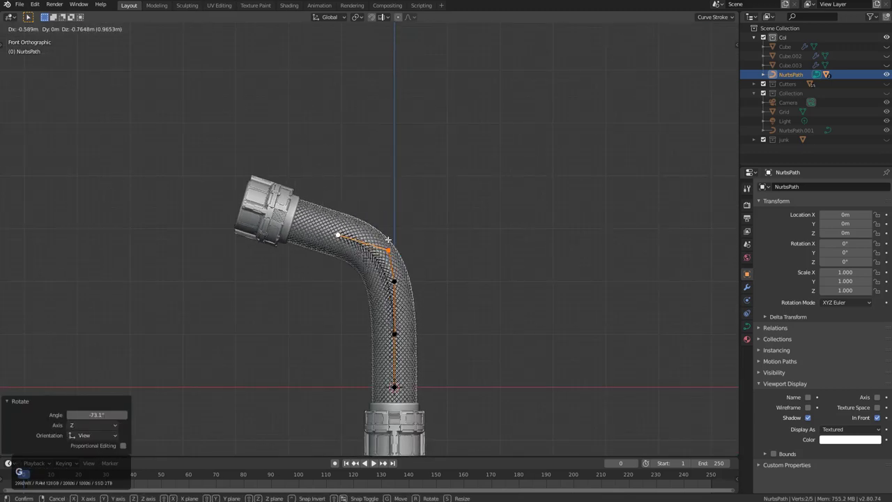
right_click(334, 224)
middle_click(407, 267)
key(ctrl+z)
middle_click(405, 231)
scroll(up, 3)
Select the inner capped column and bring up the Add menu's Light choices.
click(437, 265)
middle_click(461, 294)
scroll(down, 3)
middle_click(448, 281)
scroll(up, 3)
middle_click(435, 287)
scroll(down, 3)
middle_click(428, 266)
click(420, 132)
key(KP_1)
key(KP_5)
key(a)
drag(408, 237, 428, 228)
key(shift+a)
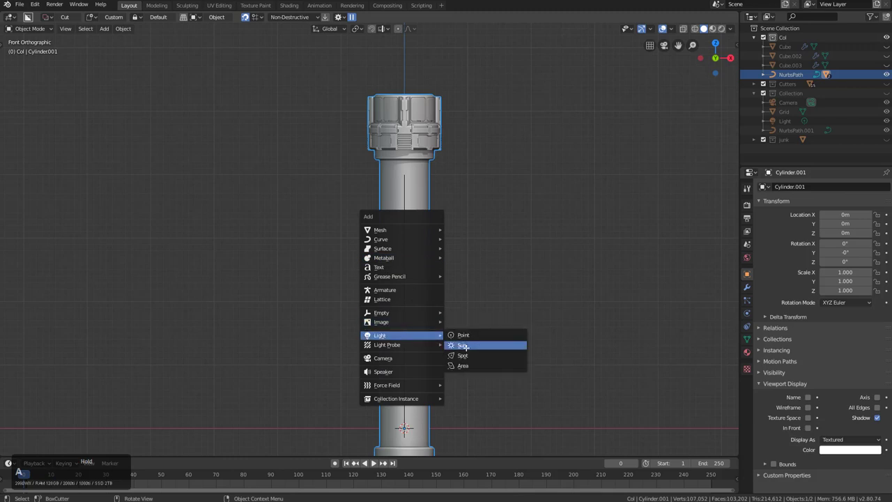
From the side view, move and rotate the new area light so it aims down at the tower.
key(KP_1)
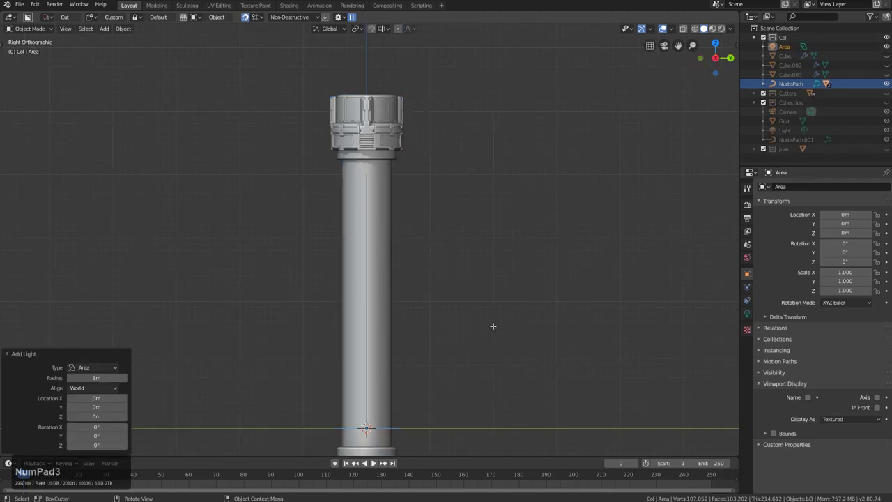
scroll(down, 3)
key(g)
click(377, 129)
key(r)
click(378, 223)
key(g)
click(350, 219)
Raise the area light above the tower and bring up its light settings to increase the power.
middle_click(304, 182)
drag(309, 137, 300, 119)
drag(300, 119, 852, 245)
key(KP_1)
key(KP_Enter)
middle_click(394, 265)
key(q)
click(367, 263)
middle_click(409, 282)
key(KP_1)
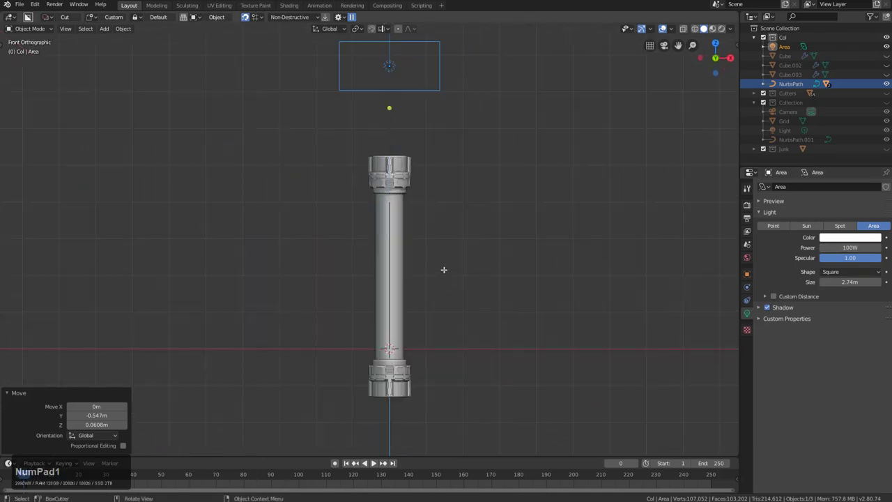
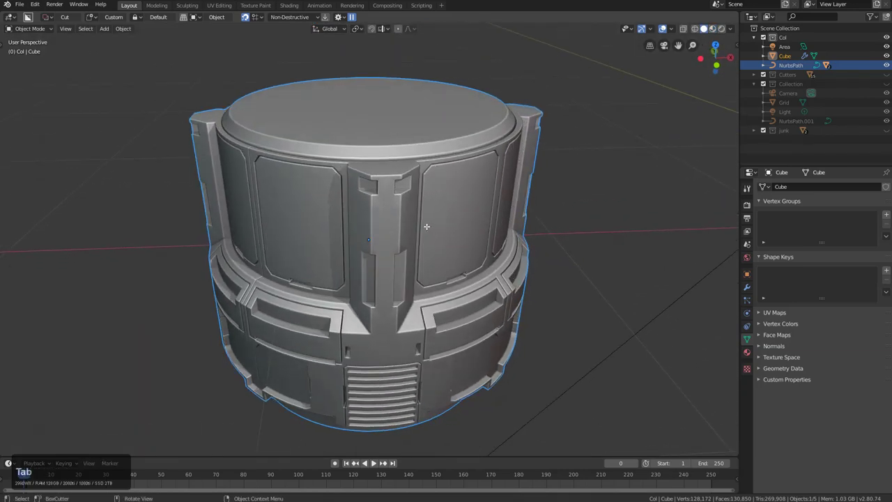
In Edit Mode select the cap's connected outer shell and create a new material for it.
key(Tab)
middle_click(414, 227)
key(a)
middle_click(396, 220)
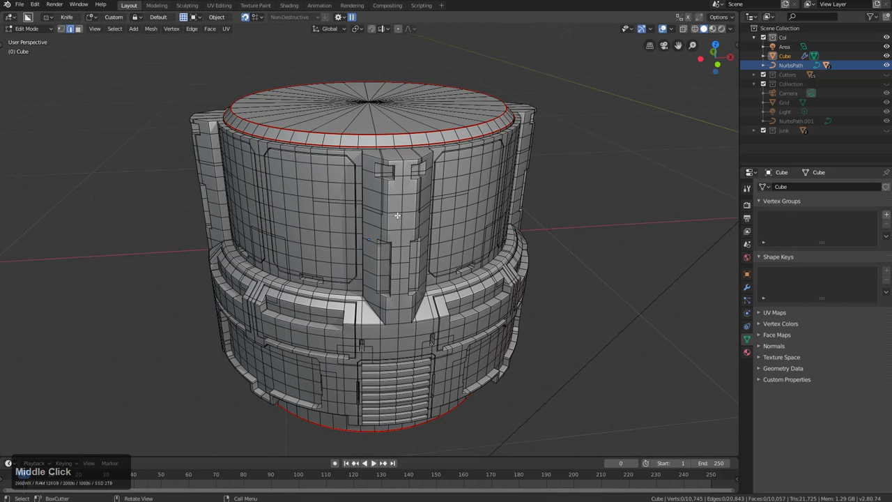
key(l)
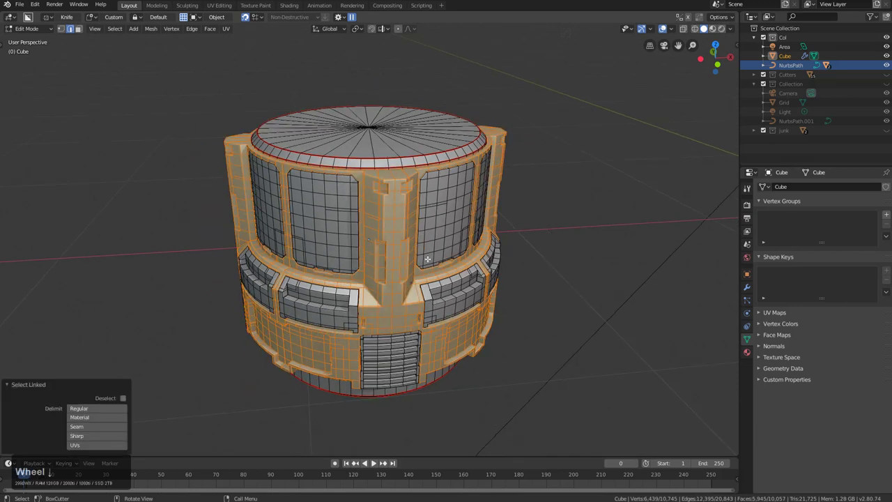
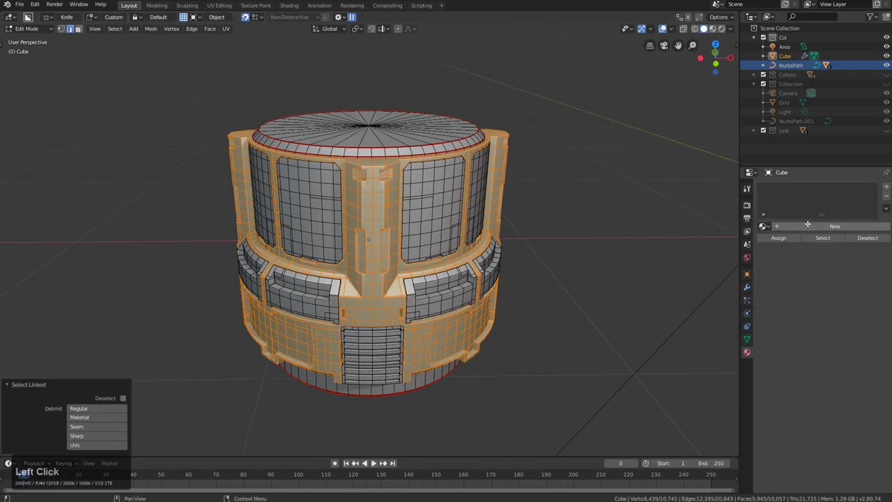
click(715, 31)
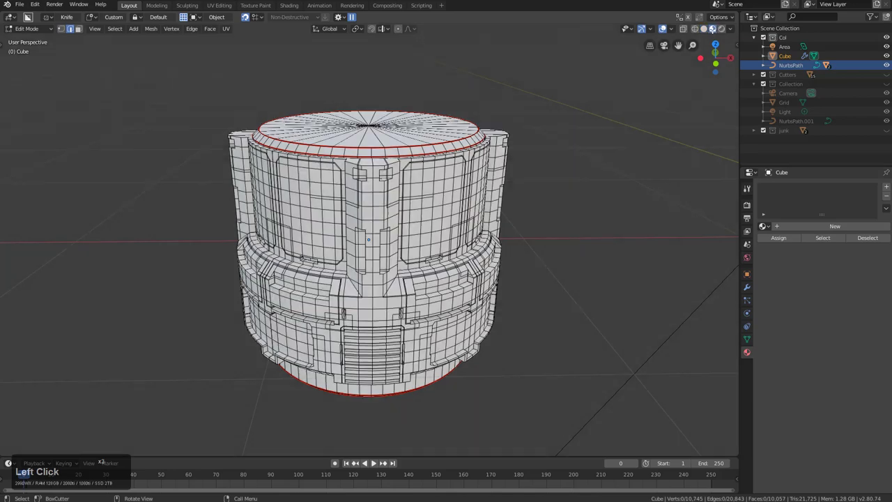
middle_click(507, 221)
key(a)
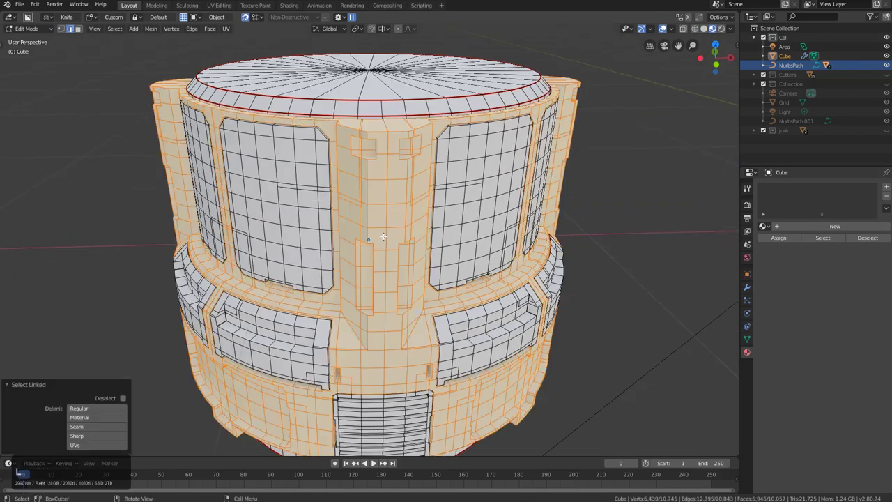
click(832, 222)
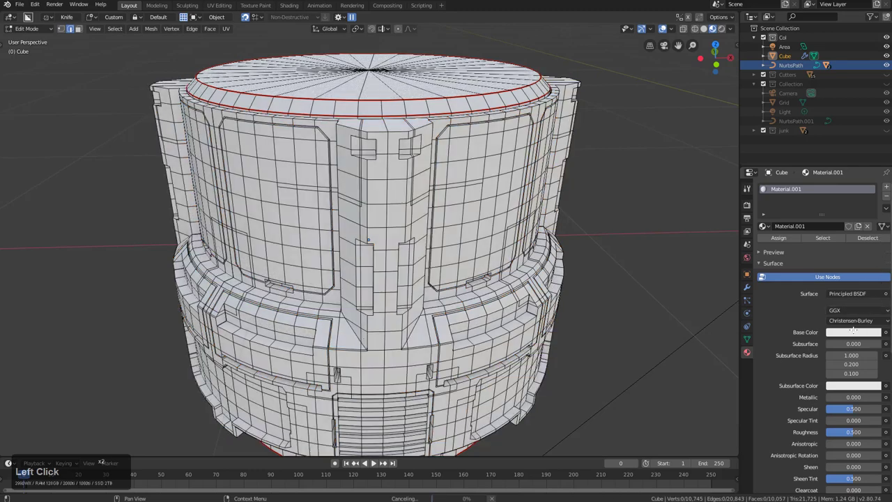
Make the new material darker grey, fully metallic with low roughness for a shiny metal look.
double_click(873, 241)
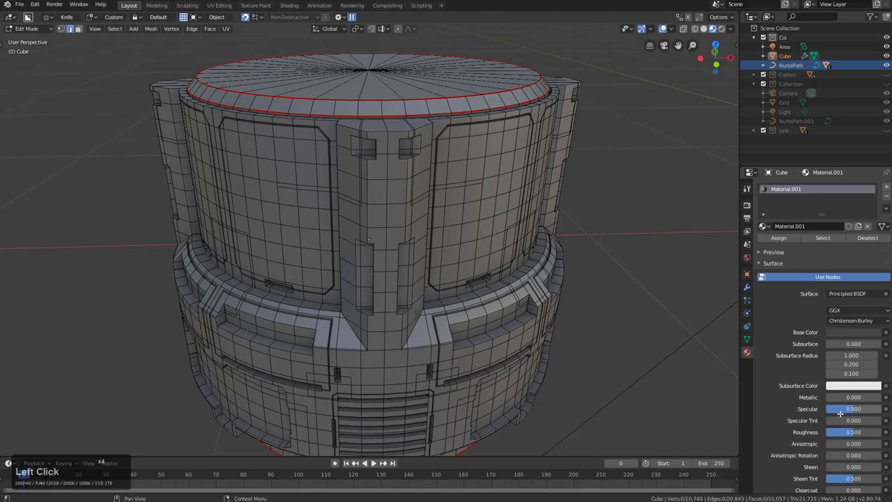
click(848, 431)
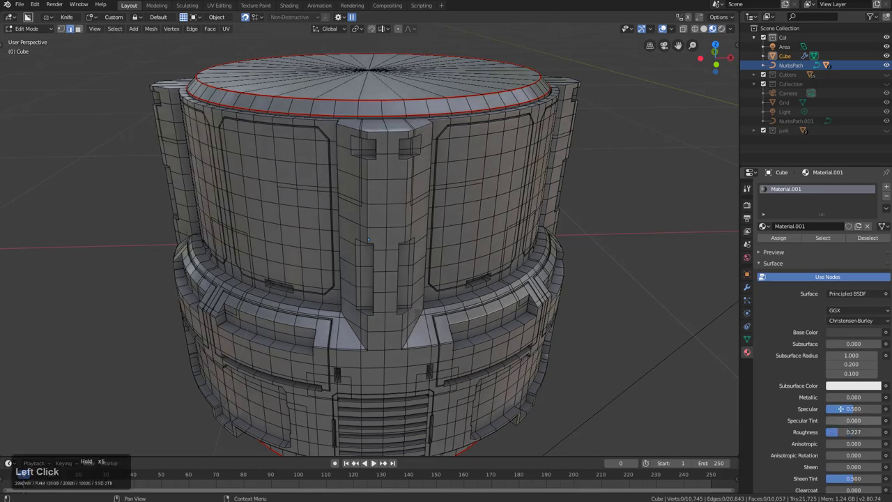
click(875, 396)
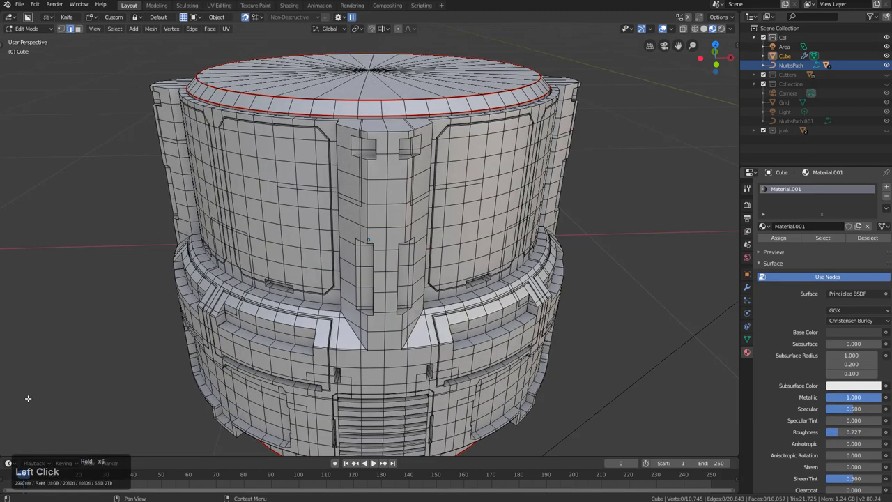
middle_click(630, 370)
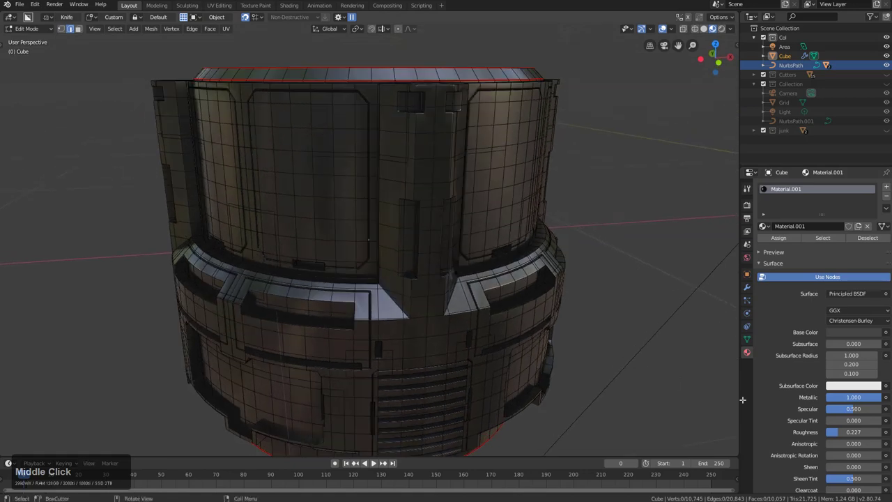
drag(840, 429, 594, 321)
middle_click(541, 303)
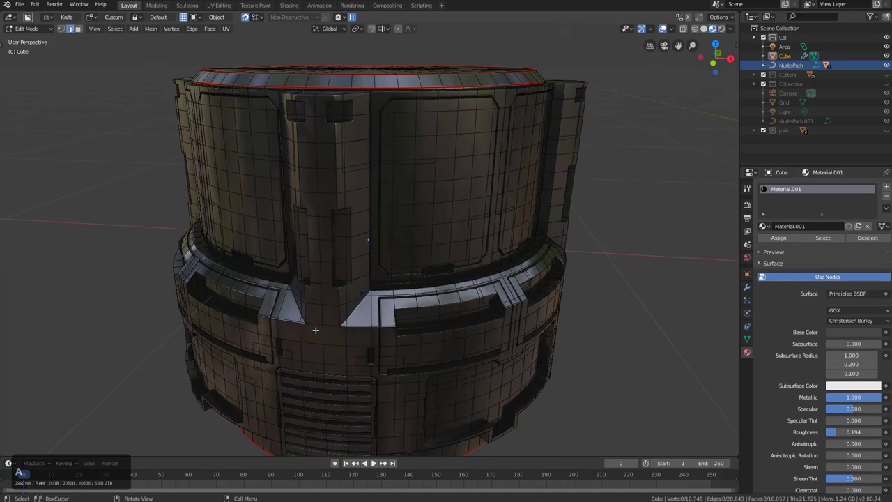
Clear the selection and pick the recessed panels on the cap's middle band with linked select.
key(l)
middle_click(331, 325)
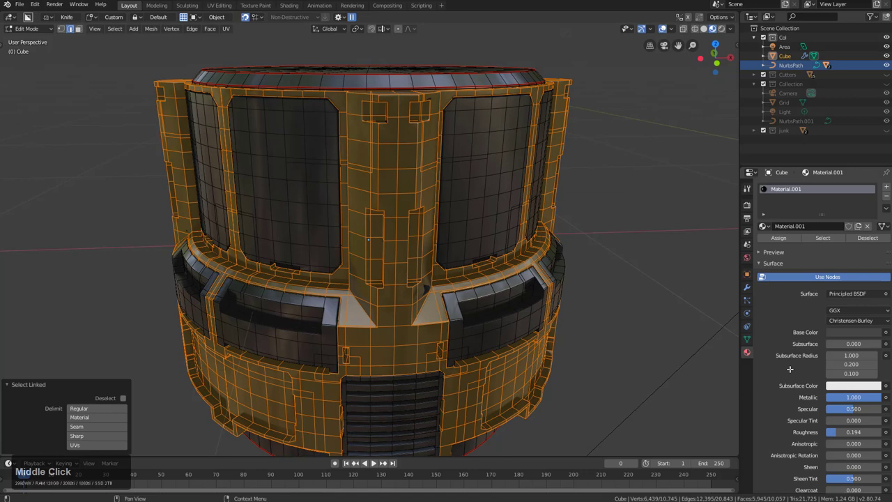
key(a)
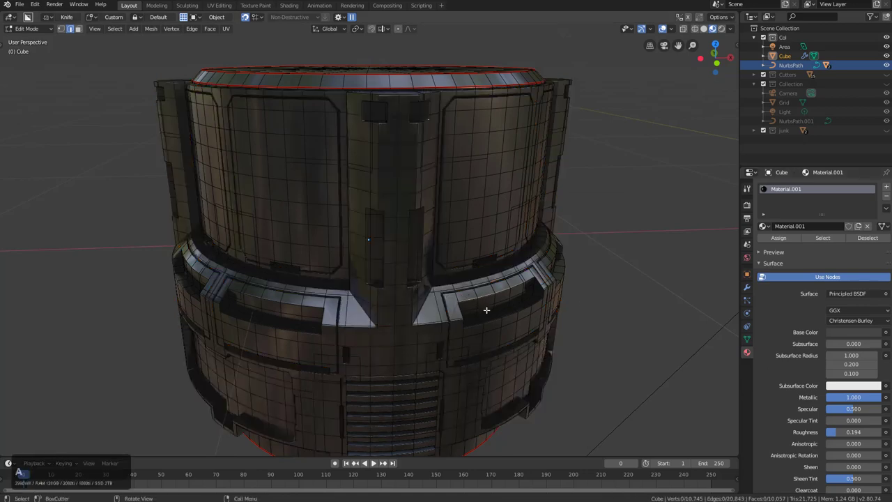
key(l)
middle_click(309, 324)
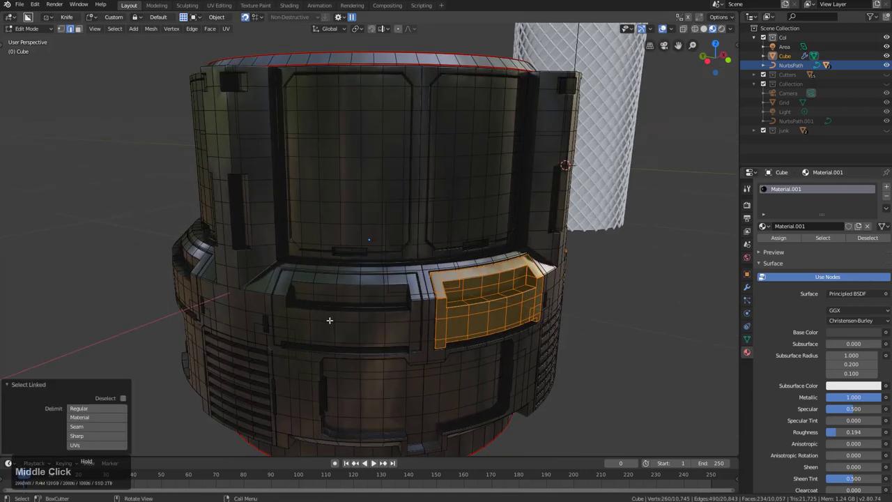
middle_click(328, 321)
middle_click(244, 320)
middle_click(302, 294)
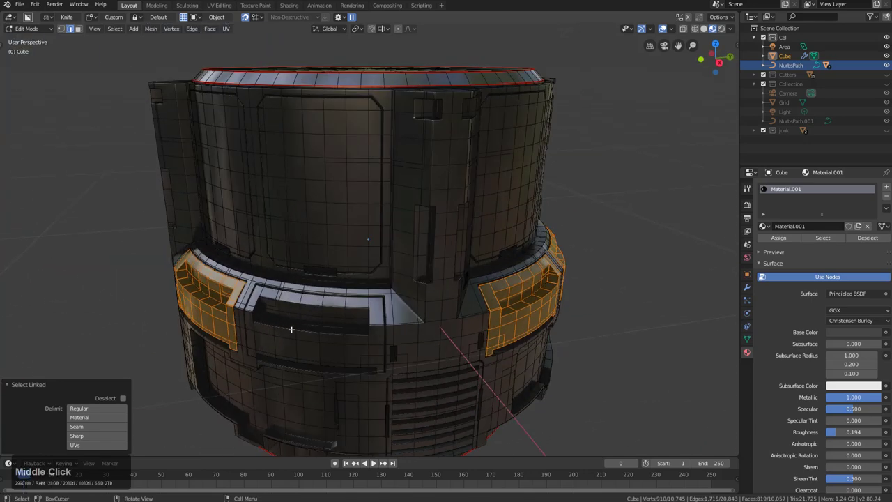
Tweak the material's colour and roughness sliders and assign it to the selected panels.
drag(884, 184, 872, 257)
drag(888, 412, 854, 457)
drag(832, 446, 809, 355)
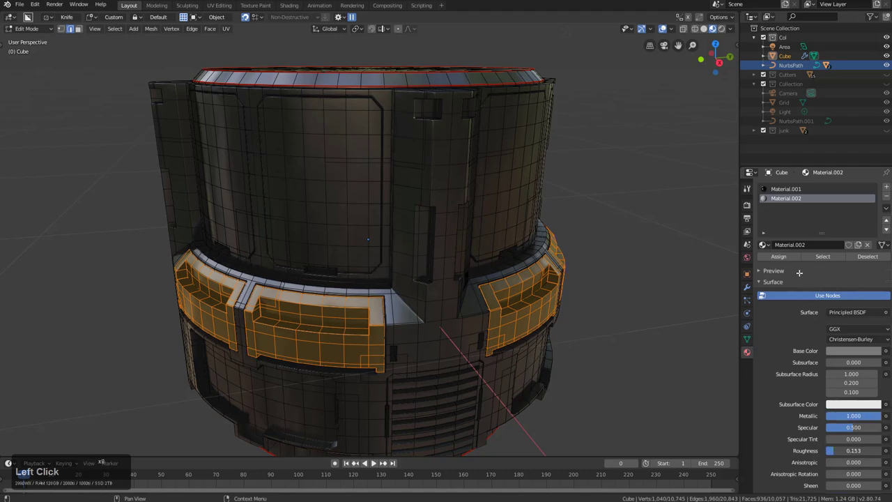
click(513, 372)
drag(515, 374, 582, 379)
scroll(down, 3)
drag(554, 365, 534, 353)
Clear the panel selection and select the cap's bottom ring of vent grilles.
key(Tab)
key(a)
key(l)
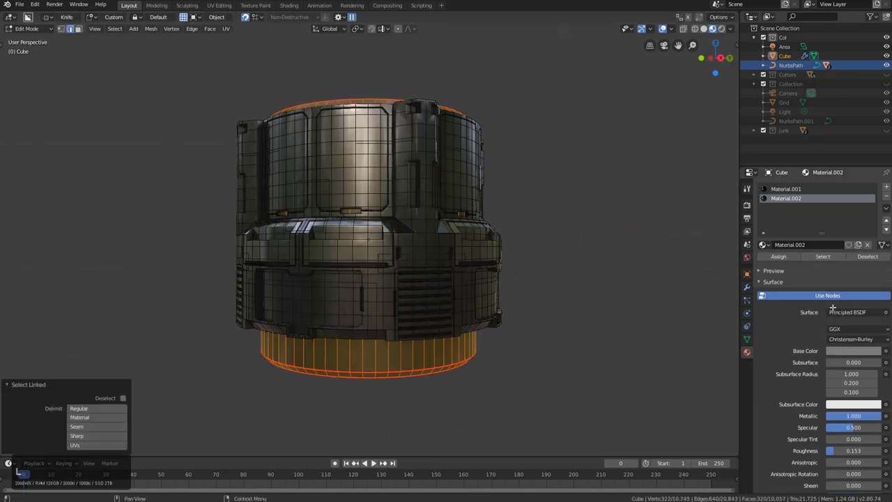
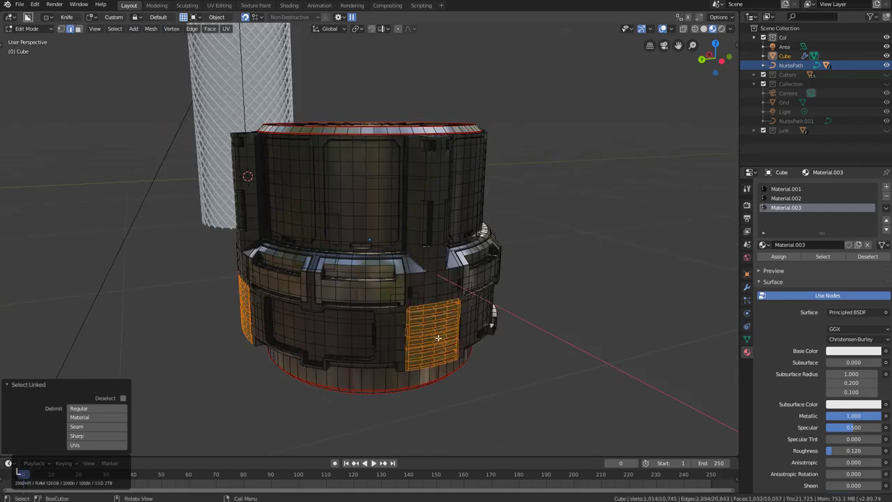
Assign the white metallic Material.003 to the vent grilles and preview it in Object Mode.
drag(502, 340, 405, 337)
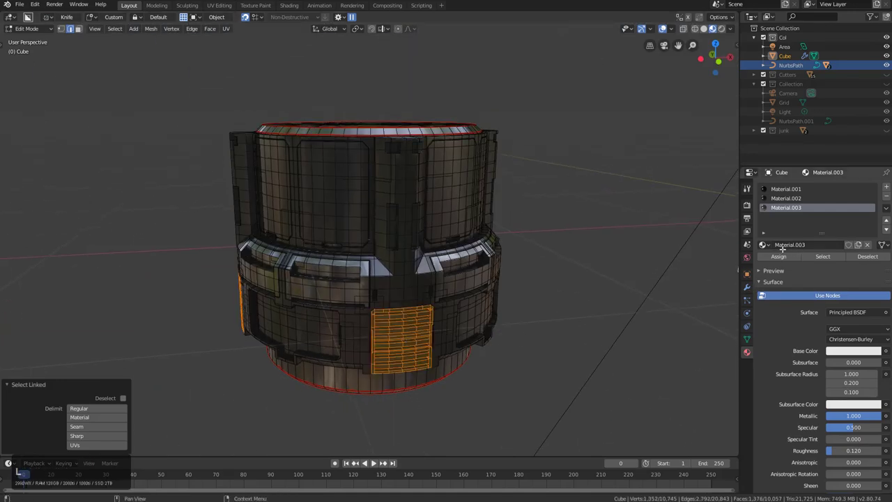
click(783, 253)
key(Tab)
drag(467, 348, 448, 312)
scroll(up, 3)
middle_click(502, 290)
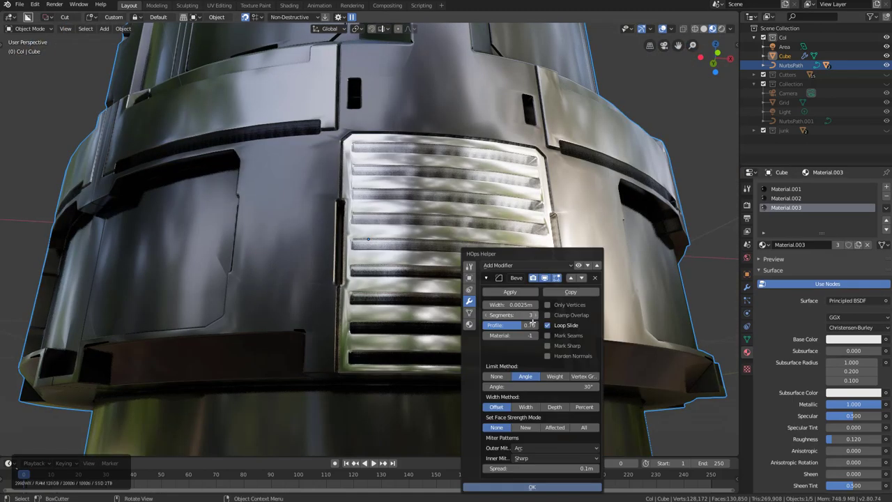
click(556, 354)
key(Escape)
Orbit and zoom around the cap to inspect the shiny vent grilles from both sides.
drag(445, 235, 337, 205)
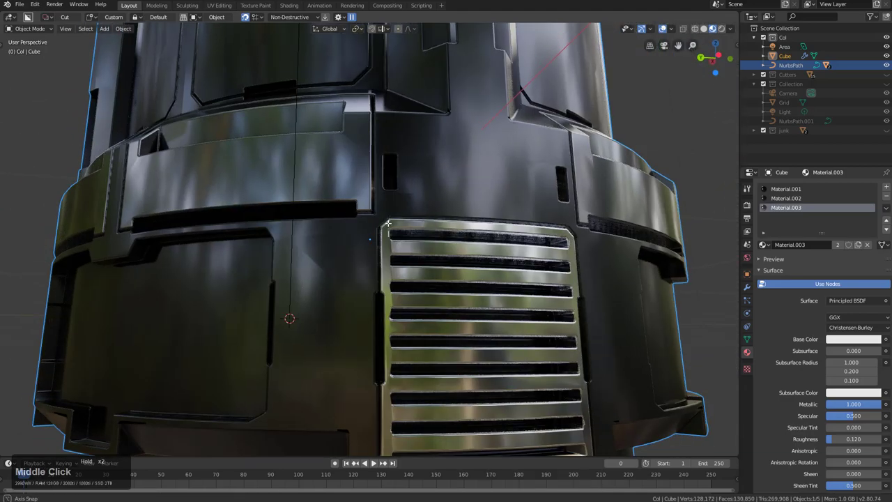
middle_click(367, 246)
key(alt+a)
middle_click(354, 280)
scroll(up, 3)
drag(296, 205, 403, 175)
drag(372, 175, 314, 228)
scroll(down, 3)
drag(484, 286, 379, 251)
scroll(up, 3)
middle_click(399, 256)
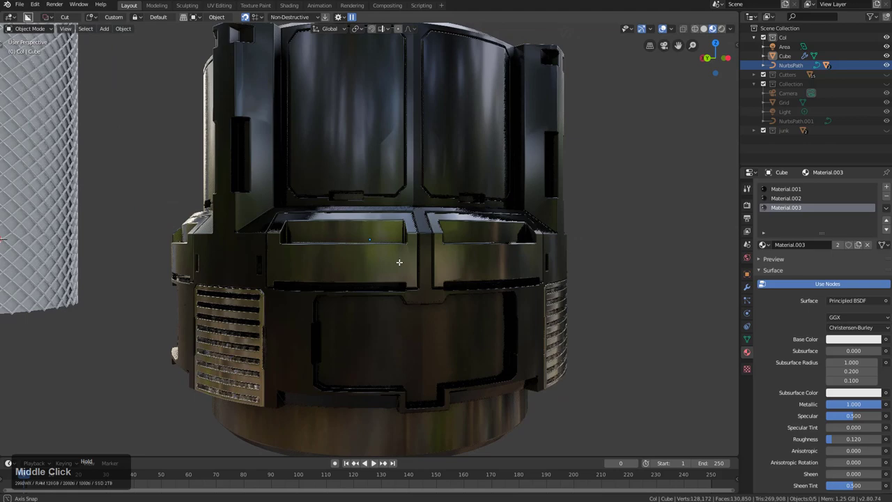
Back in Edit Mode, select and delete a stray element near the top of the cap.
key(KP_Decimal)
key(Tab)
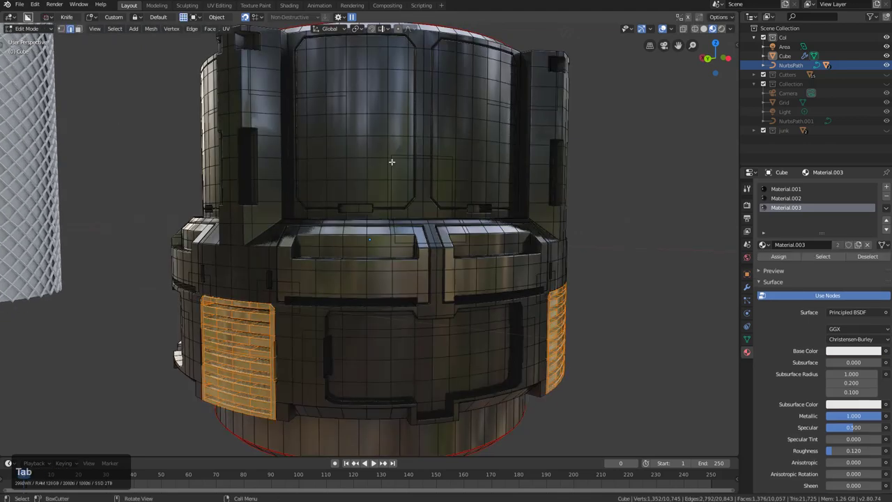
click(398, 148)
double_click(397, 148)
click(392, 159)
key(x)
click(445, 153)
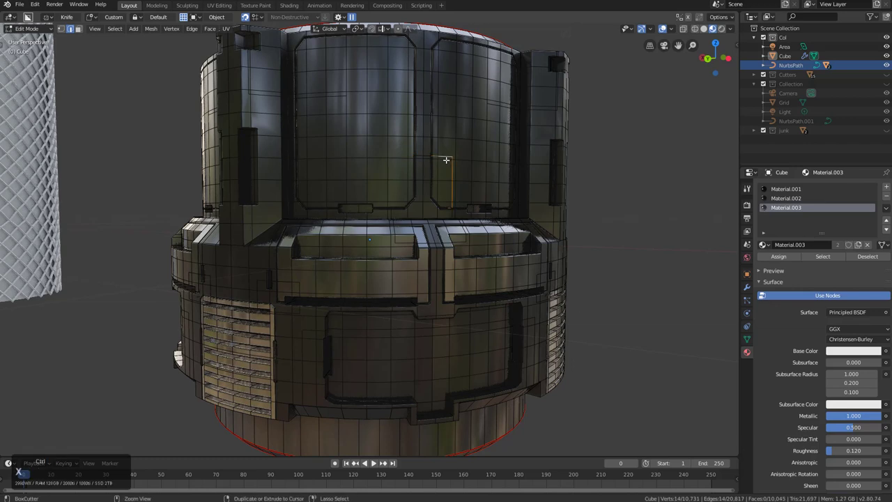
key(Tab)
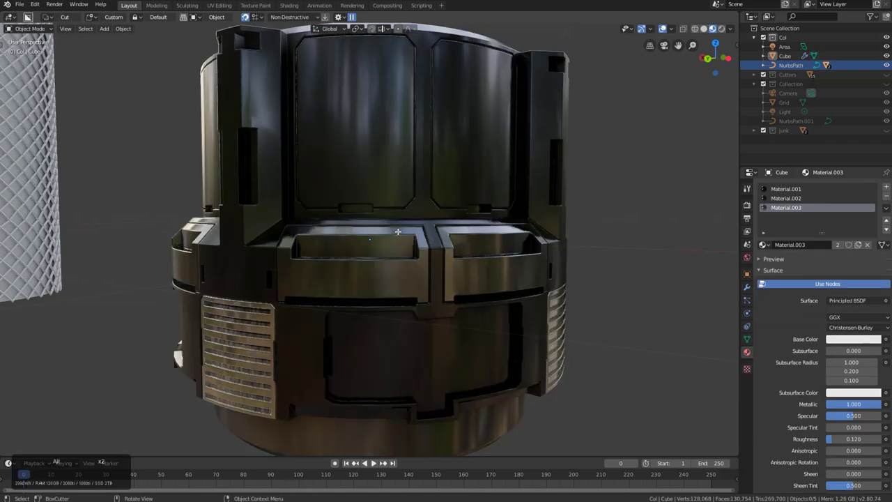
Dissolve leftover geometry on the cap and check the result from above.
click(396, 229)
click(460, 238)
key(ctrl+x)
middle_click(378, 245)
scroll(down, 3)
middle_click(397, 254)
scroll(down, 3)
middle_click(391, 272)
middle_click(401, 285)
middle_click(374, 270)
key(Tab)
Select all of the cap's upper window panels one by one with linked select.
key(alt+a)
key(l)
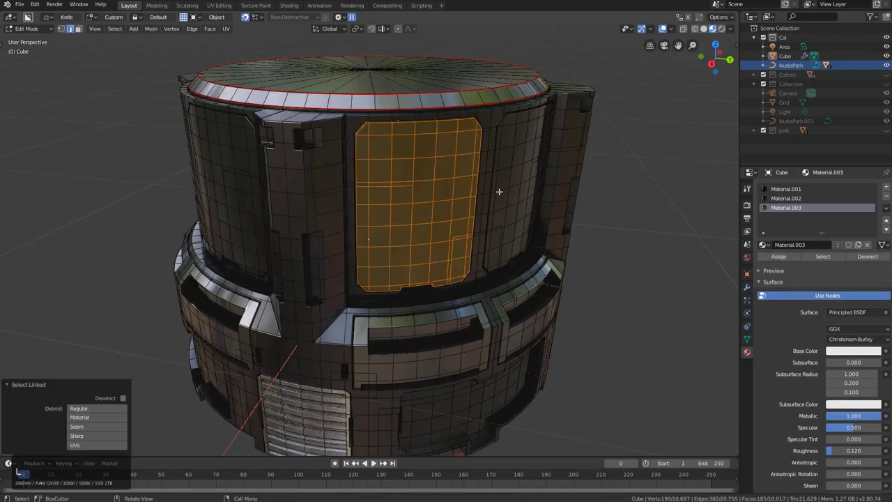
drag(317, 188, 327, 204)
drag(364, 224, 375, 219)
drag(290, 211, 355, 208)
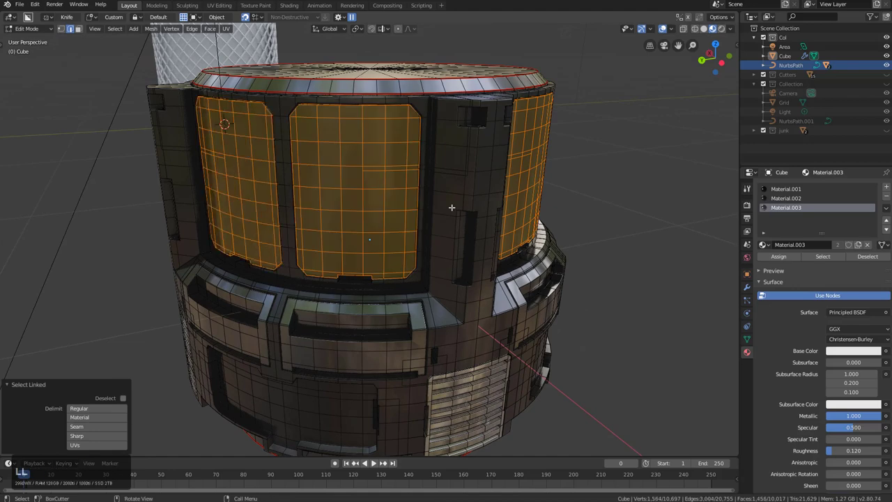
key(l)
click(786, 250)
key(Tab)
middle_click(469, 247)
scroll(down, 3)
key(Tab)
middle_click(435, 242)
key(Tab)
Assign the grey Material.002 to the window panels and preview the finished cap.
click(784, 196)
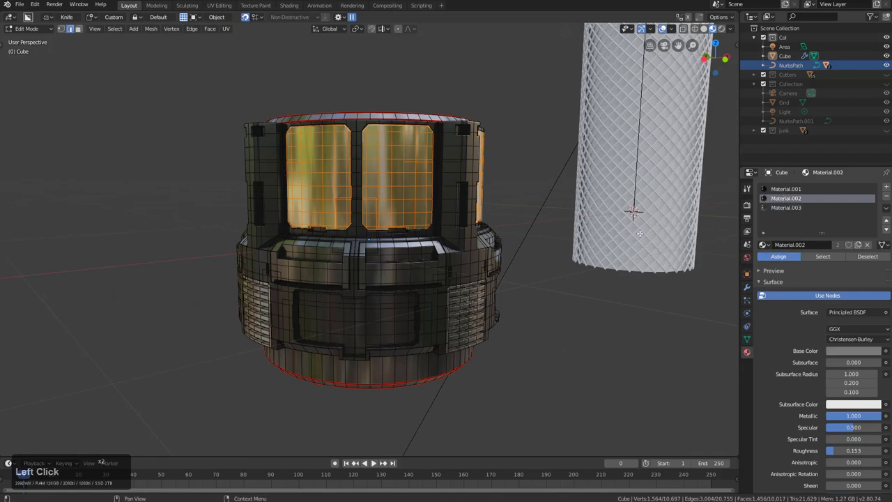
click(394, 200)
key(Tab)
middle_click(393, 211)
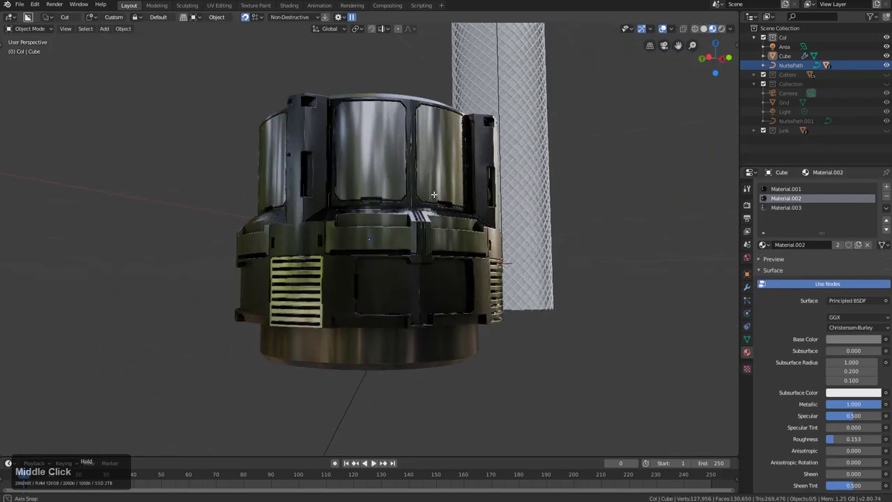
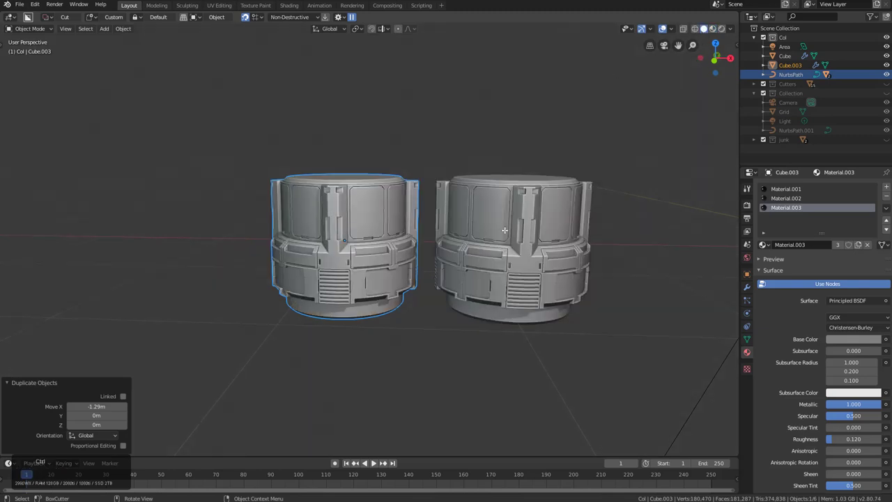
Flip the copied cap upside down by scaling it -1 on Z in Edit Mode.
key(s)
scroll(up, 3)
key(Tab)
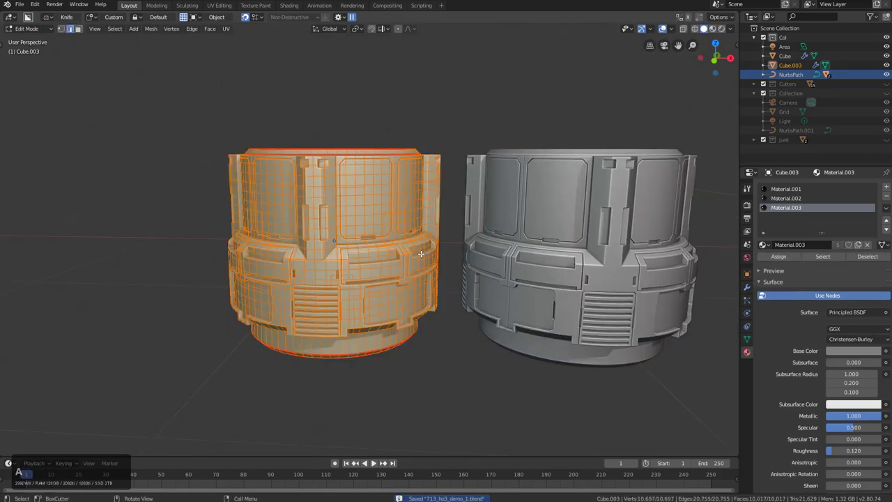
key(z)
key(KP_1)
key(KP_Enter)
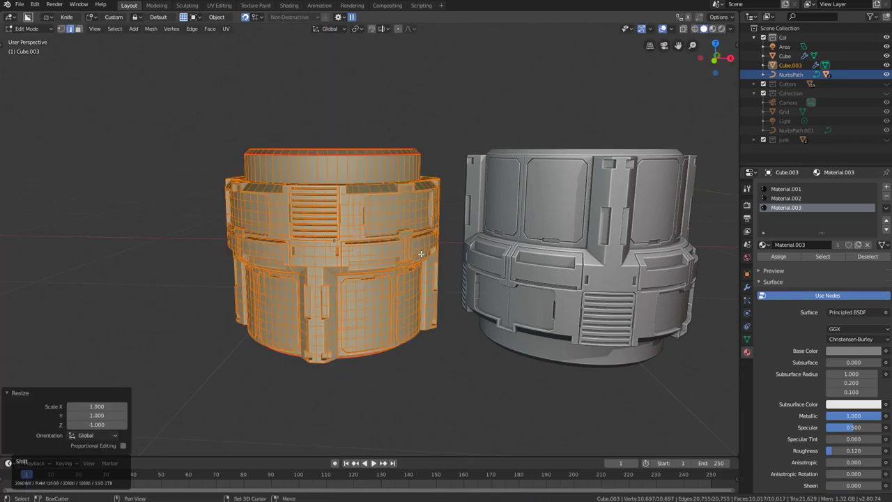
key(shift+n)
key(Tab)
Rename the copied cap to endcap1 in the HOps Helper, then select the tower's tube.
middle_click(538, 258)
scroll(down, 3)
middle_click(529, 254)
scroll(down, 3)
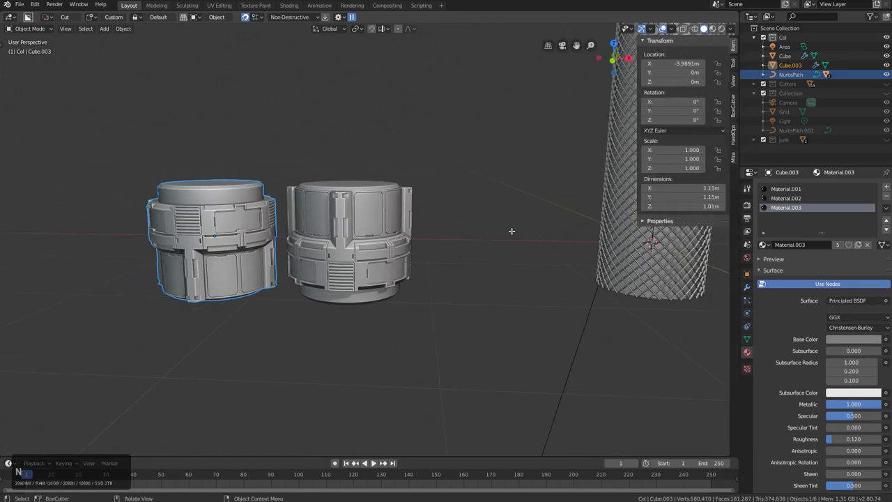
key(n)
key(n)
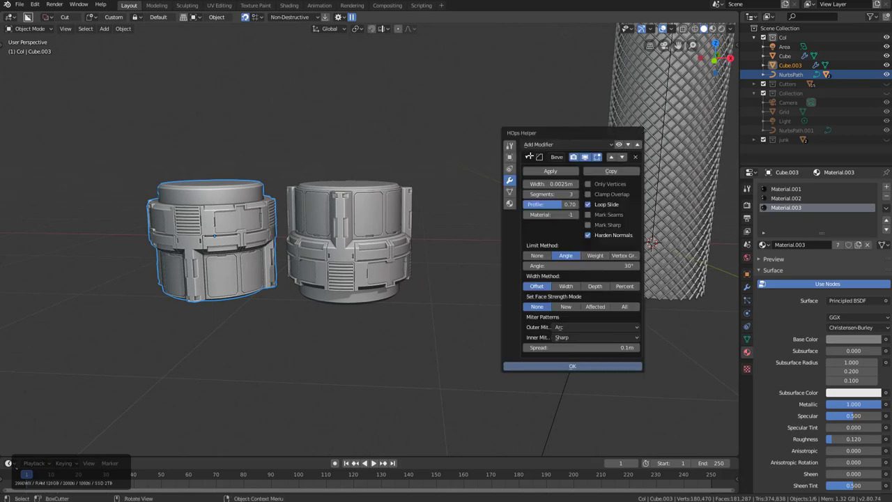
click(514, 143)
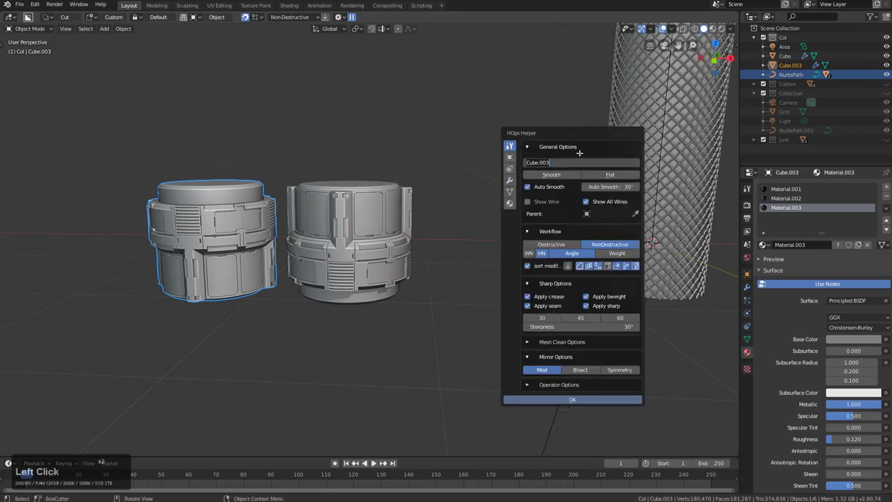
text(endcap)
key(Return)
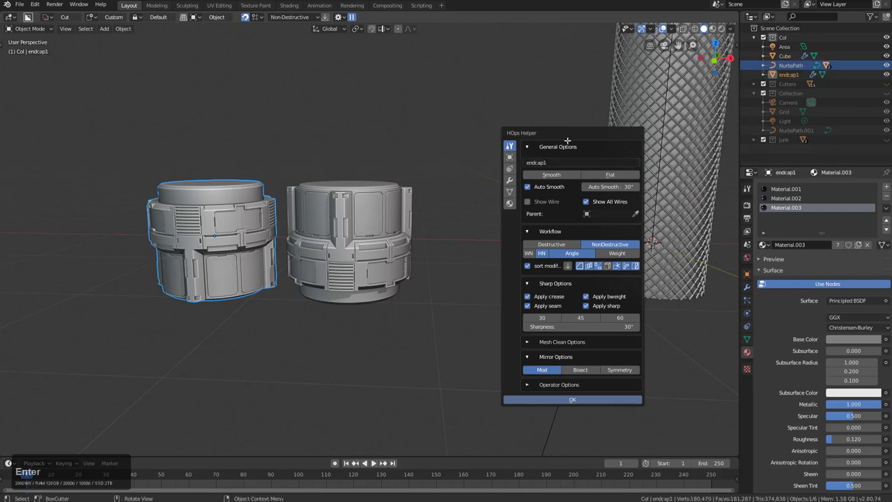
click(503, 77)
middle_click(601, 162)
click(519, 250)
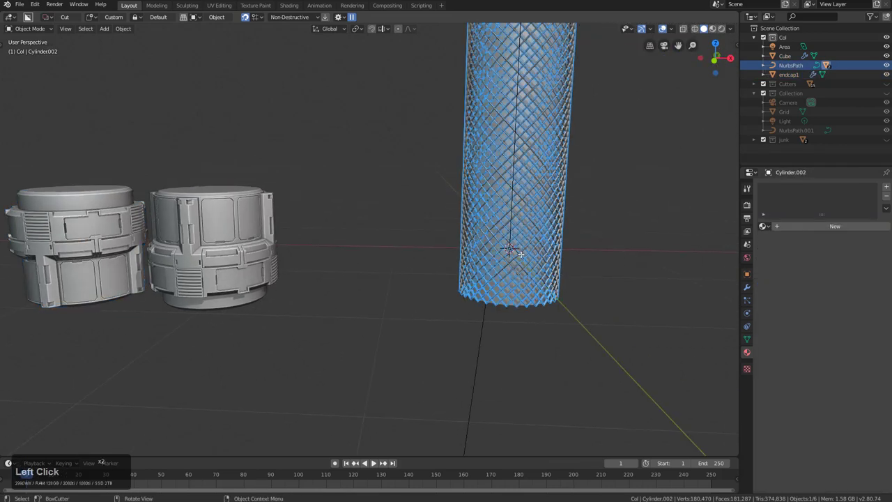
In the tube's modifier stack, set endcap1 as the start cap object.
click(657, 213)
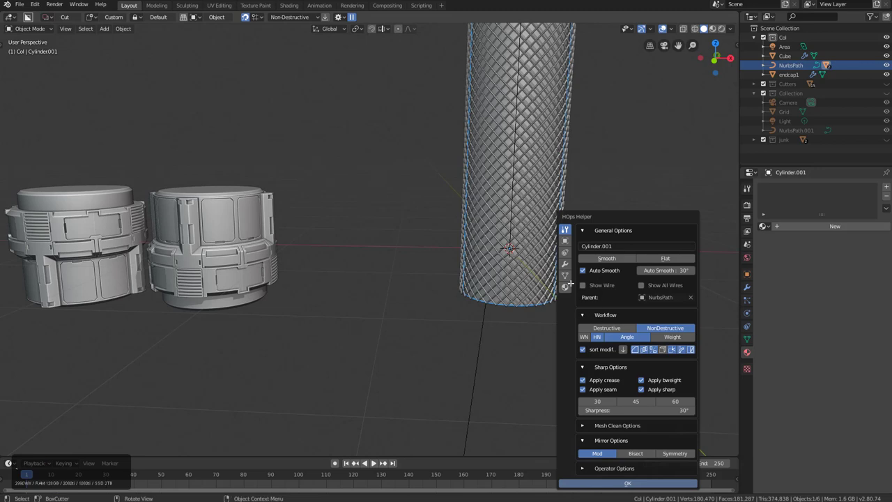
click(566, 267)
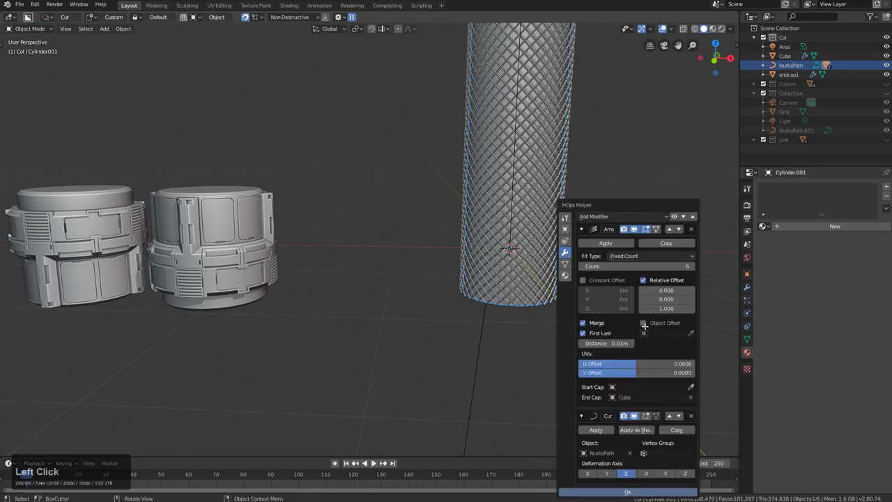
click(648, 381)
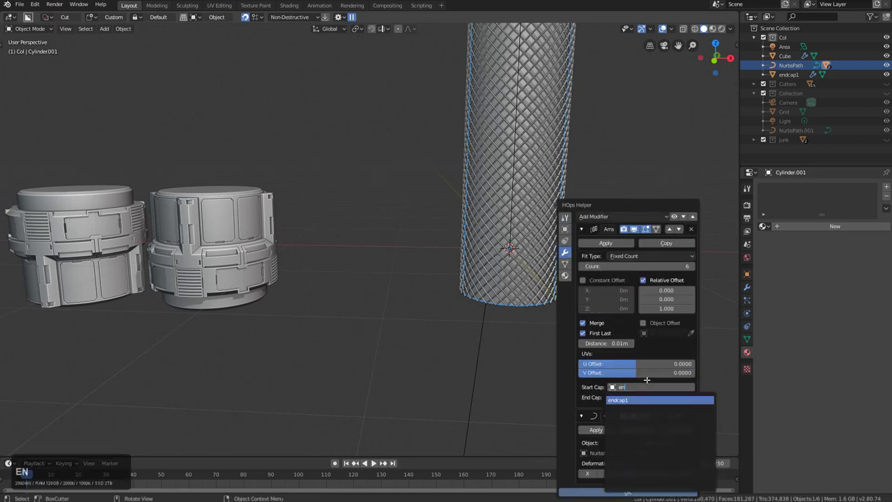
key(End)
click(492, 245)
scroll(down, 3)
key(alt+a)
Check both ends of the tube and move the loose end cap pieces into another collection.
middle_click(537, 177)
scroll(down, 3)
middle_click(506, 236)
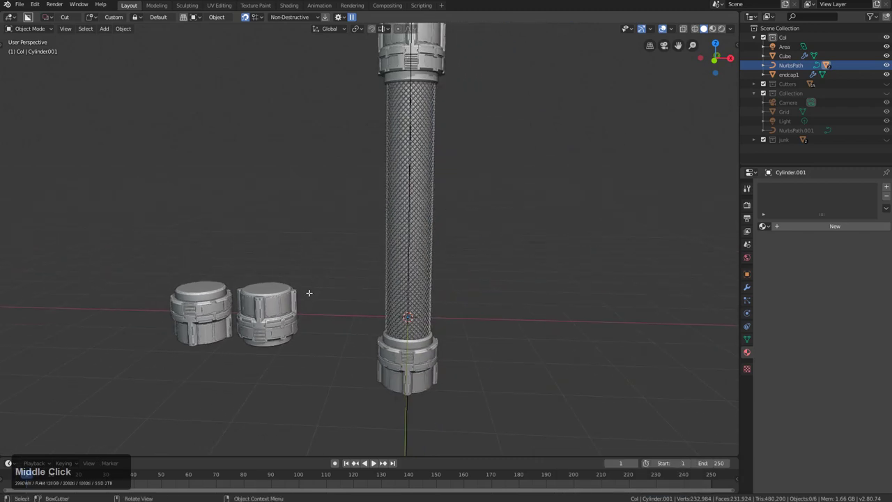
click(283, 299)
click(203, 304)
key(m)
click(180, 294)
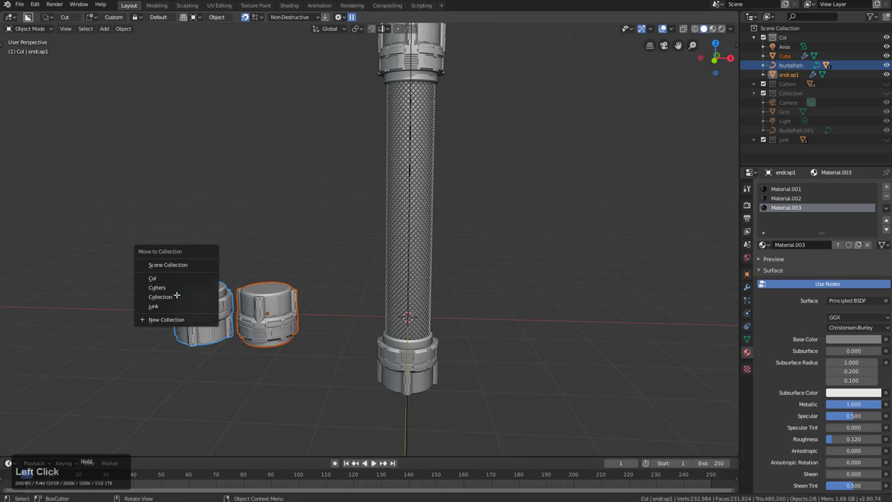
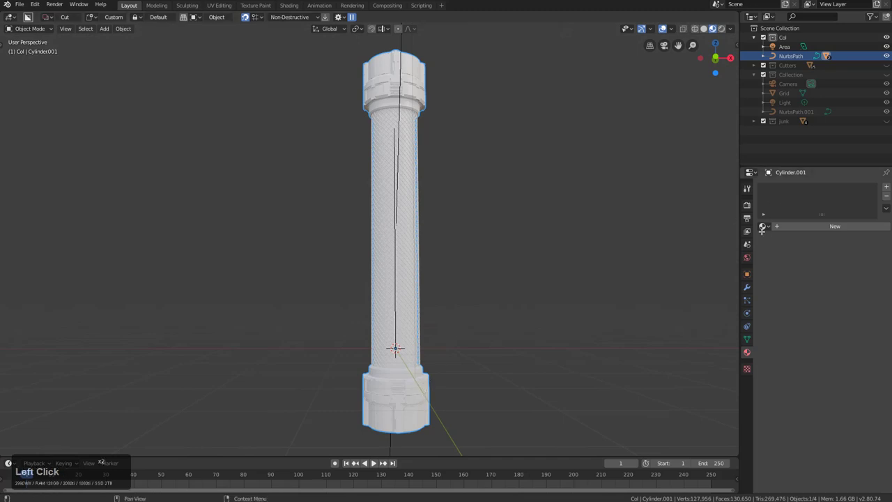
Assign Material.001 to the shaft and make the sleeve material dark grey, Metallic 1, Roughness 0.161.
click(783, 249)
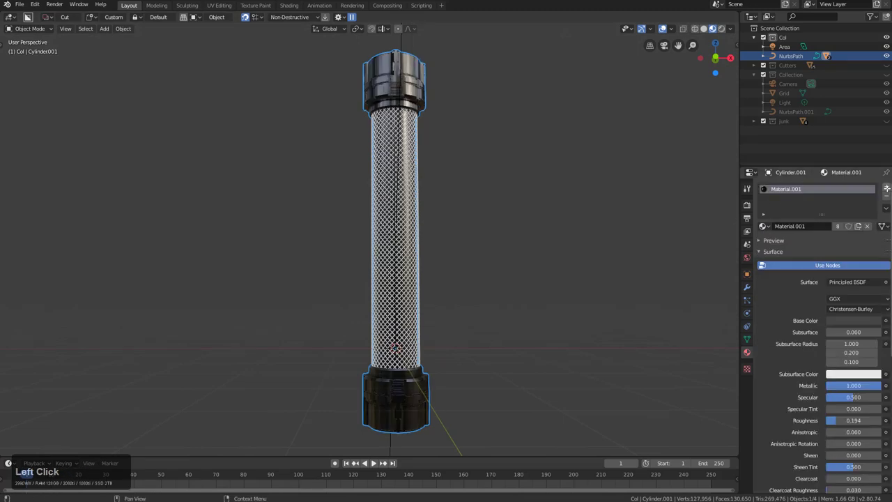
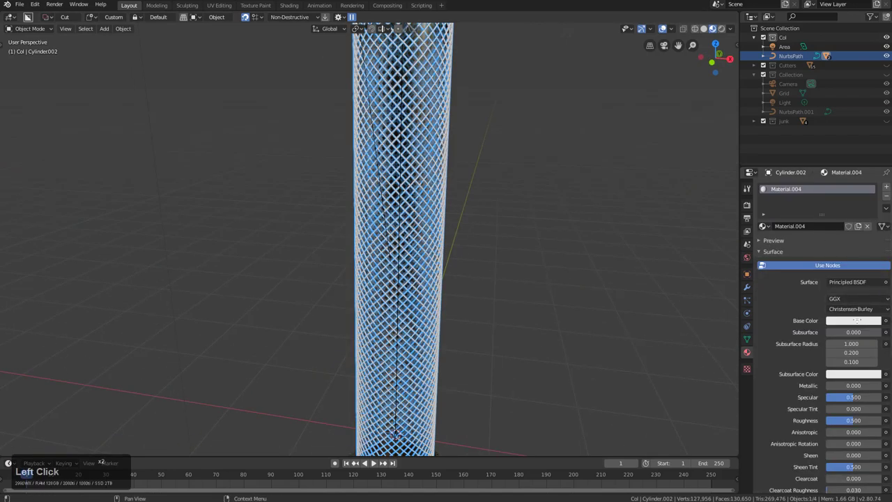
click(875, 223)
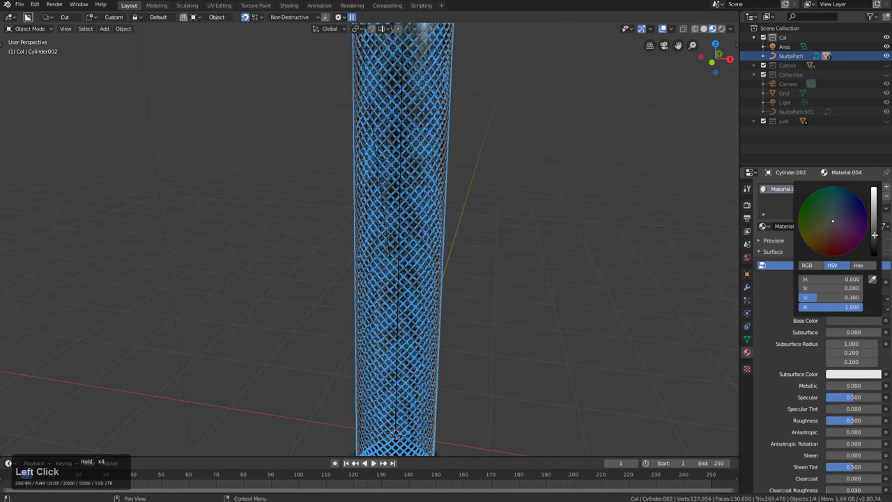
double_click(887, 386)
click(839, 416)
click(578, 266)
Look around the tower and settle on a straight-on front view.
middle_click(454, 262)
middle_click(450, 260)
scroll(down, 3)
middle_click(427, 255)
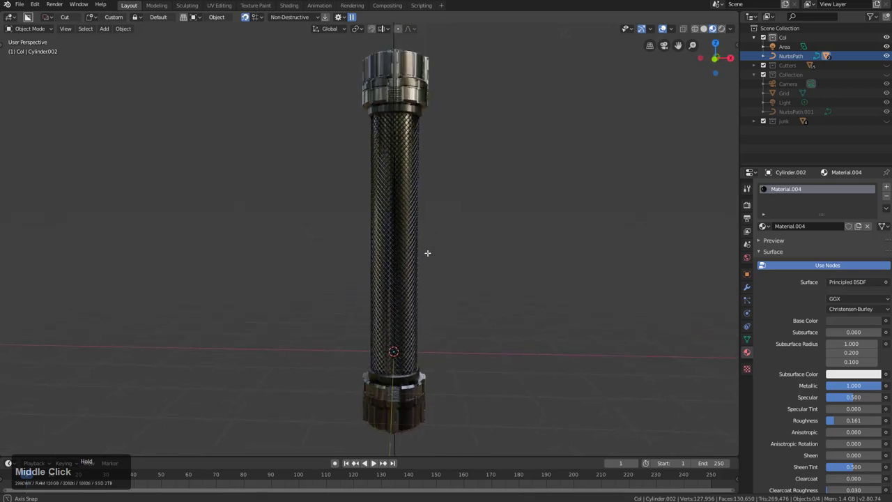
middle_click(435, 253)
key(KP_1)
scroll(up, 3)
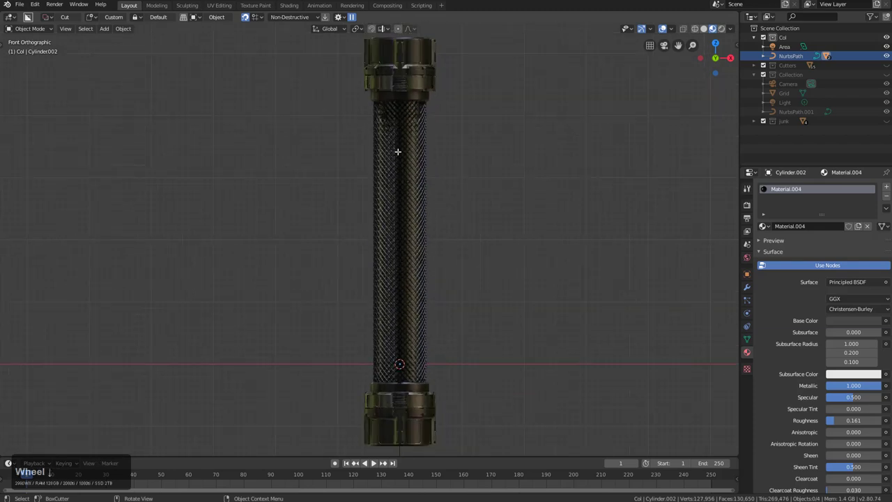
middle_click(435, 379)
scroll(up, 3)
Frame the whole tower and select the carbon-fiber mesh sleeve.
middle_click(458, 309)
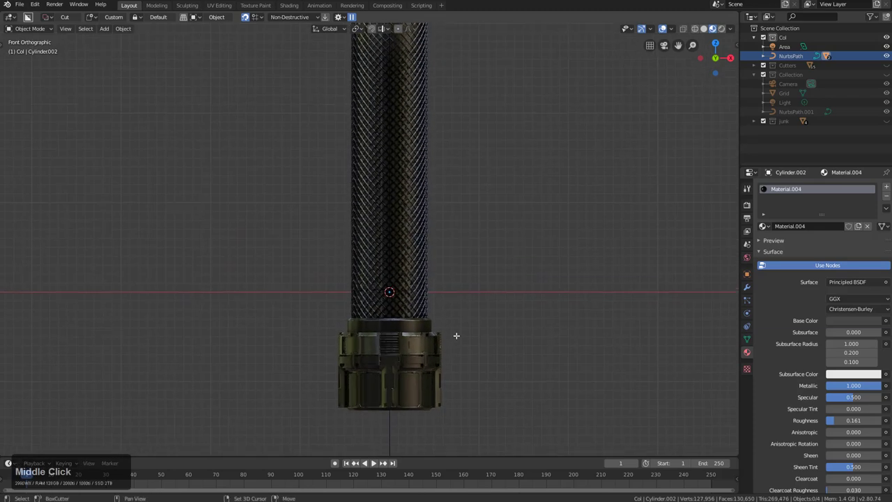
middle_click(425, 220)
scroll(down, 3)
middle_click(440, 330)
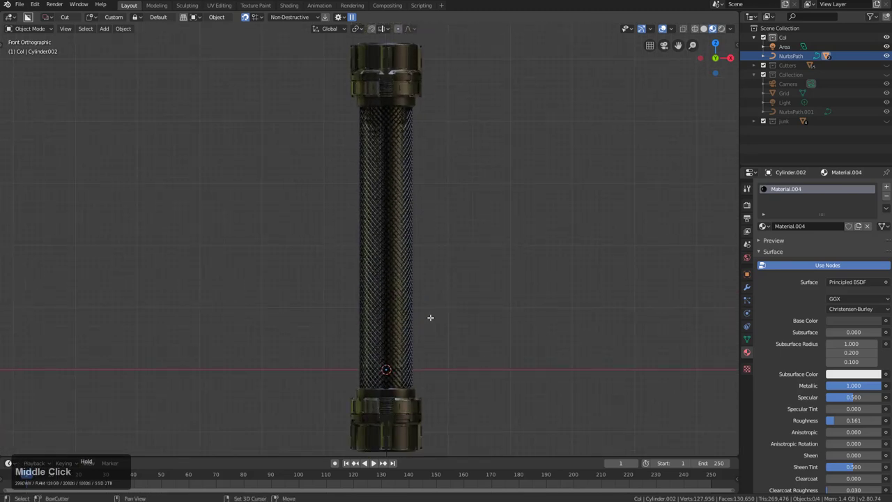
middle_click(434, 336)
middle_click(431, 272)
middle_click(443, 279)
click(413, 268)
middle_click(431, 315)
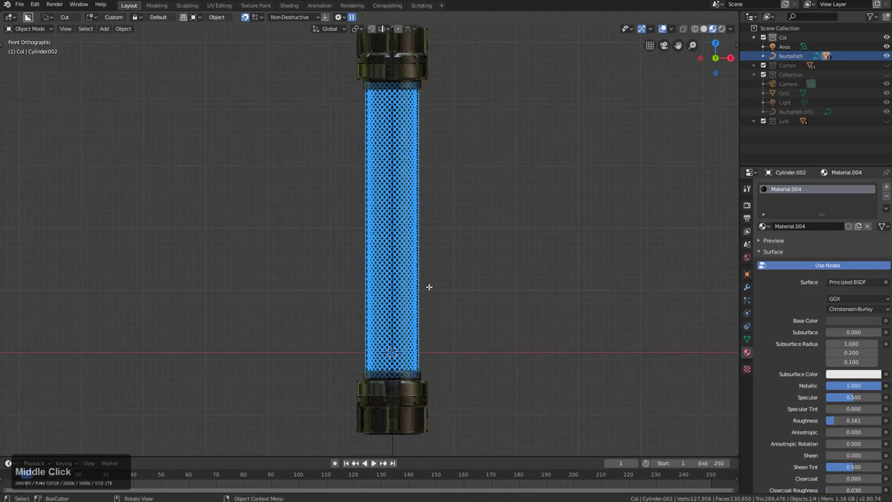
Hide the mesh sleeve to reveal the shaft and try calling up the decal tools with D.
key(h)
click(410, 180)
middle_click(422, 186)
key(w)
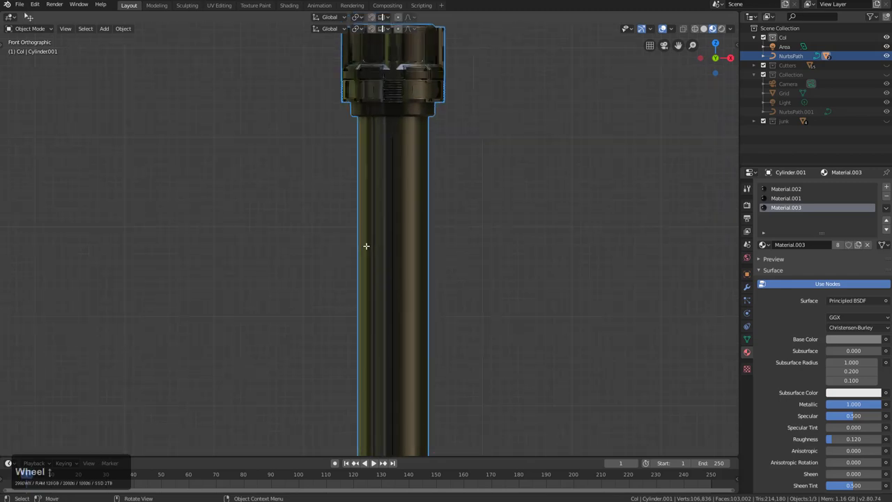
key(d)
text(dddd)
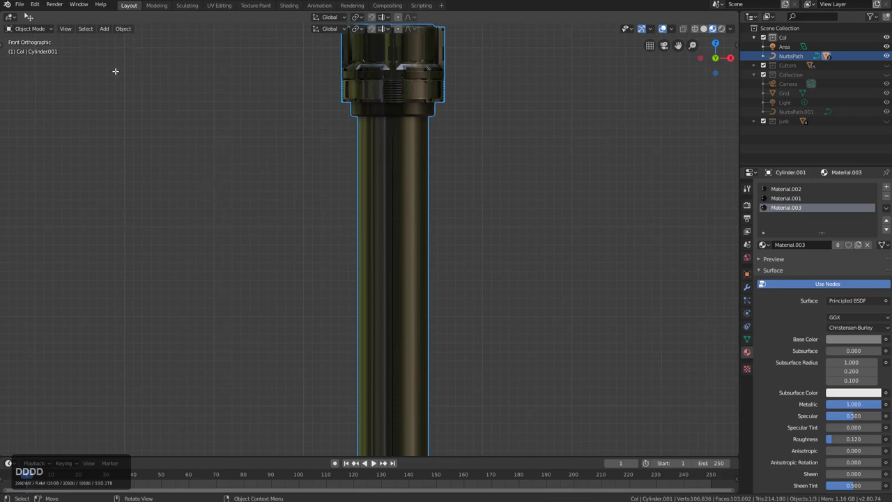
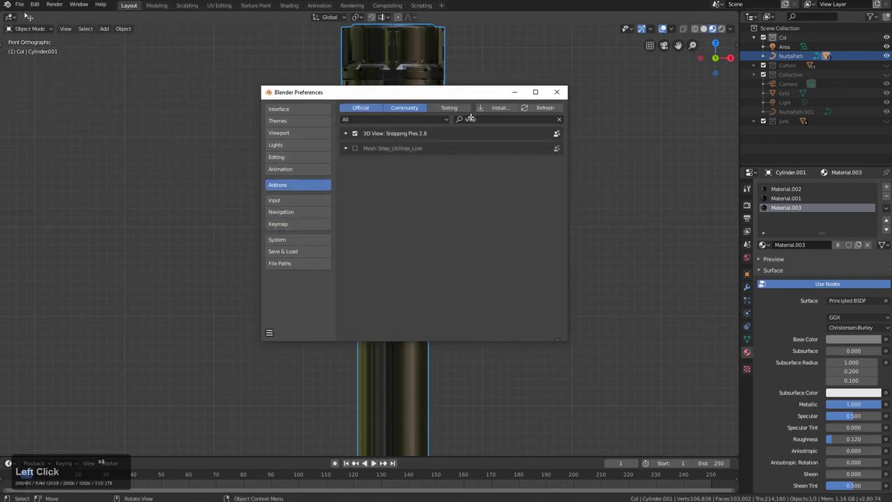
Search the add-ons preferences for 'decal' to reach the DECALmachine entry.
text(decal)
click(357, 132)
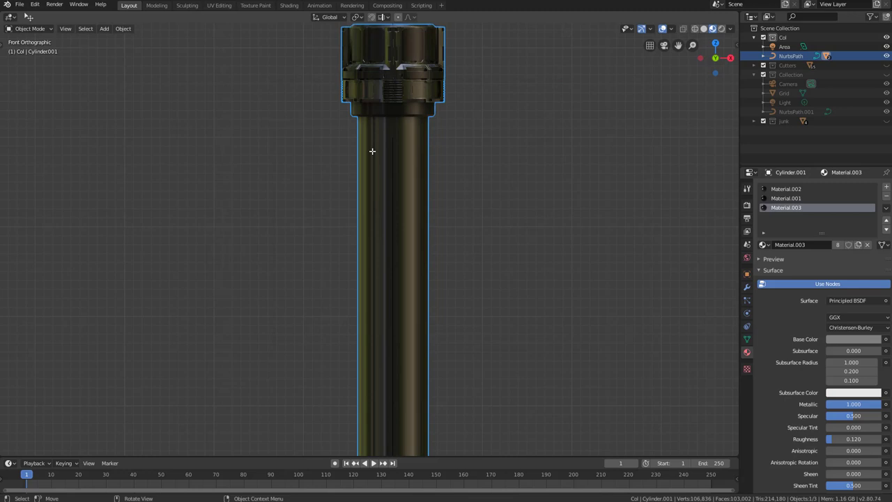
key(alt+Tab)
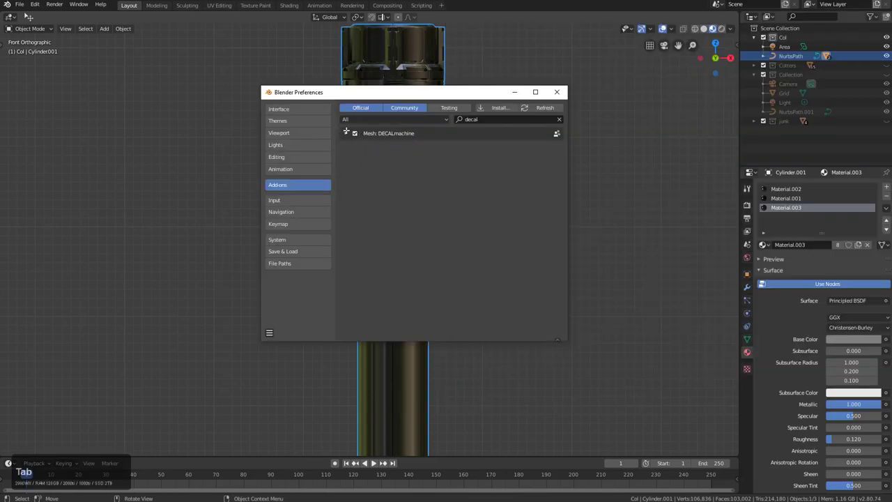
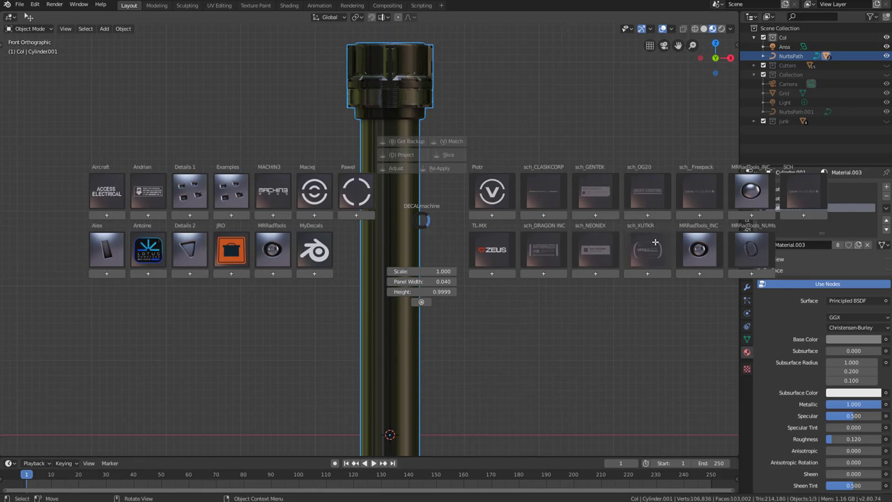
Browse the DRAGON INC decal library thumbnails in the DECALmachine pie.
click(653, 243)
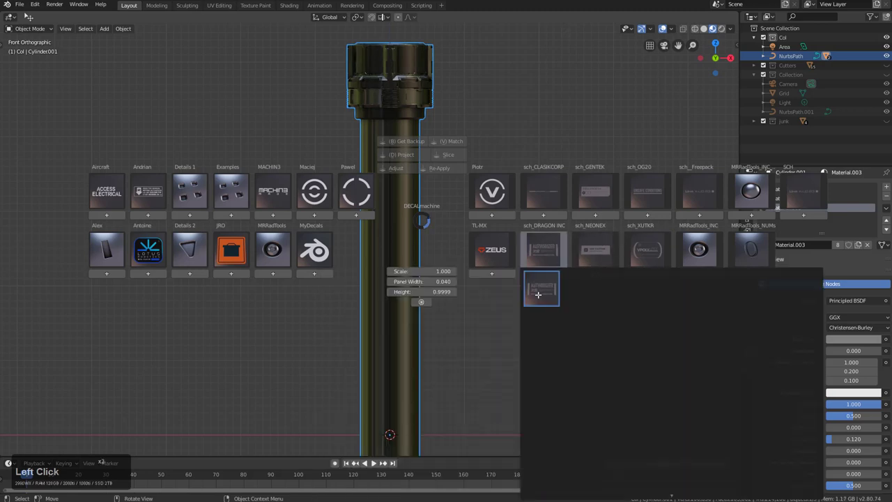
scroll(up, 3)
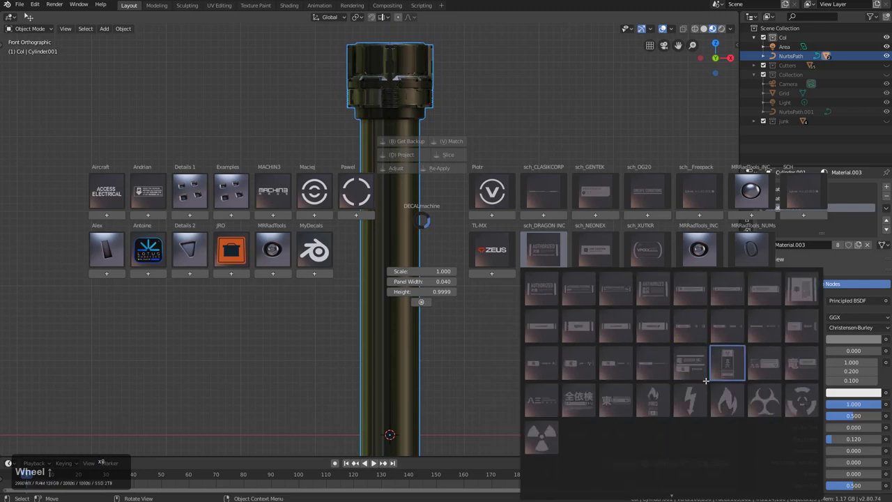
scroll(up, 3)
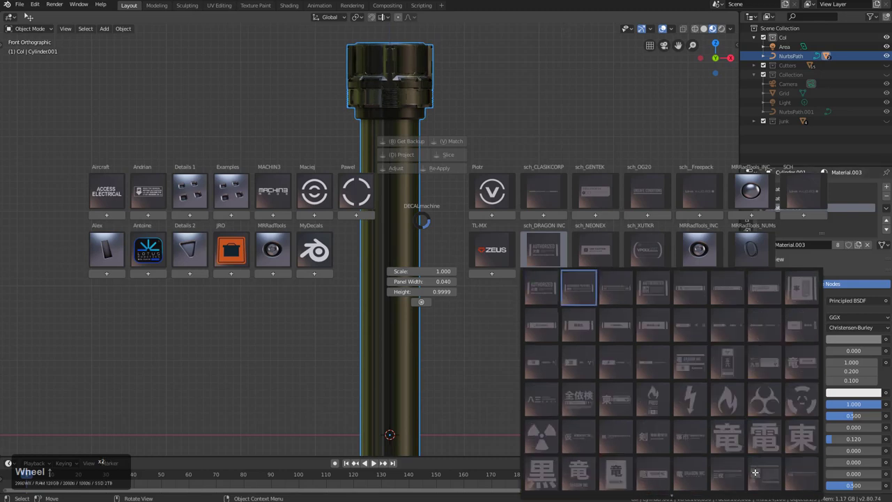
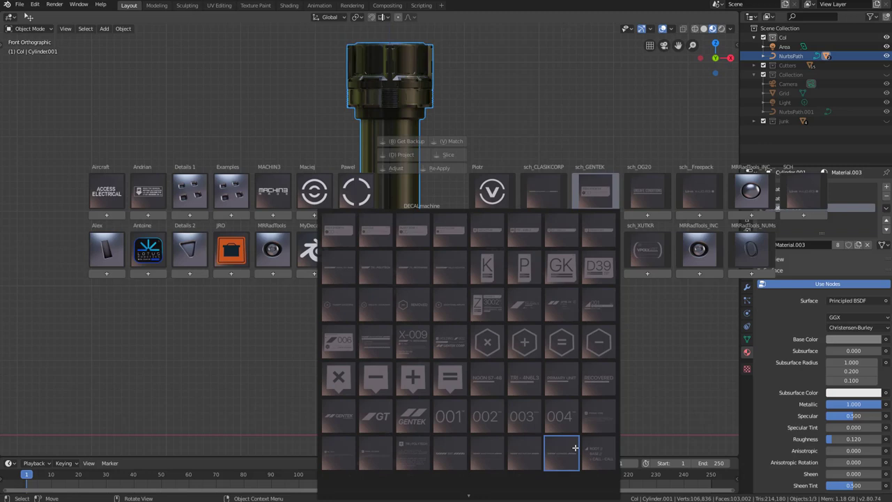
scroll(up, 3)
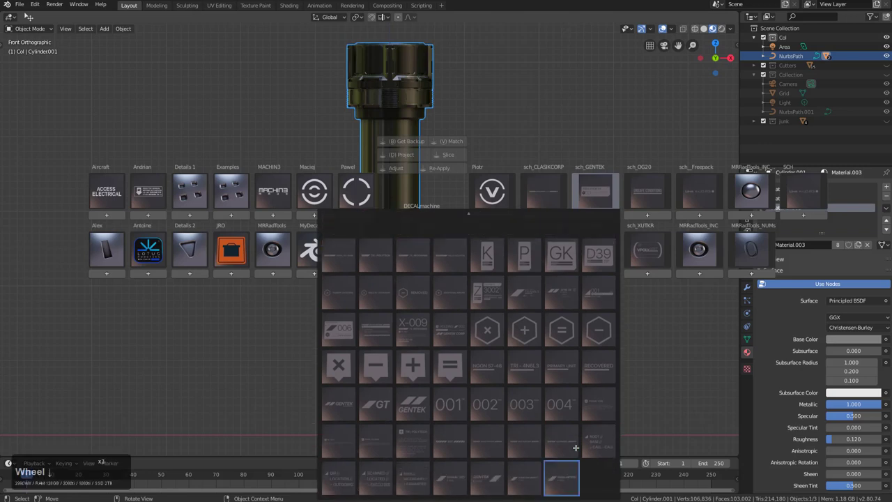
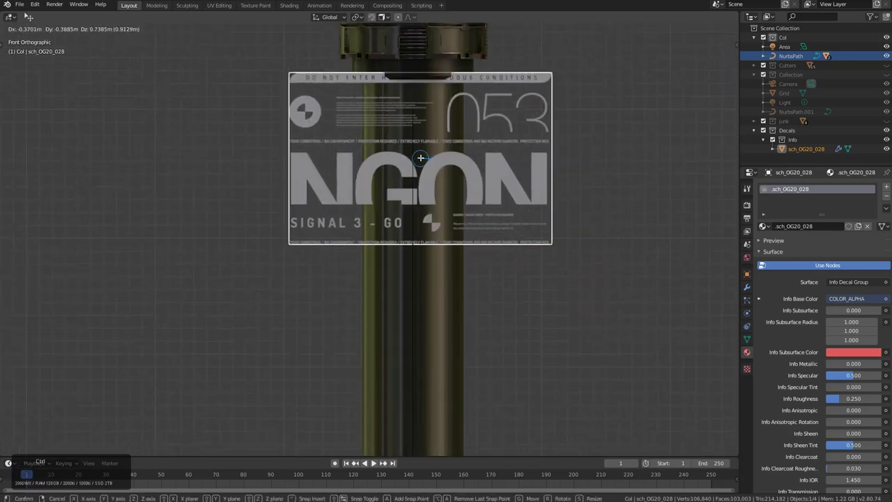
Move the NGON decal up the shaft, scale it down, then select decal and shaft for the decal tools.
click(417, 148)
key(s)
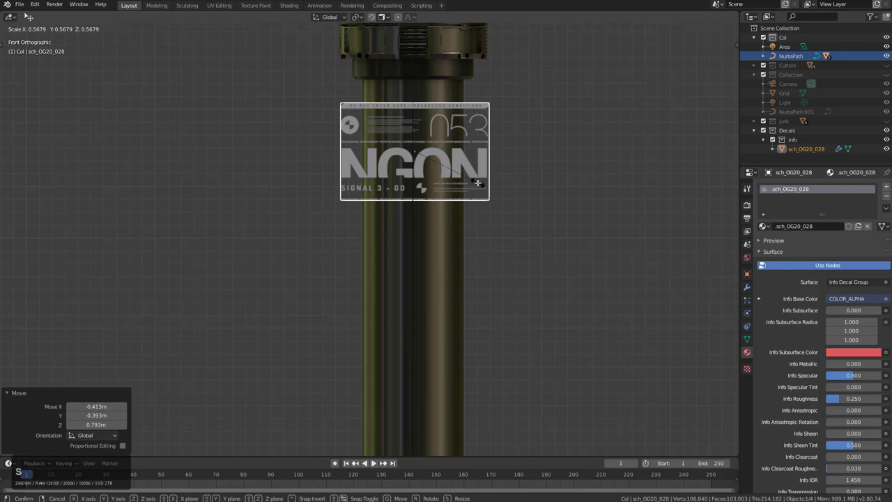
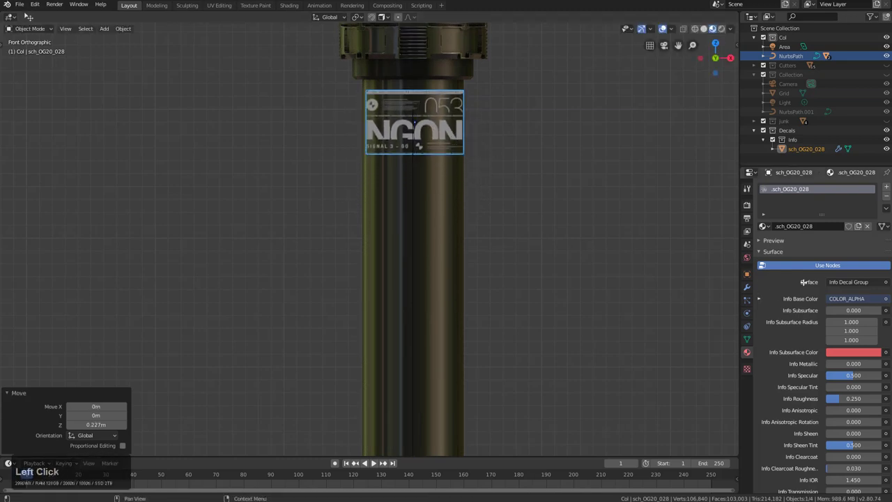
click(462, 225)
click(454, 230)
double_click(455, 230)
key(d)
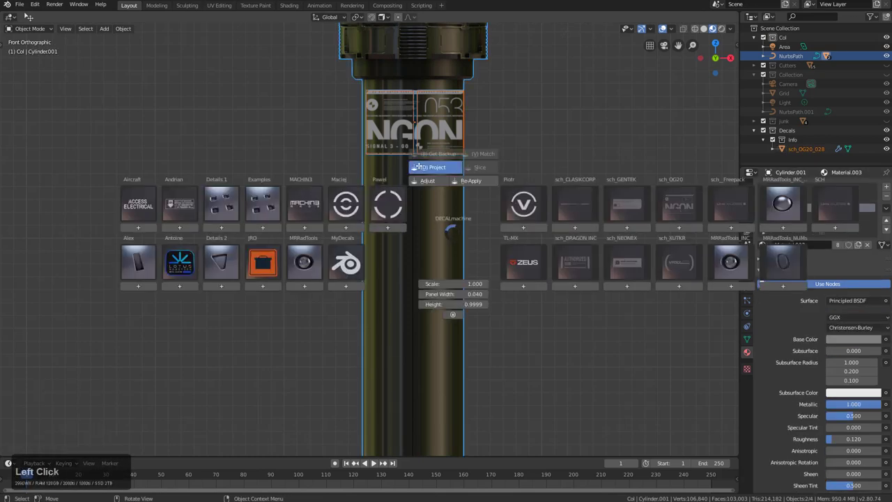
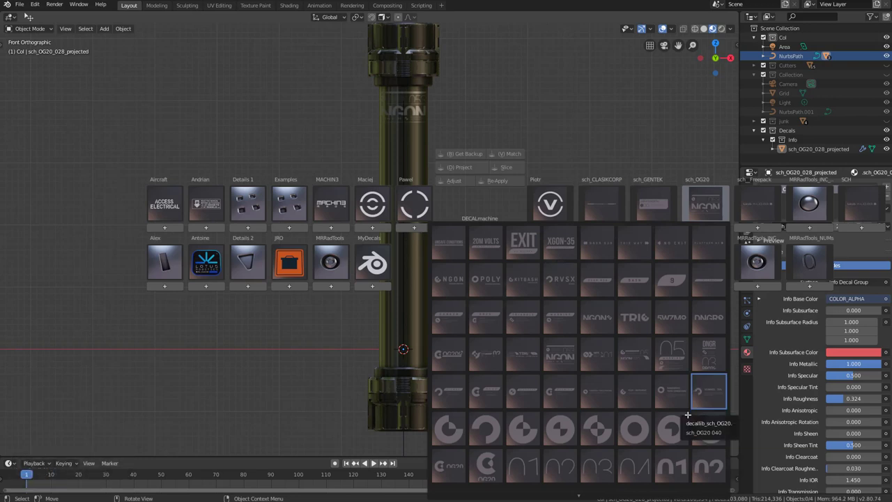
Browse the CLASIKCORP decal library thumbnails for the INTR 9POLY text decal.
scroll(up, 3)
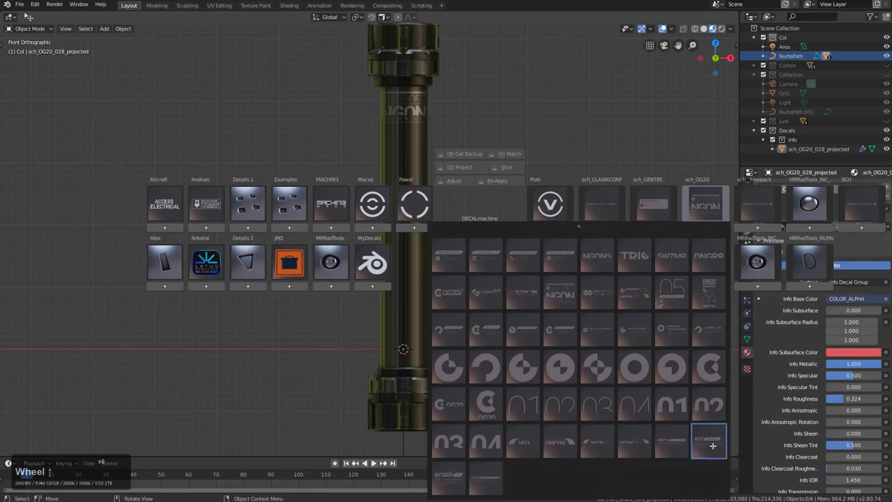
scroll(up, 3)
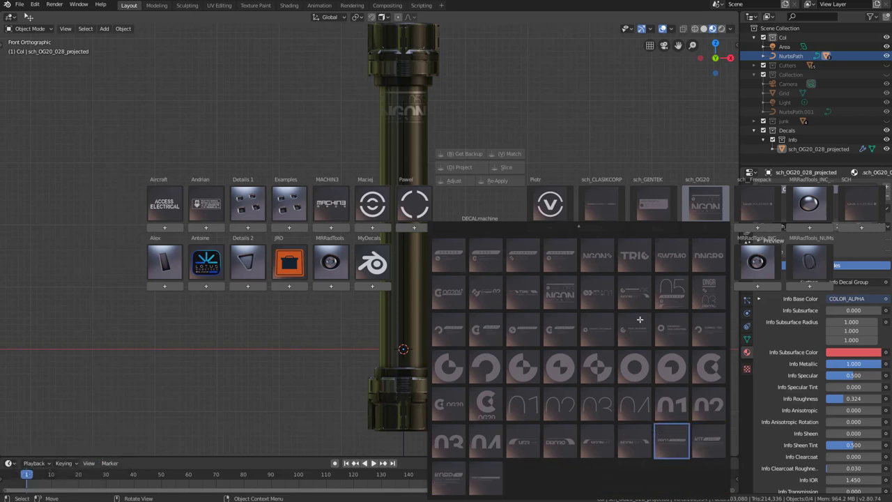
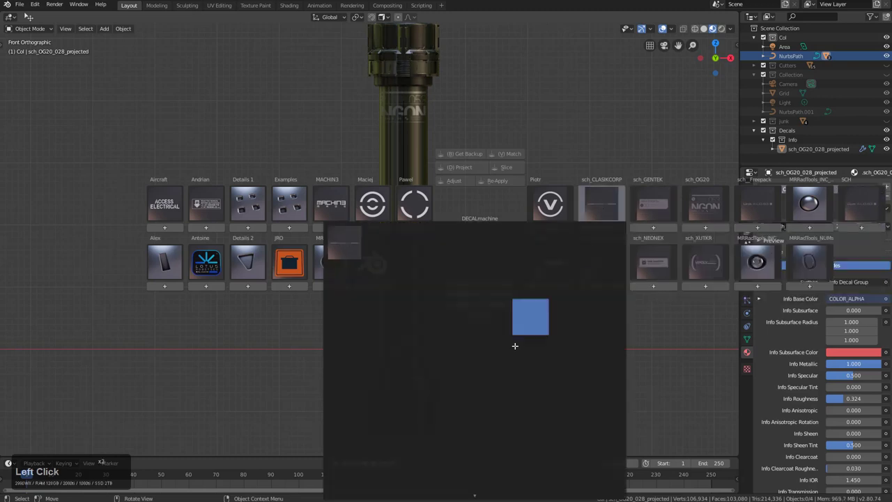
click(570, 279)
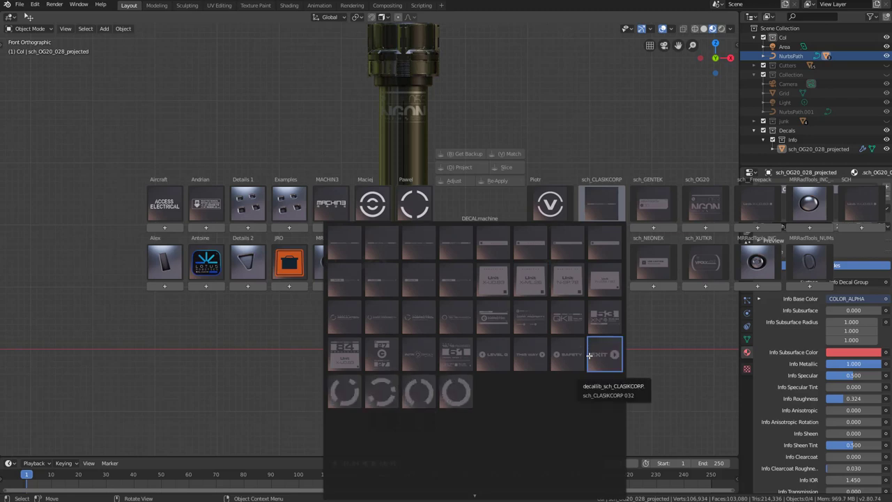
scroll(up, 3)
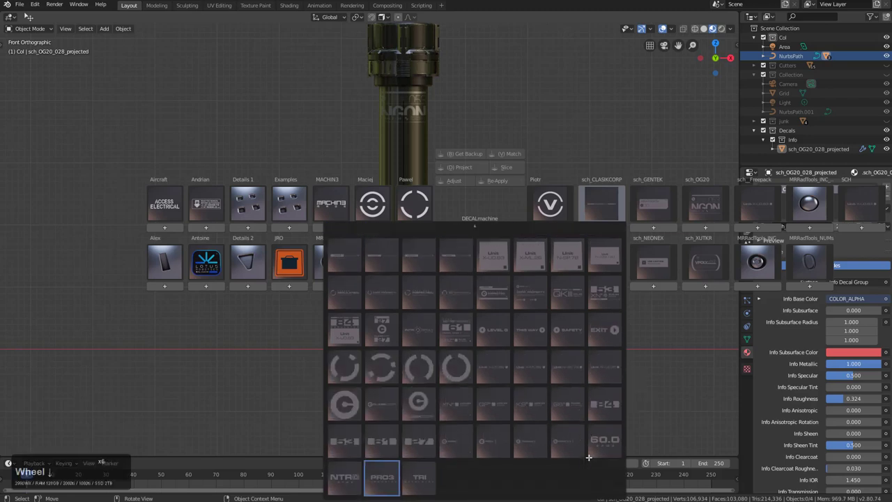
scroll(down, 3)
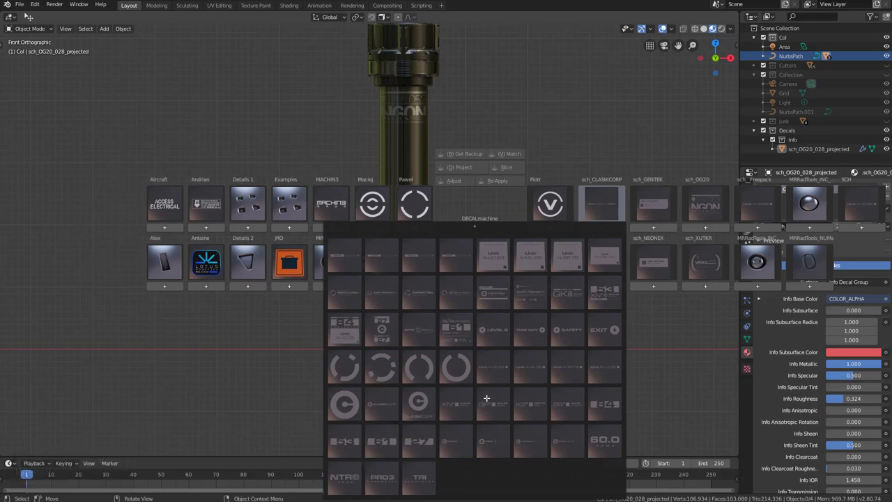
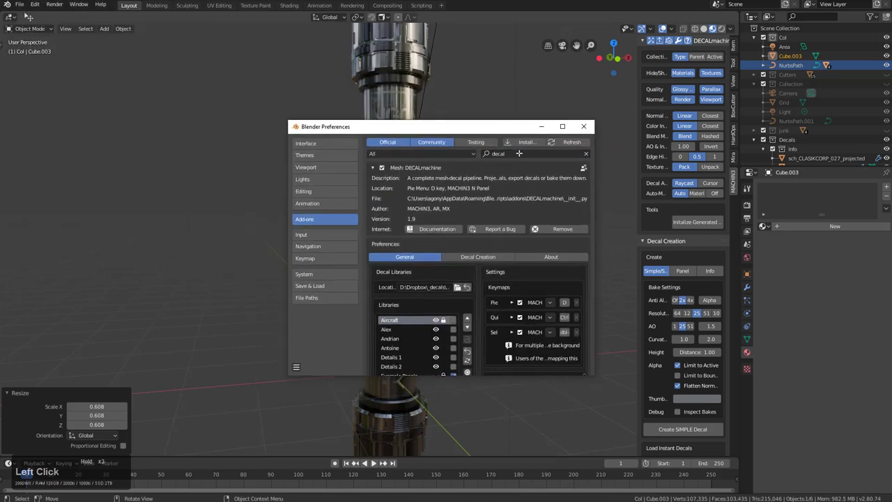
Search add-ons for 'kit', enable KIT OPS and set its KPACK folder path.
text(kit)
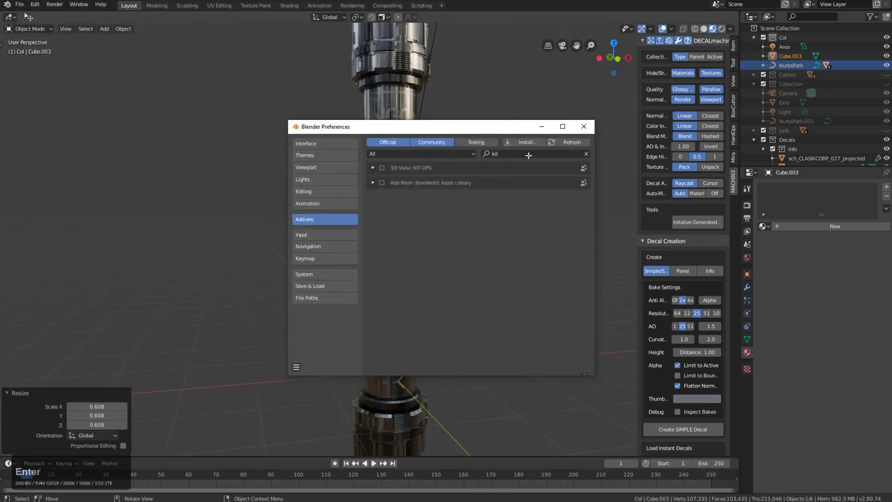
click(381, 167)
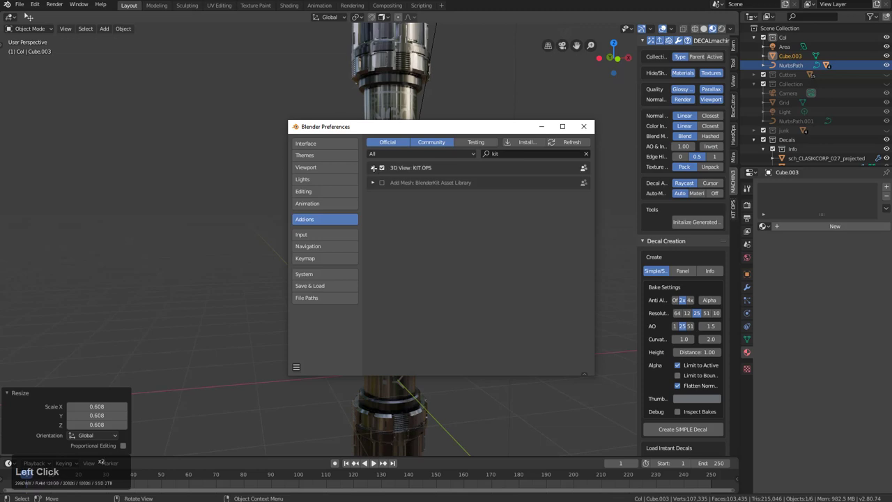
scroll(down, 3)
click(509, 219)
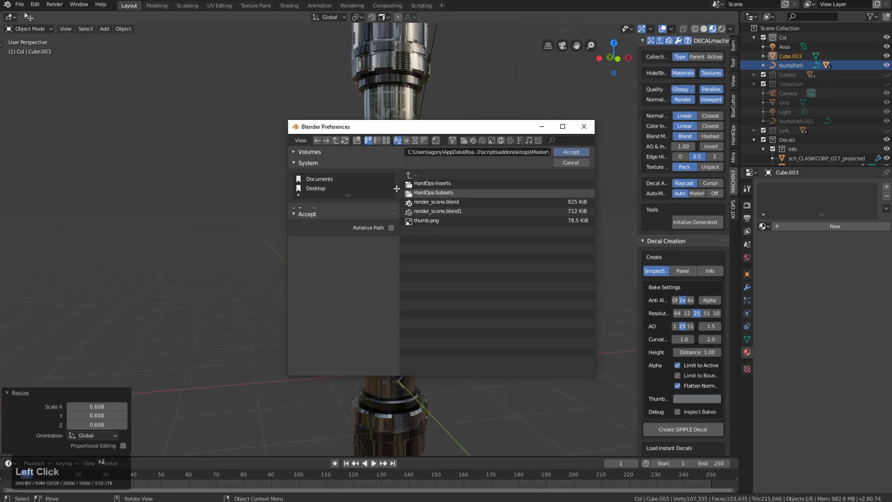
scroll(down, 3)
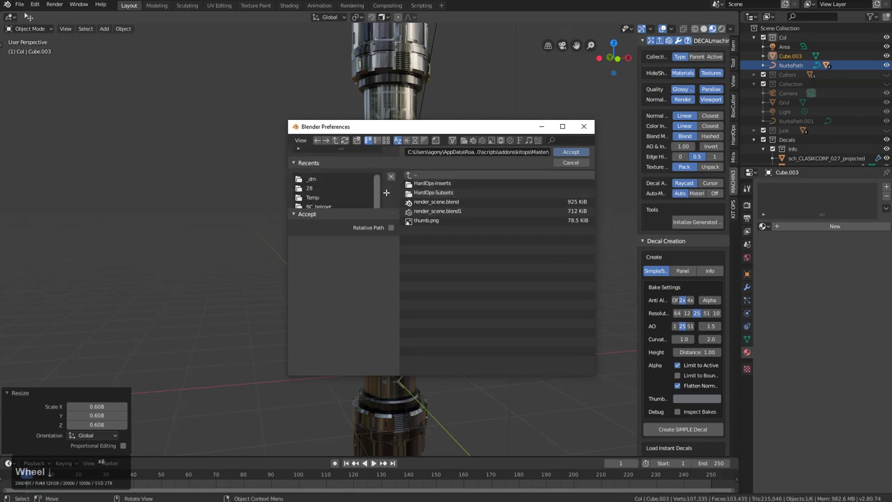
click(570, 164)
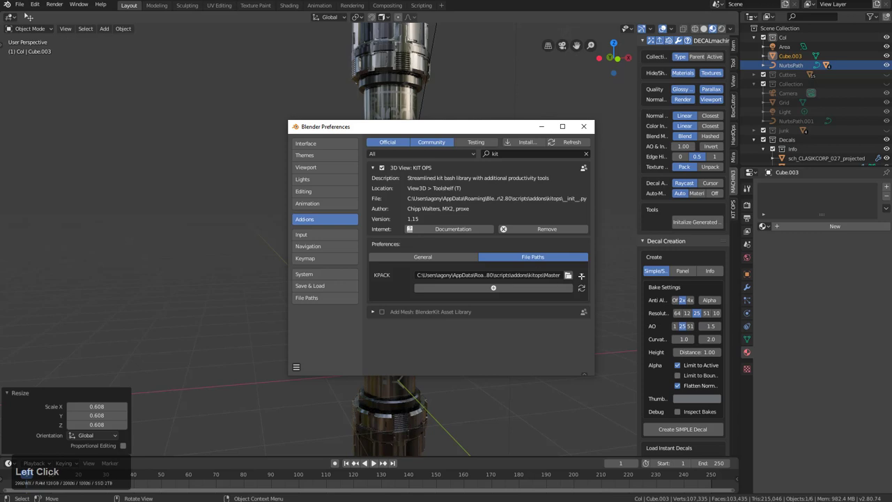
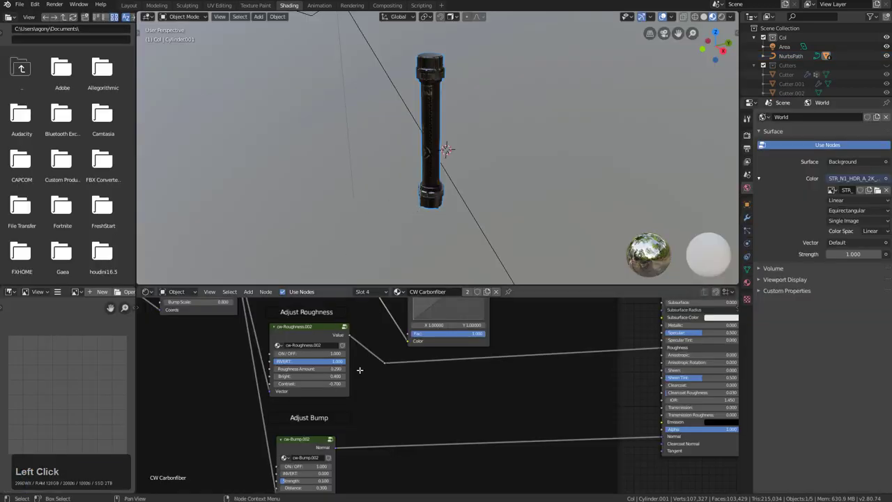
Set Color, Roughness and Bump Scale on the cw-scale node to 8.
middle_click(441, 383)
middle_click(386, 380)
scroll(up, 3)
click(345, 361)
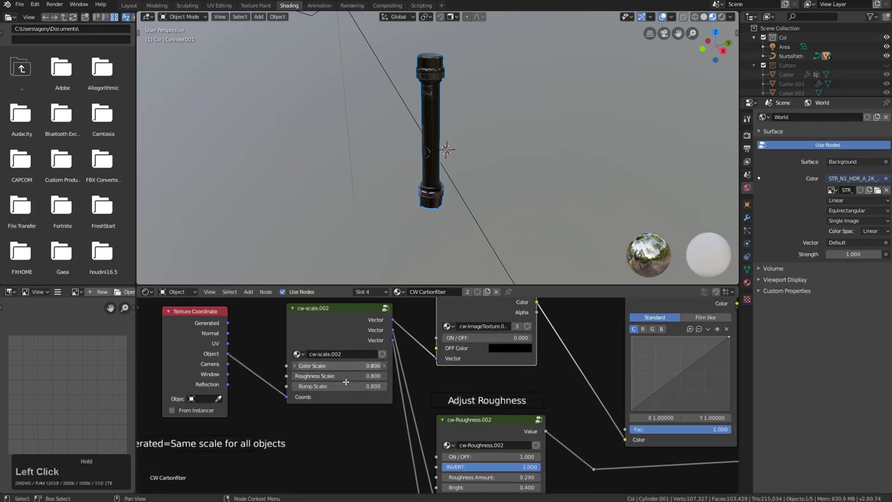
click(350, 376)
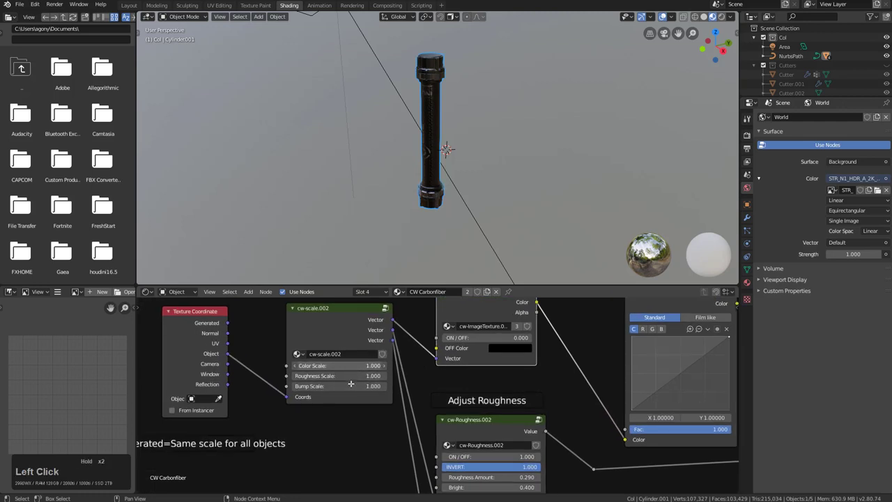
key(KP_8)
key(KP_Enter)
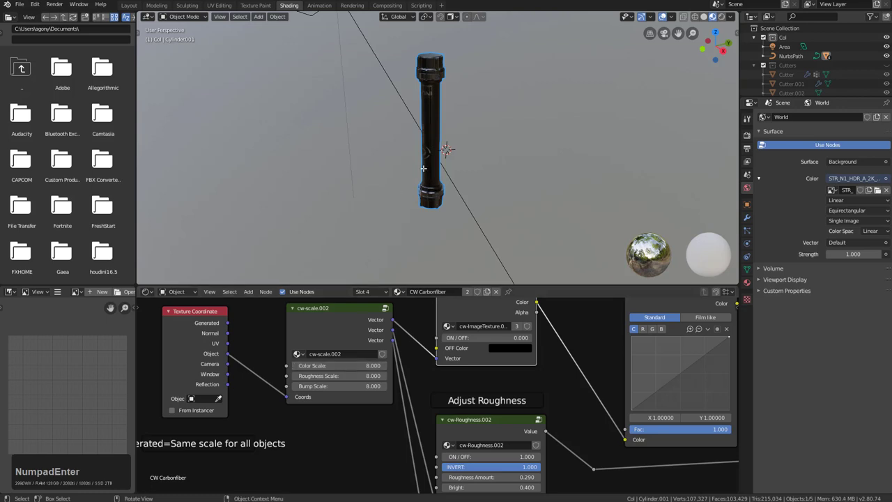
Inspect the finer carbon weave up close and return to the Layout workspace.
scroll(up, 3)
middle_click(410, 160)
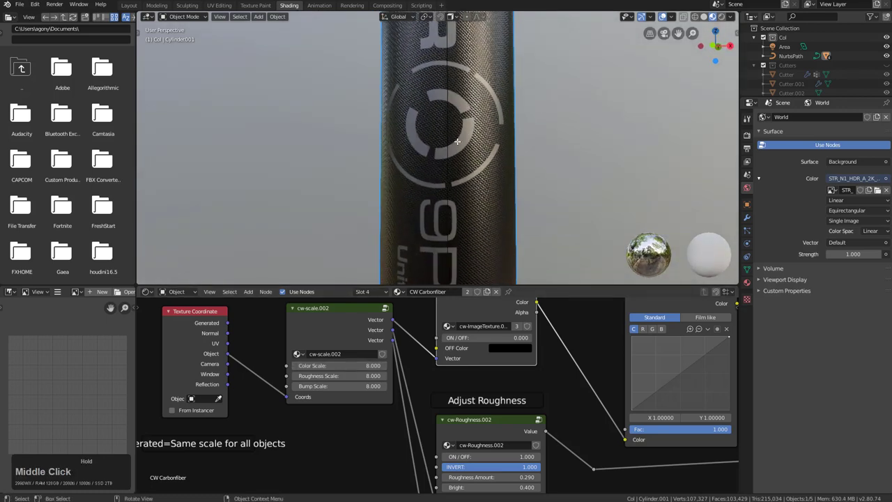
scroll(down, 3)
click(182, 6)
click(159, 5)
click(383, 207)
middle_click(389, 231)
scroll(down, 3)
Unhide the diamond lattice sleeve over the shaft and bring up its material list.
key(a)
middle_click(408, 256)
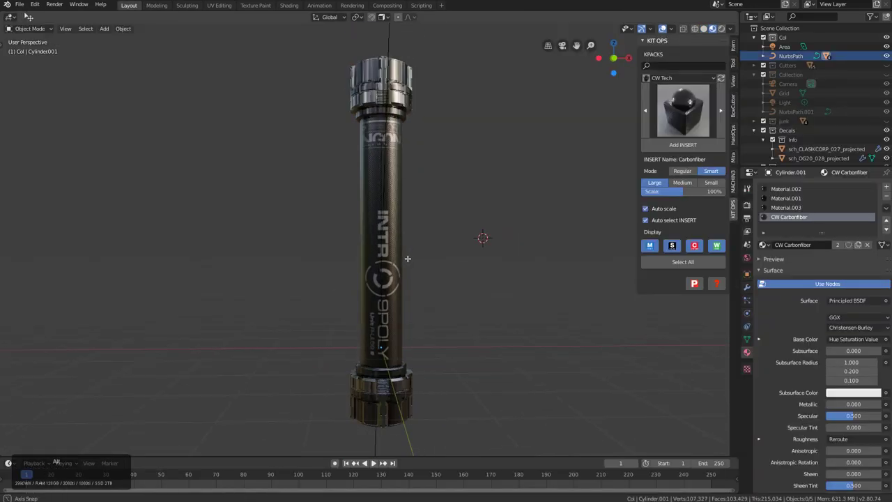
key(alt+h)
key(alt+a)
scroll(up, 3)
click(431, 227)
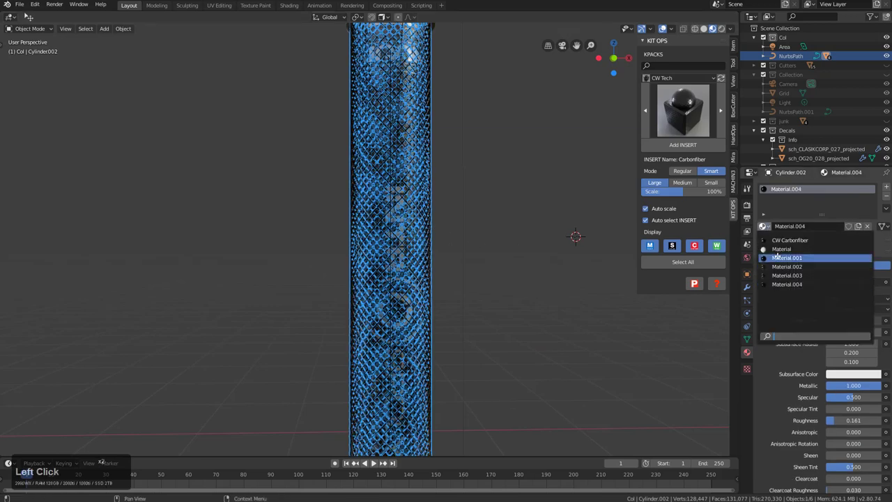
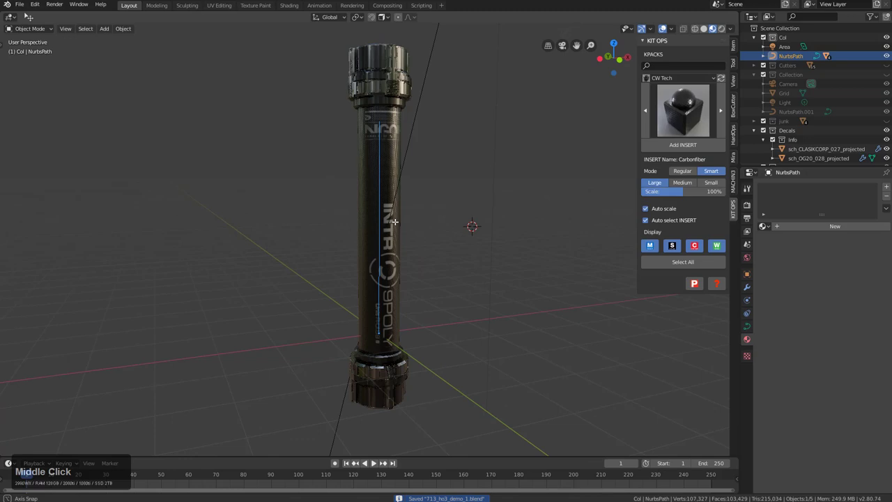
Edit the NurbsPath, test-bend the tower by moving a middle control point, then cancel it.
middle_click(390, 221)
key(Tab)
click(375, 184)
click(373, 231)
key(g)
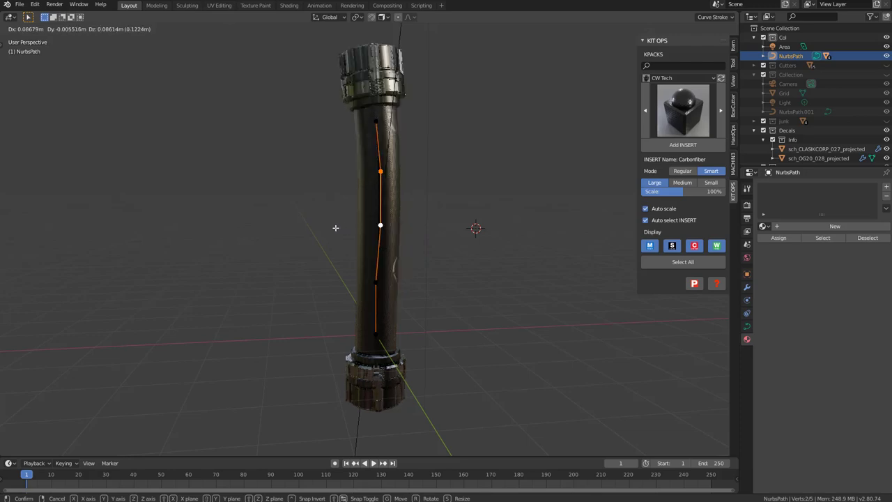
right_click(335, 226)
key(Tab)
Select the lower text decal, check it on the shaft, and leave the curve straight.
click(389, 249)
drag(408, 267, 454, 260)
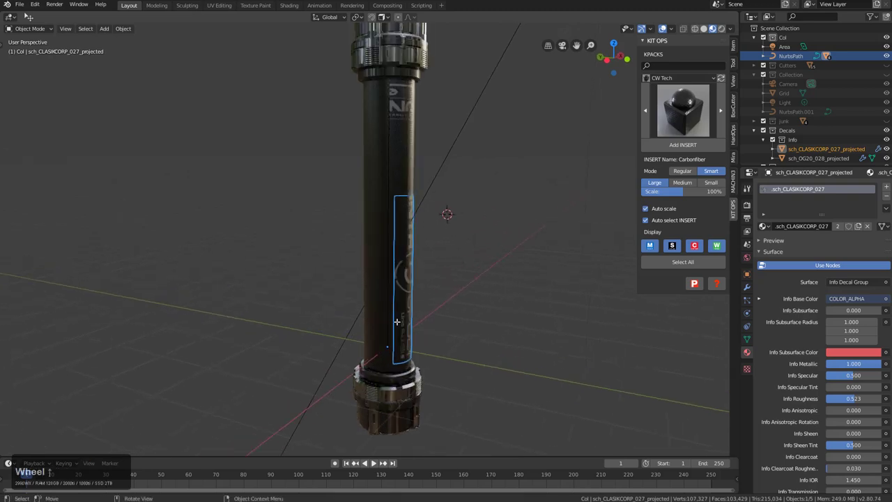
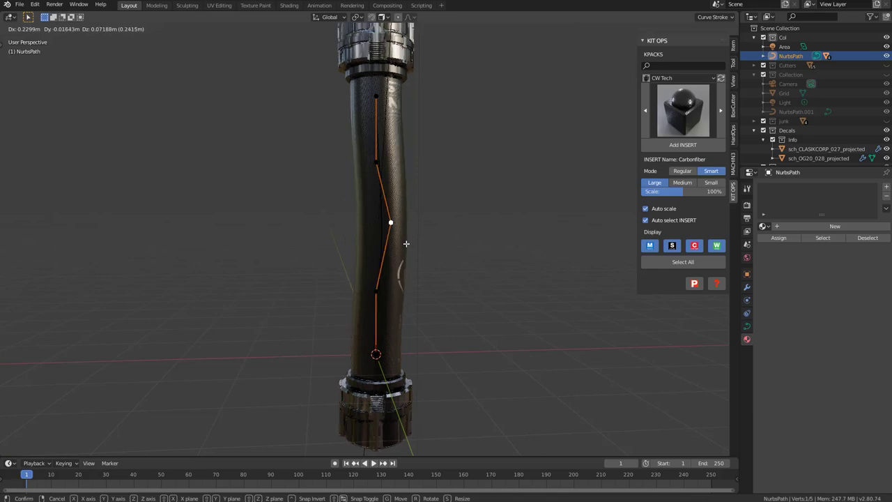
right_click(407, 242)
middle_click(410, 258)
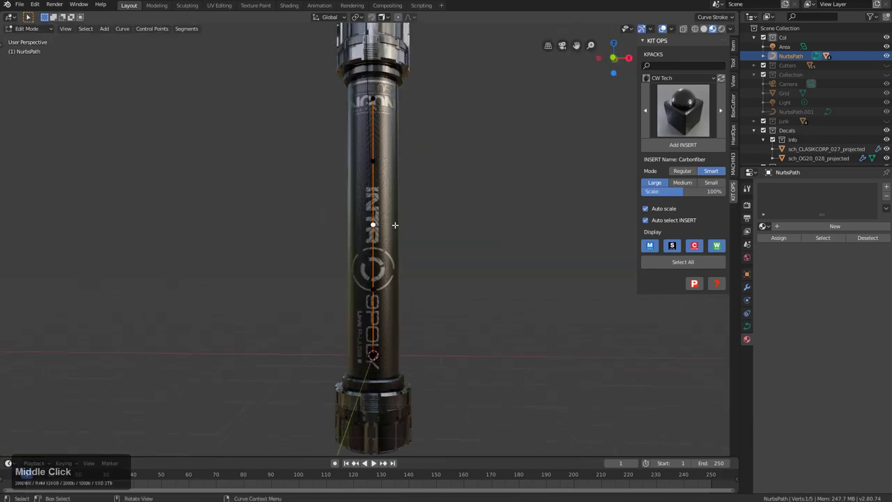
key(Tab)
Reorder the INTR decal's Curve modifier above its Normal modifier and save the scene.
click(386, 265)
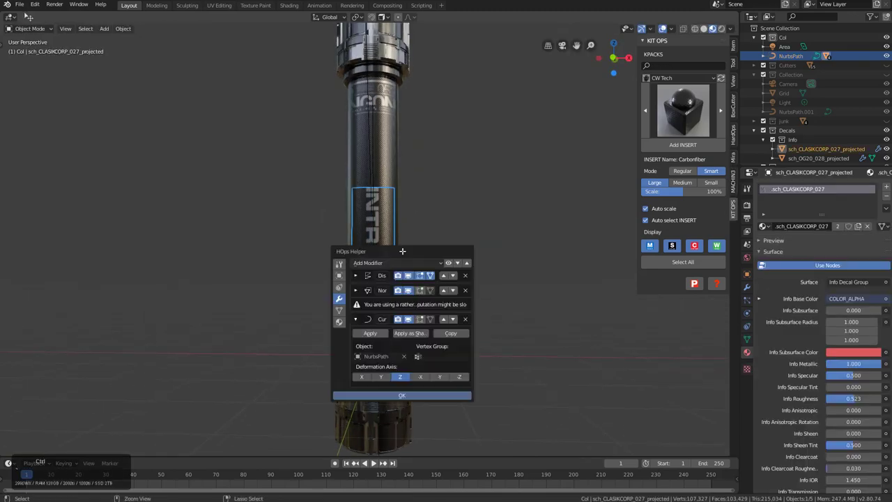
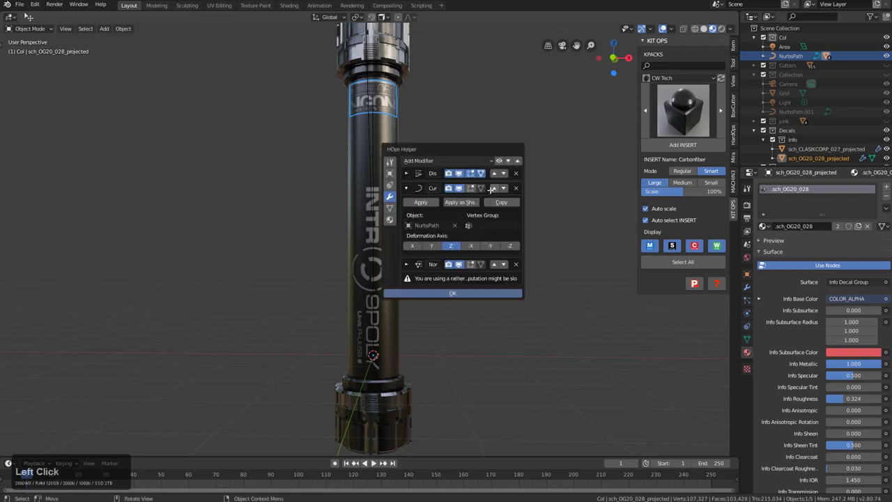
key(Escape)
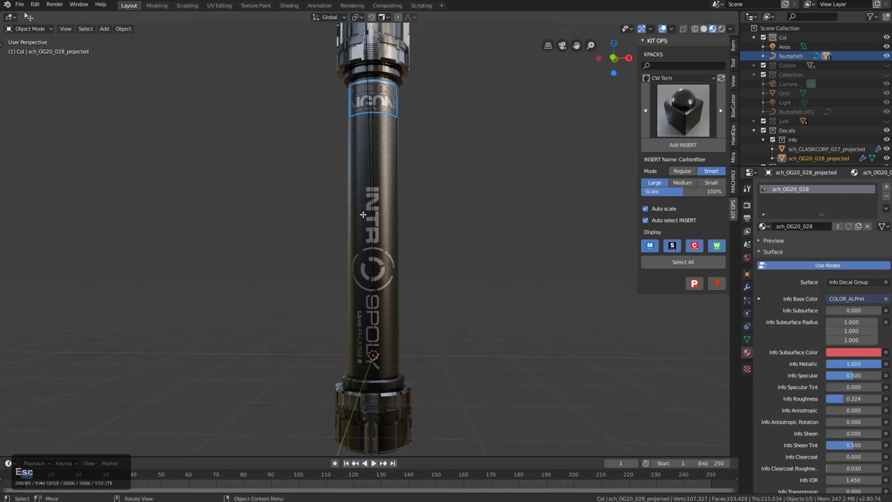
scroll(down, 3)
key(s)
scroll(up, 3)
Edit the NurbsPath and pick middle control points to bend the tower into an S-curve.
click(378, 228)
middle_click(391, 240)
click(366, 163)
key(Tab)
click(371, 190)
click(375, 211)
Trial-move the path's control points, cancel each move so the shaft stays straight, and leave curve editing.
key(g)
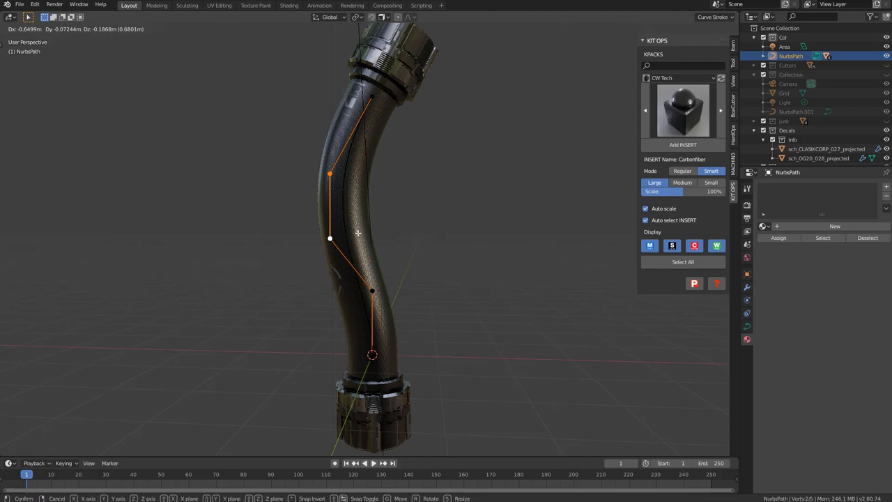
key(Escape)
middle_click(347, 232)
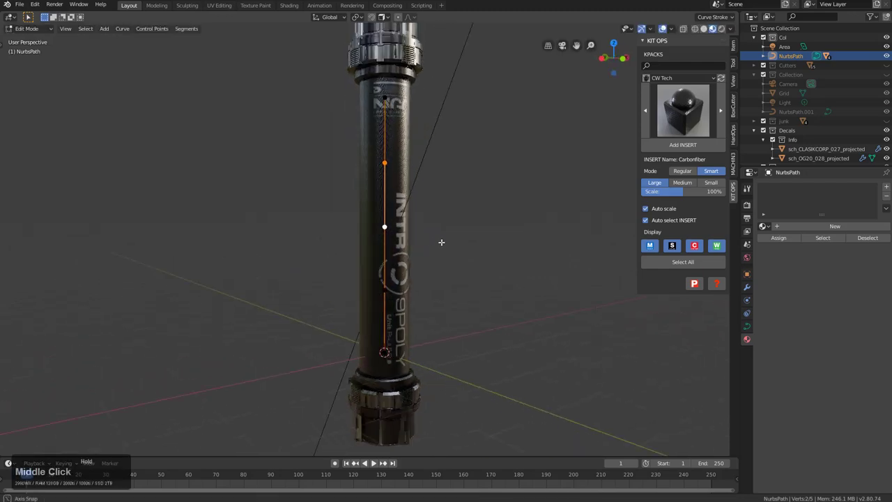
key(g)
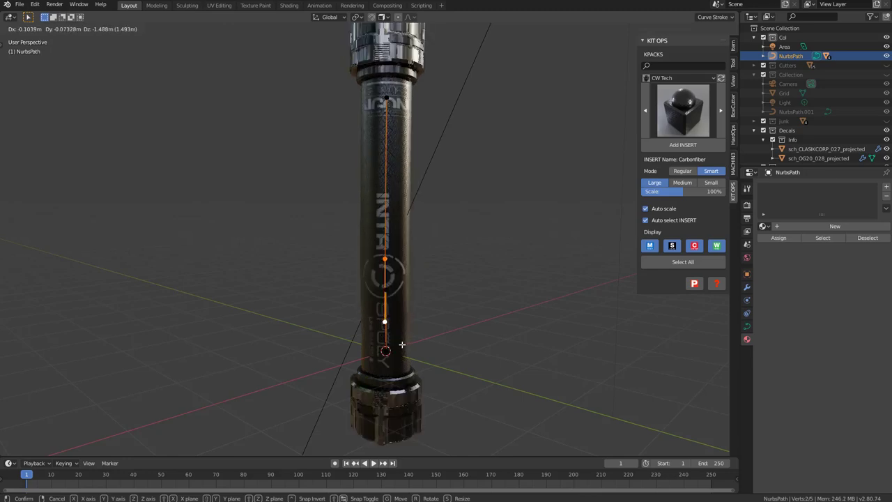
right_click(402, 343)
middle_click(448, 320)
key(Tab)
Unhide the wire-mesh sleeve cylinder so it shows around the shaft again.
key(alt+h)
key(alt+a)
click(377, 237)
scroll(up, 3)
Set the sleeve's Wireframe modifier thickness from 0.015 m to 0.0075 m via HOps Helper.
click(447, 228)
scroll(up, 3)
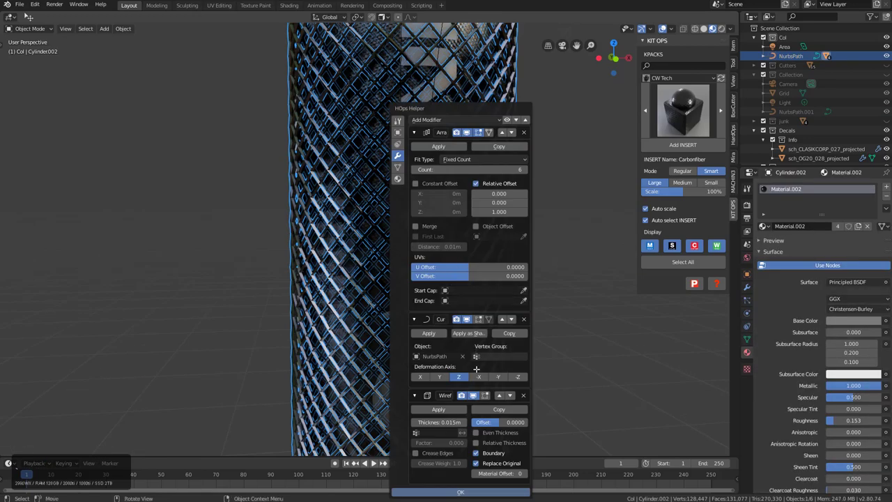
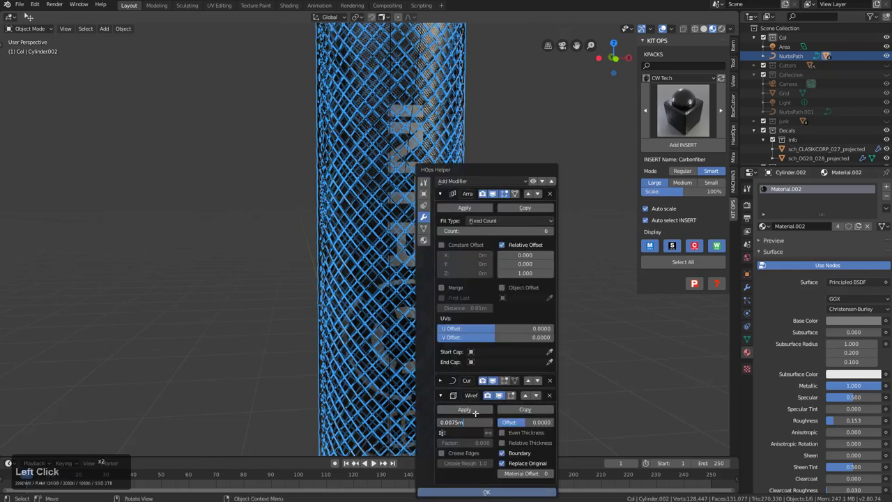
key(KP_Enter)
click(503, 123)
Orbit and zoom around the shaft to inspect the finer lattice sleeve.
key(a)
middle_click(443, 240)
scroll(down, 3)
middle_click(408, 272)
click(396, 152)
scroll(down, 3)
key(Tab)
middle_click(417, 267)
click(383, 294)
key(g)
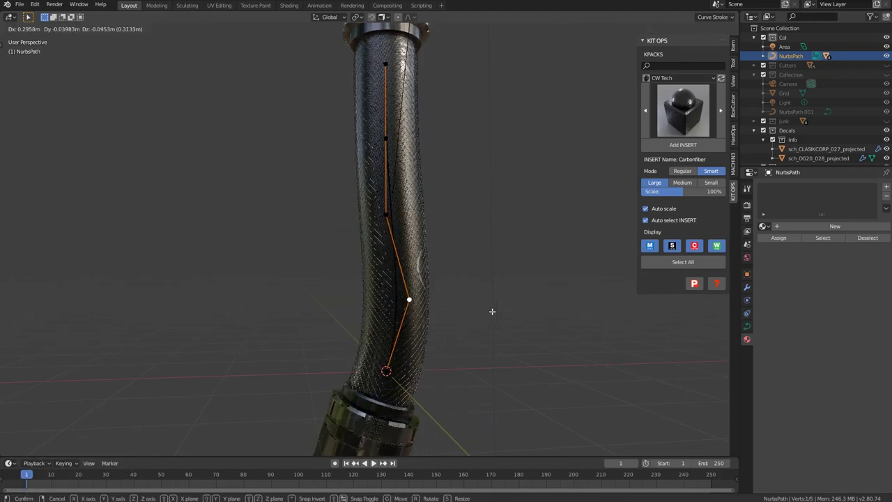
right_click(494, 299)
key(Tab)
middle_click(406, 238)
scroll(down, 3)
middle_click(395, 274)
scroll(down, 3)
middle_click(389, 267)
key(a)
middle_click(414, 259)
middle_click(414, 262)
scroll(up, 3)
middle_click(410, 278)
middle_click(407, 277)
middle_click(407, 277)
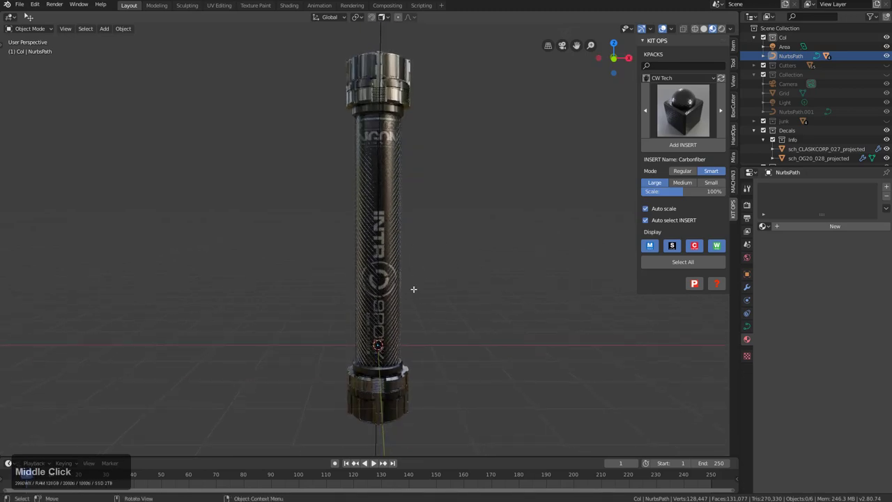